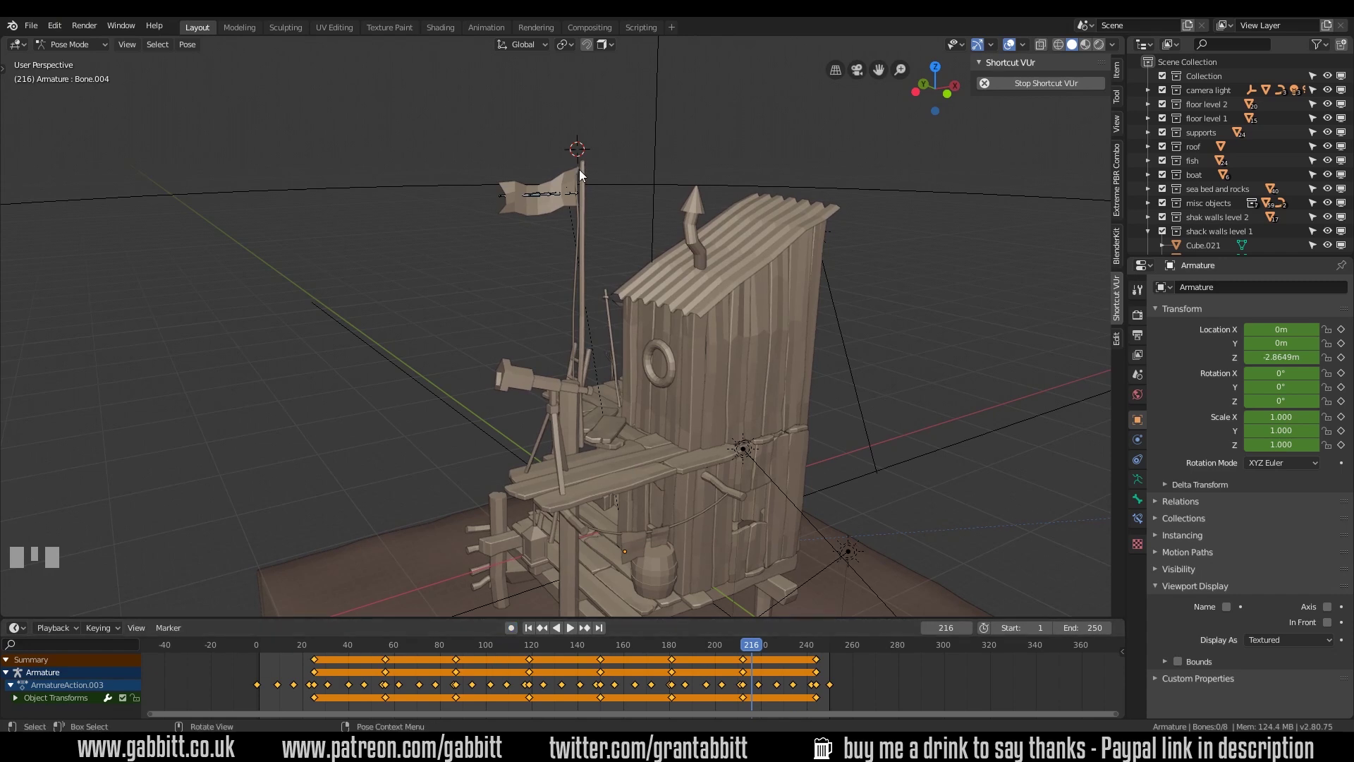
Add a mesh plane above the mast, rotated 90° on X and scaled wide along X
drag(612, 156, 764, 135)
key(shift+a)
key(r)
key(Return)
key(s)
click(764, 135)
Finish stretching the banner, view it from the front and move it left of the mast top
key(s)
click(752, 108)
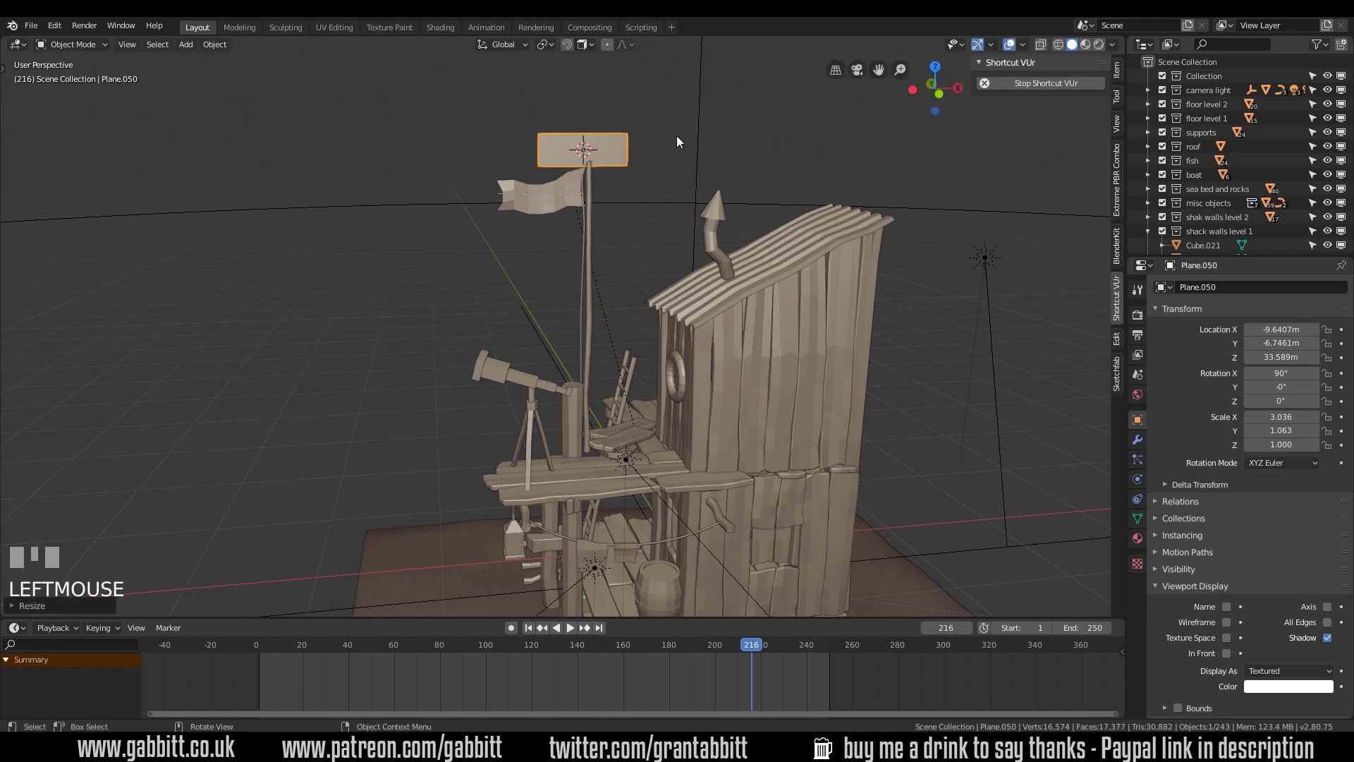
key(KP_1)
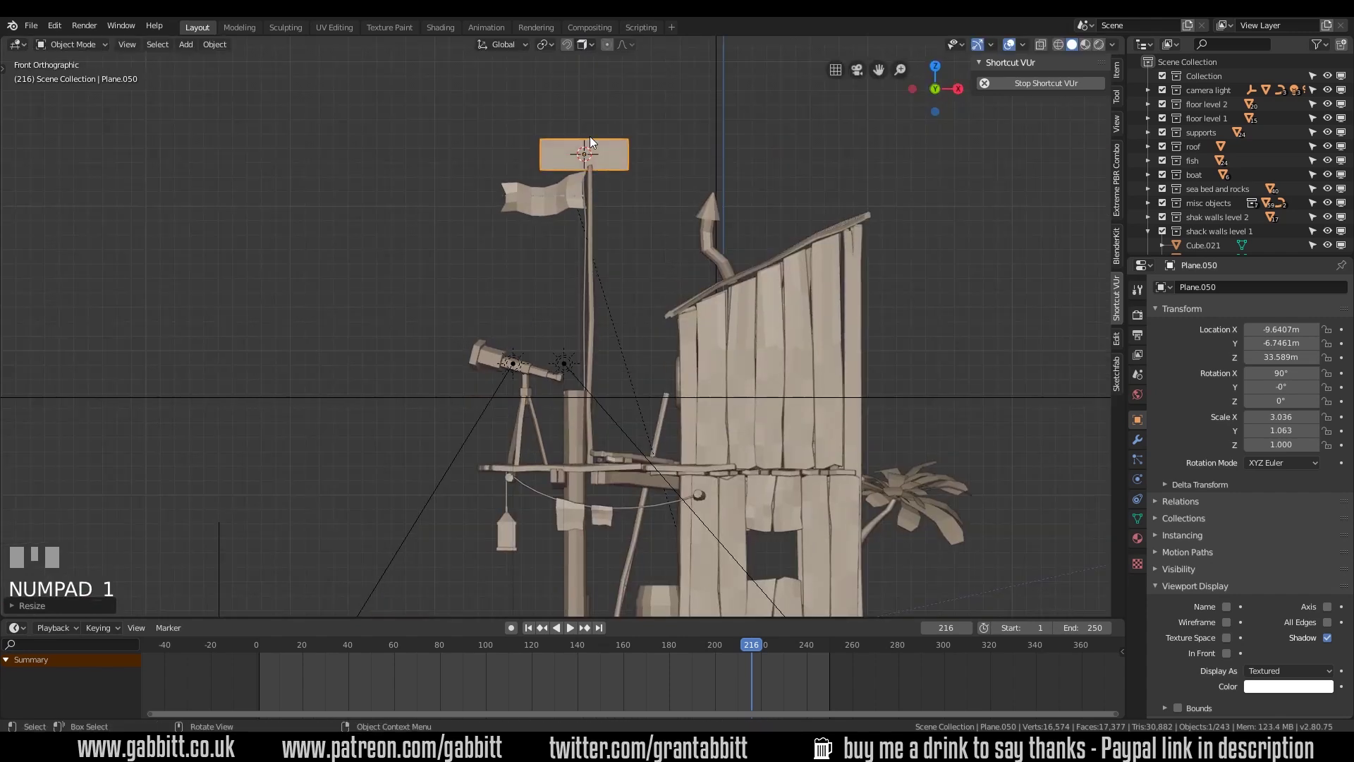
key(g)
click(555, 132)
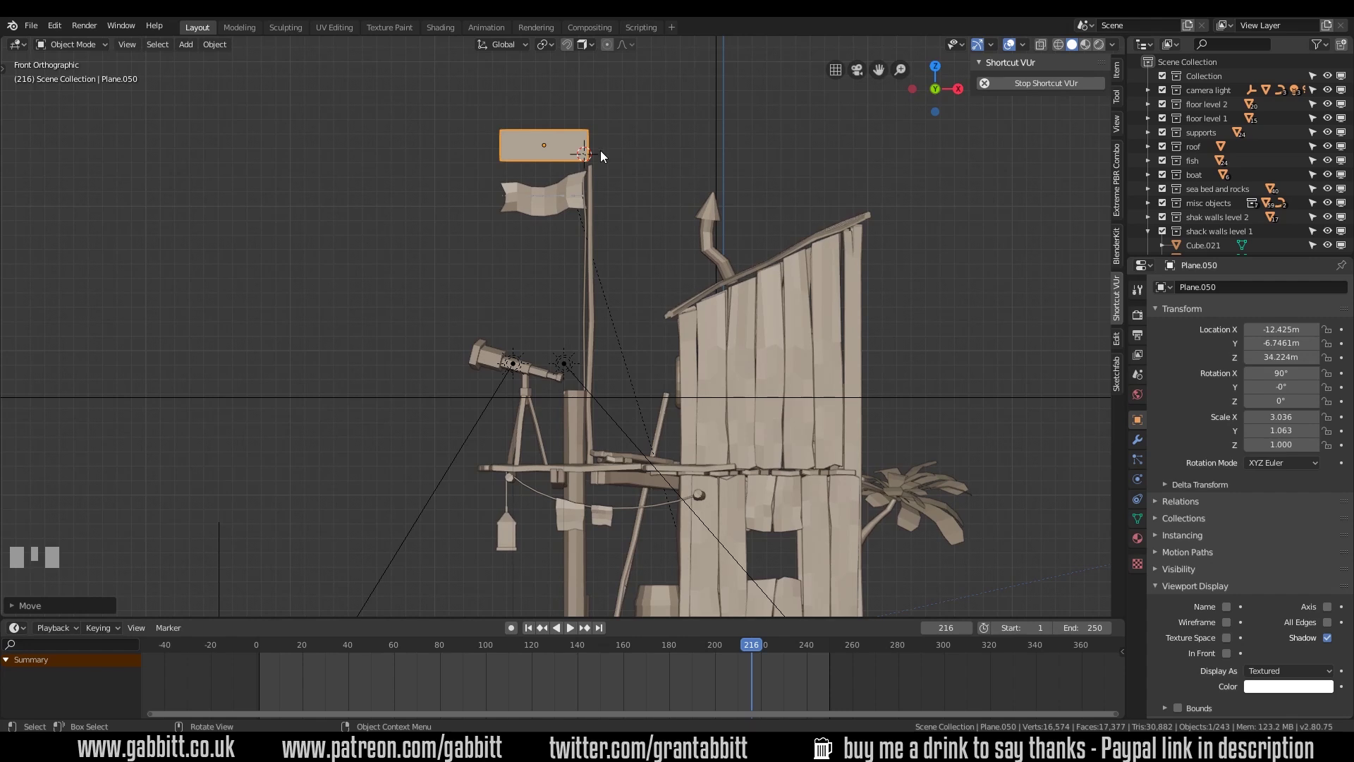
Show the transform sidebar and apply the banner's rotation and scale with Ctrl+A
click(1123, 75)
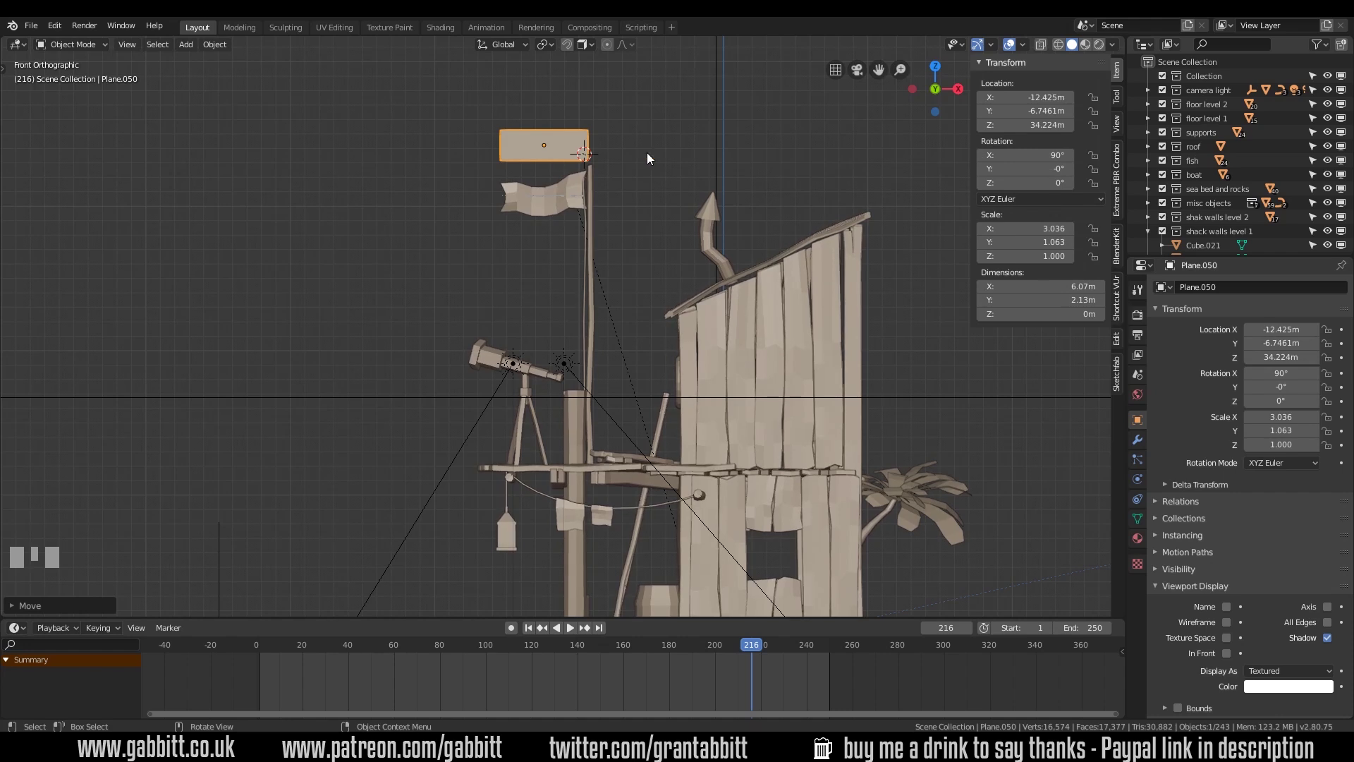
key(ctrl+a)
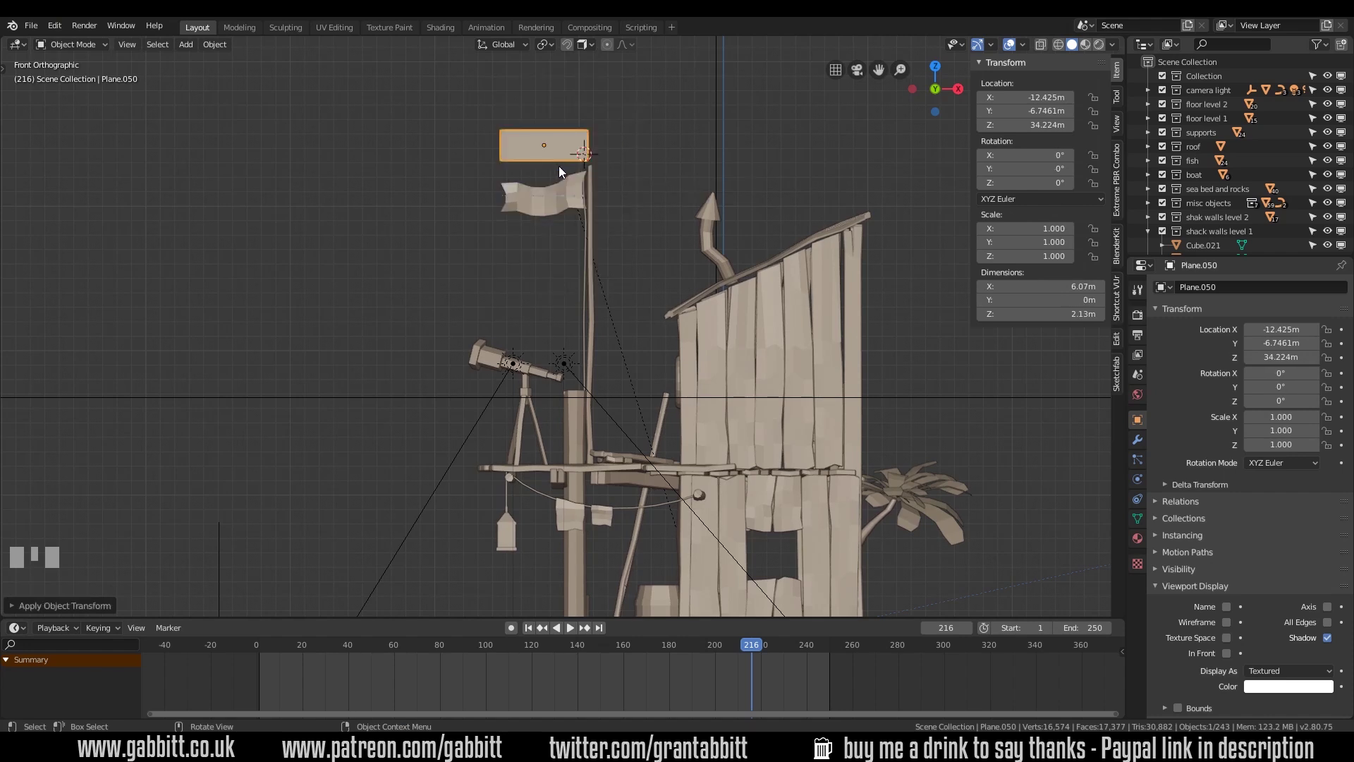
key(Tab)
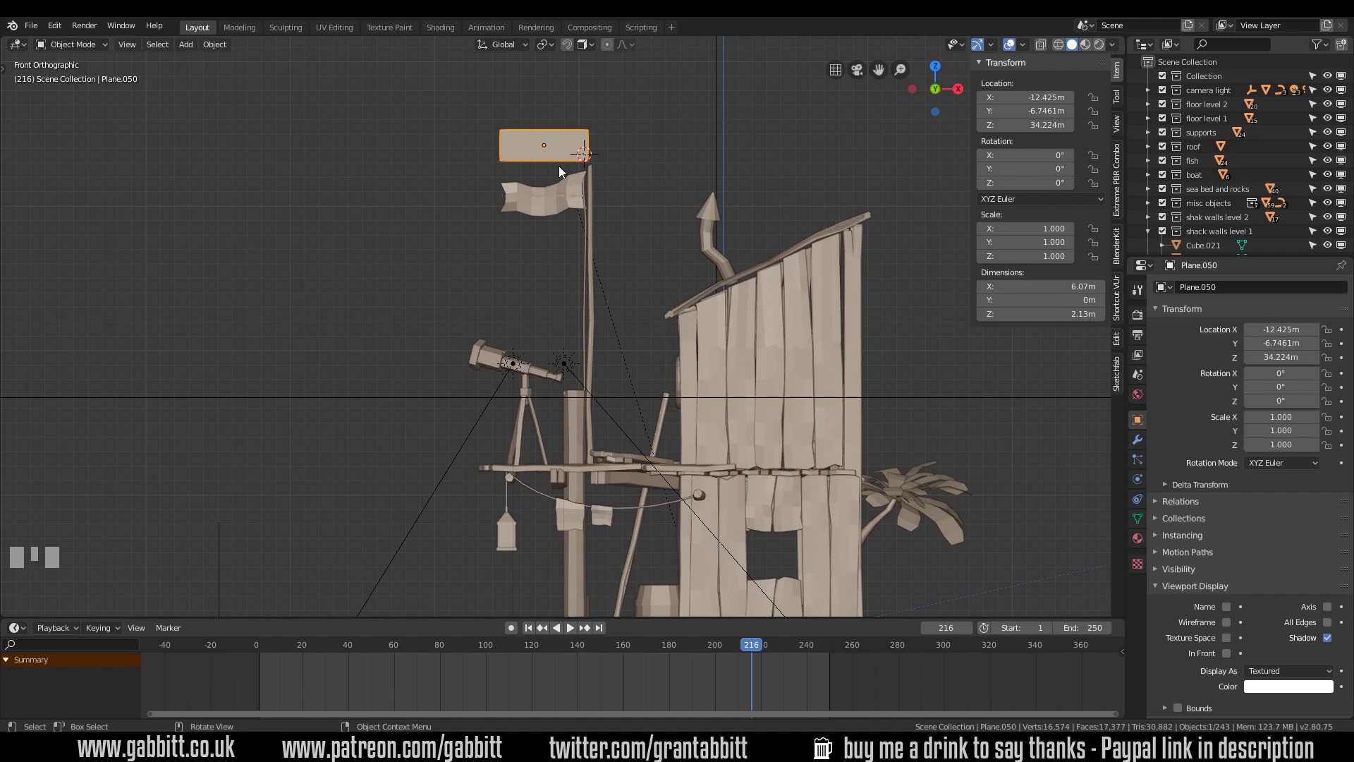
Edit the banner mesh, frame it and start loop cuts for a 7-column by 3-row grid
key(Tab)
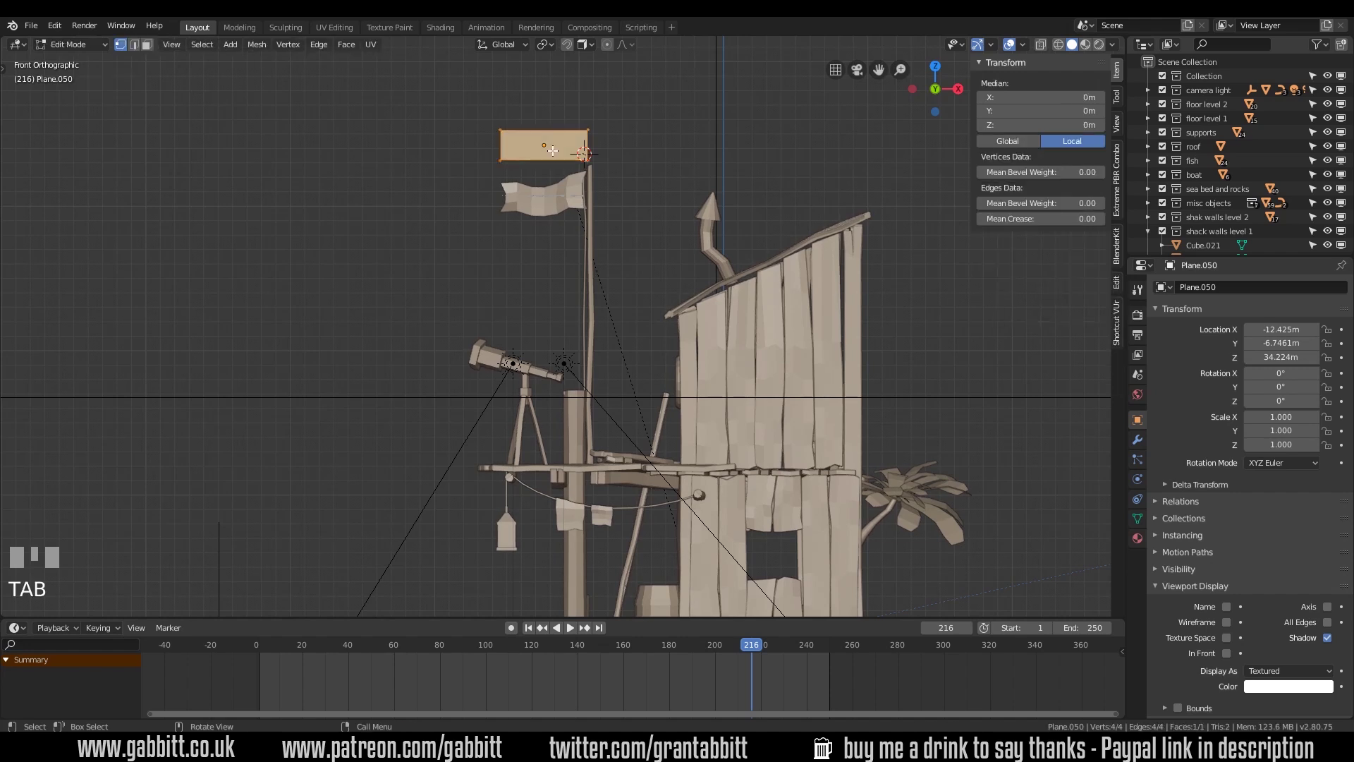
key(KP_Decimal)
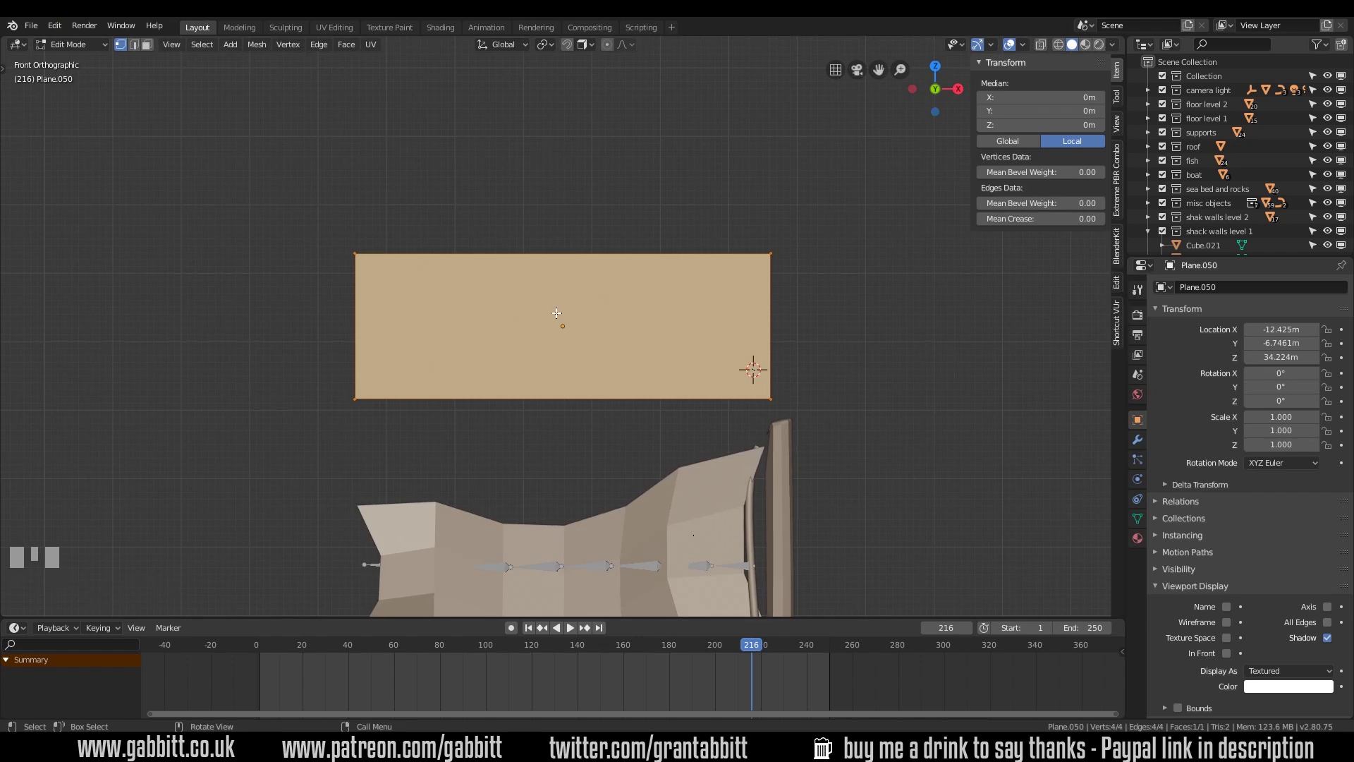
key(ctrl+r)
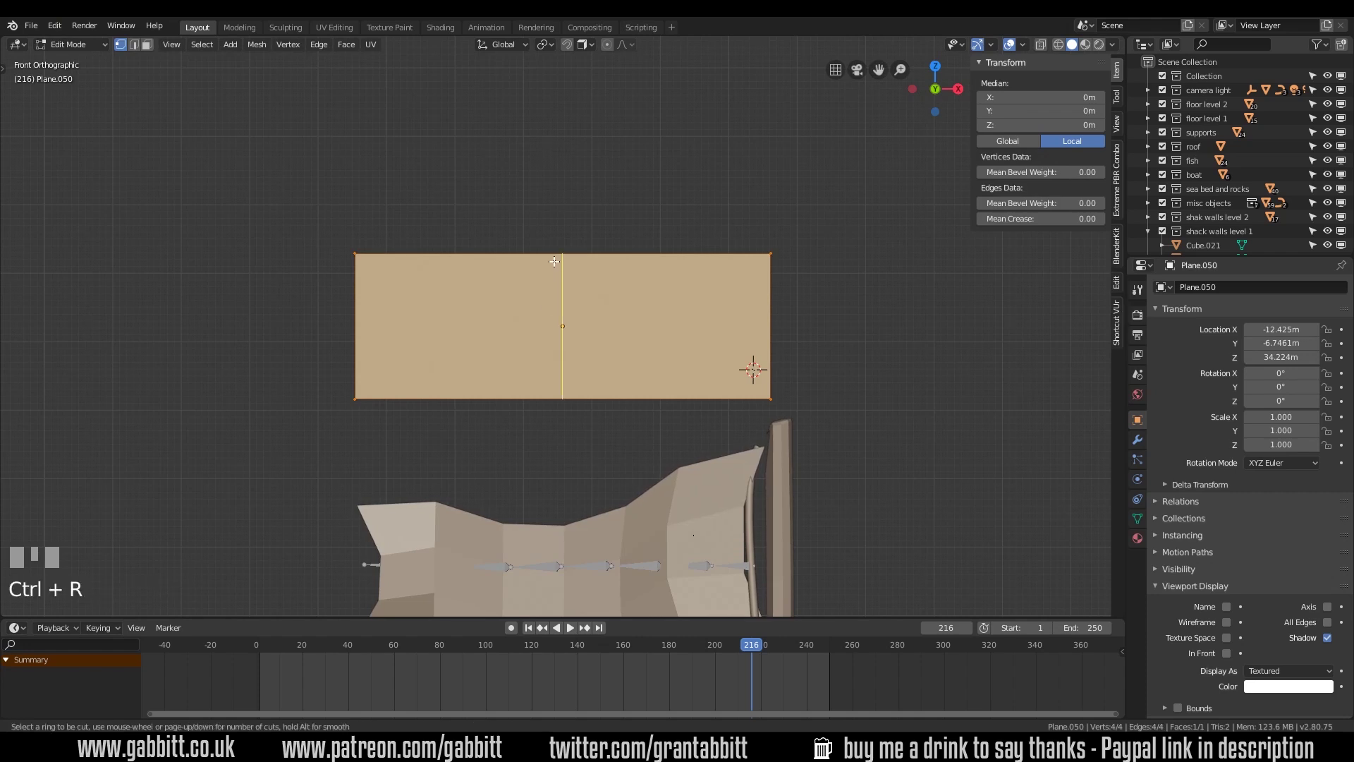
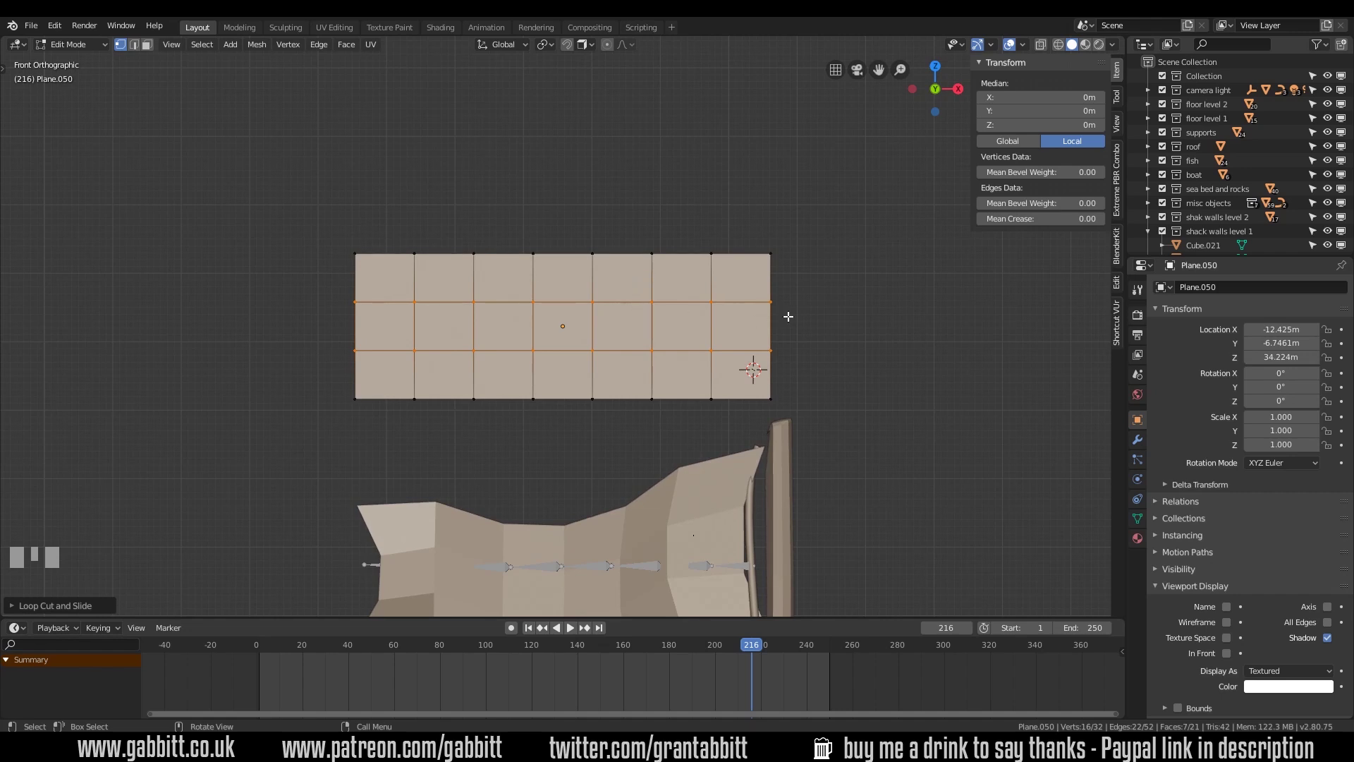
Place the 3D cursor at the banner's right-edge middle and add a single-bone armature there, opened for editing
key(Tab)
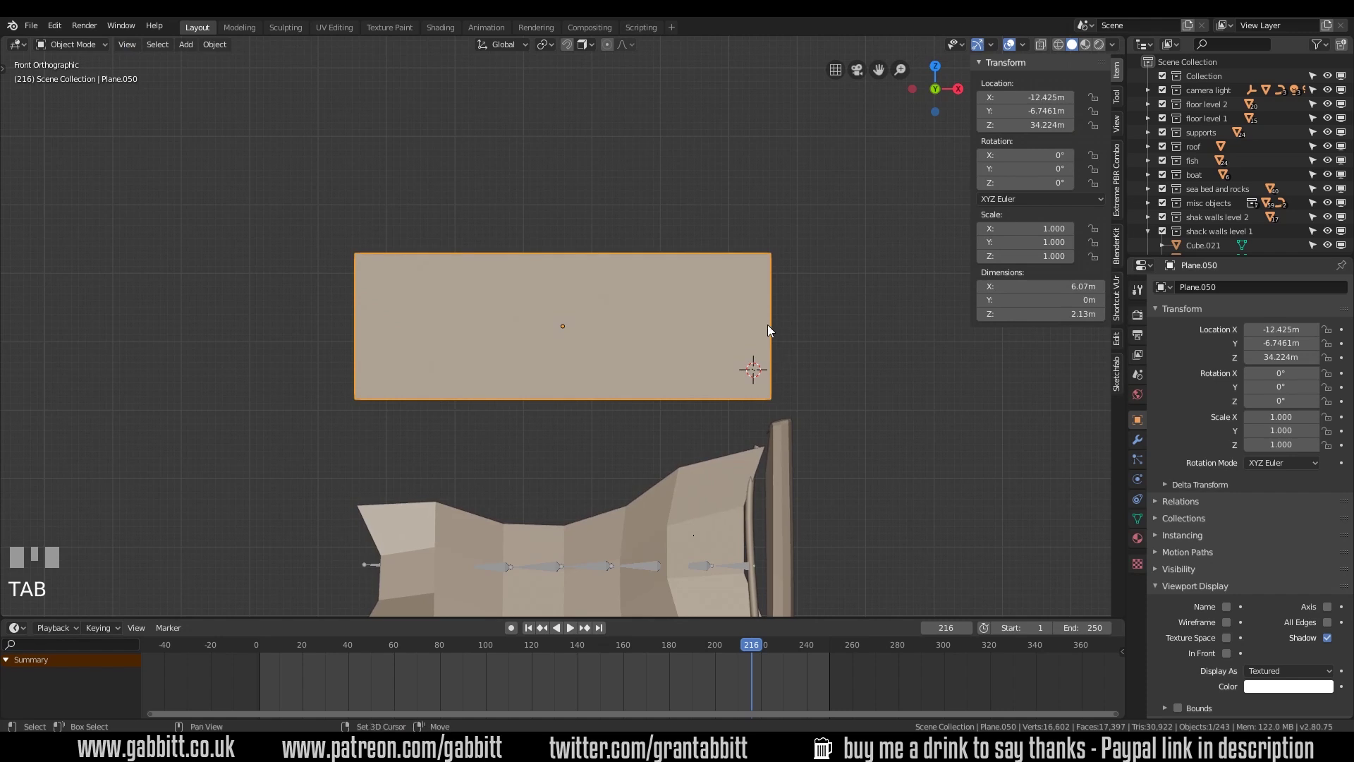
right_click(772, 329)
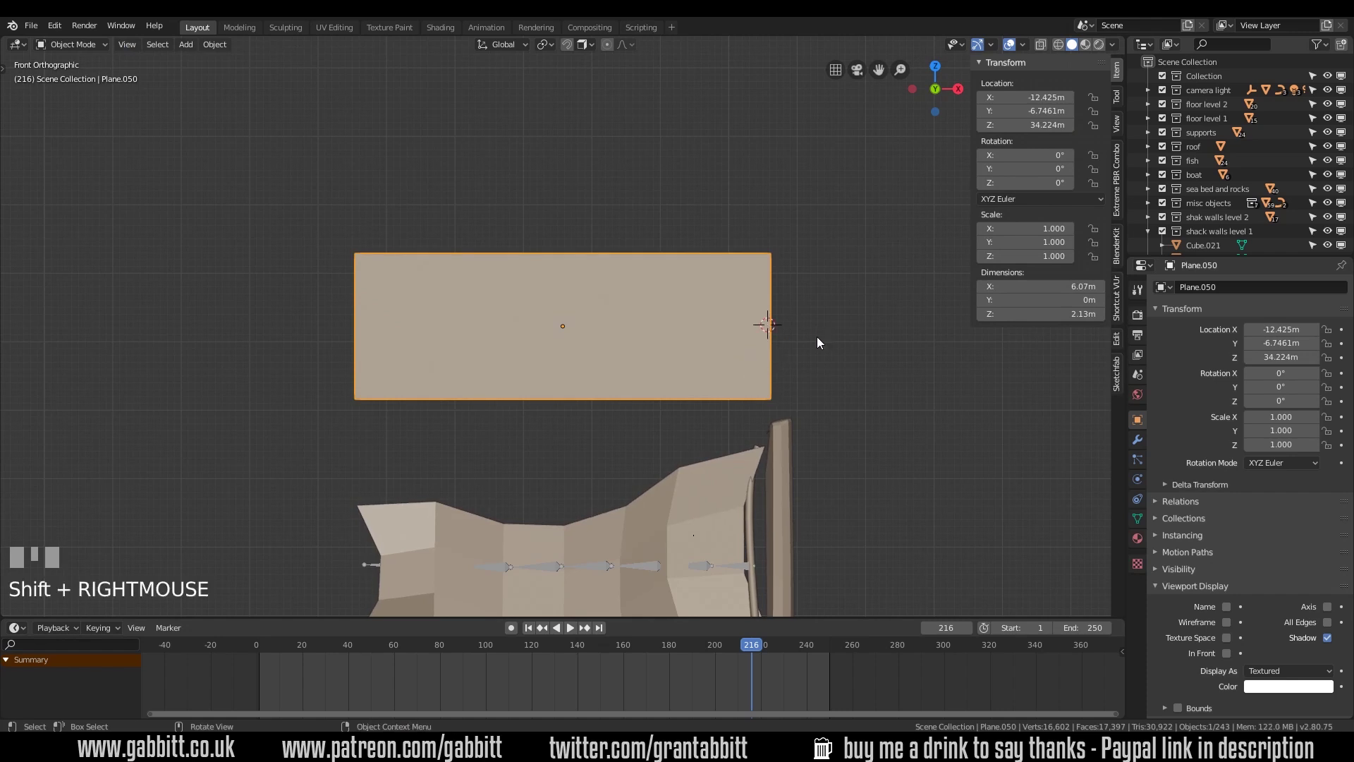
key(shift+a)
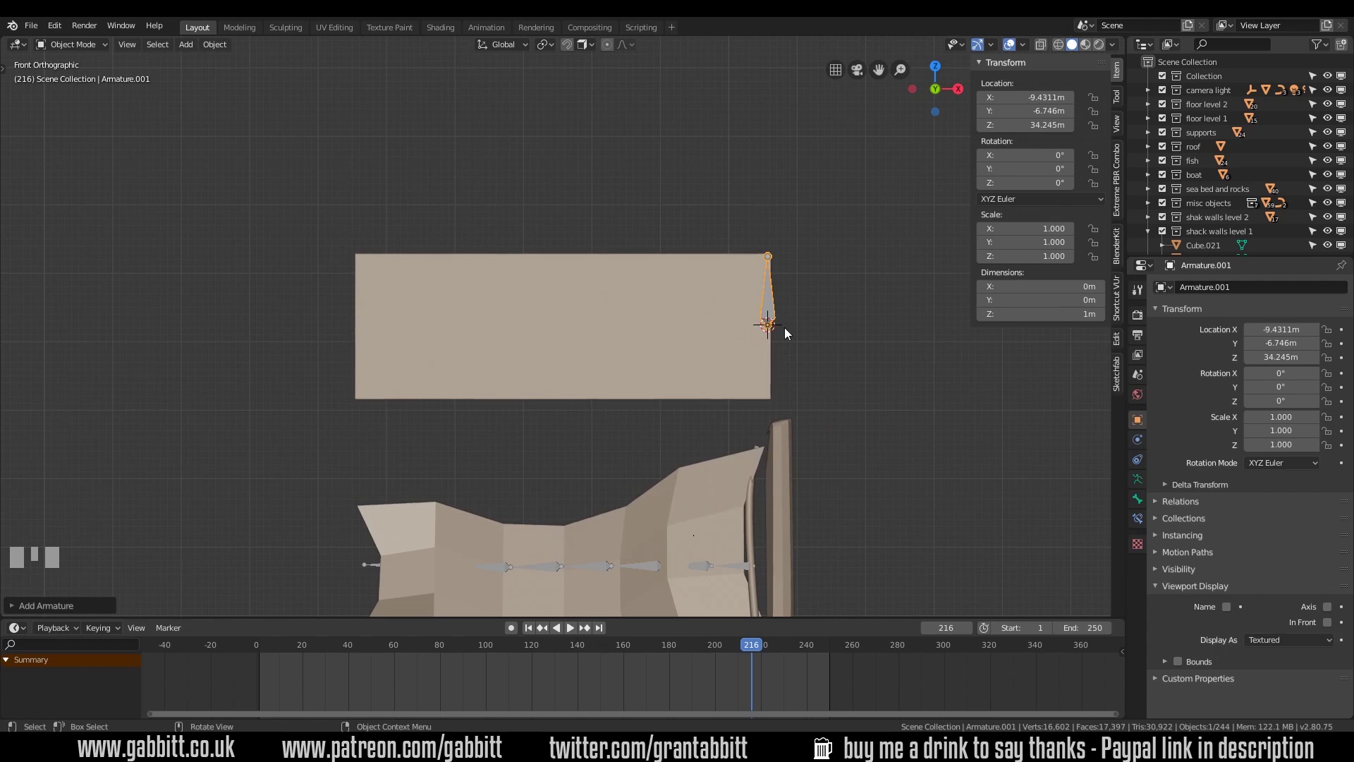
click(777, 312)
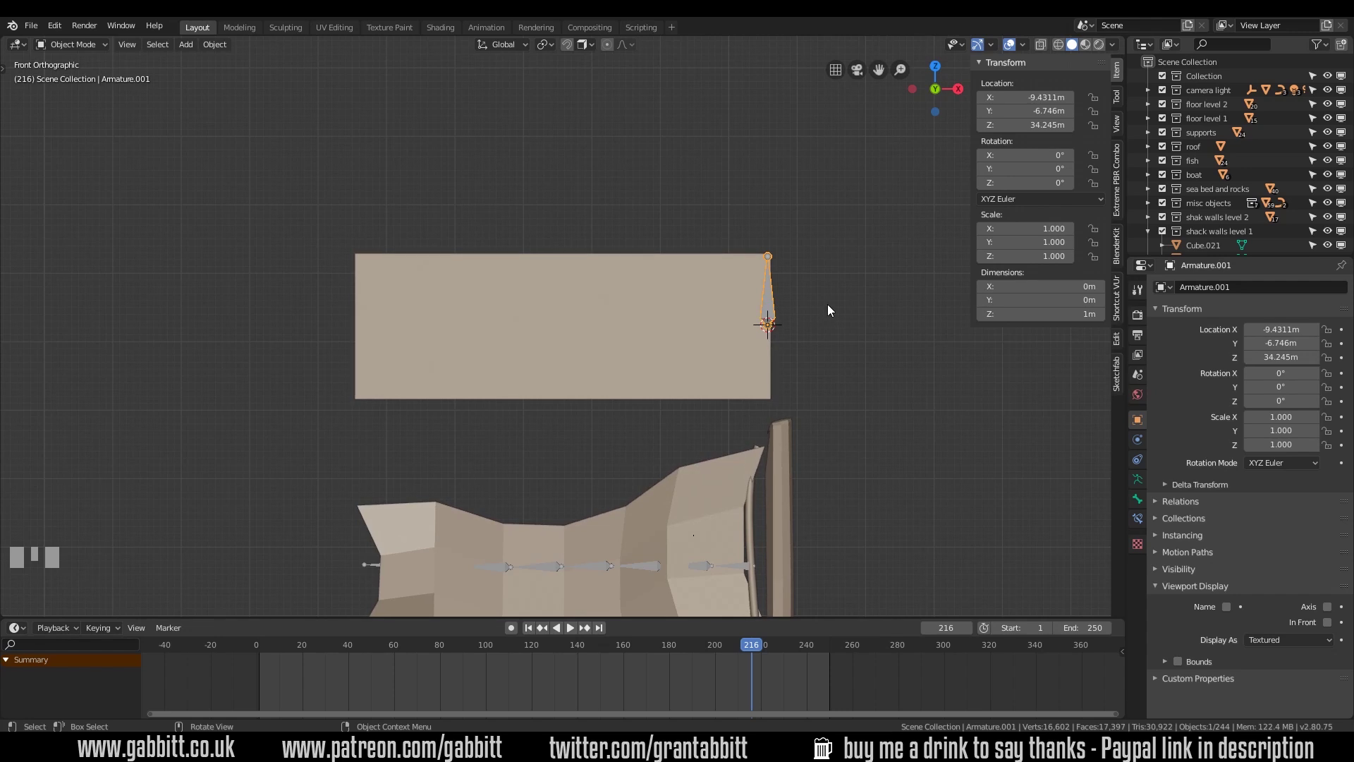
drag(104, 53, 776, 335)
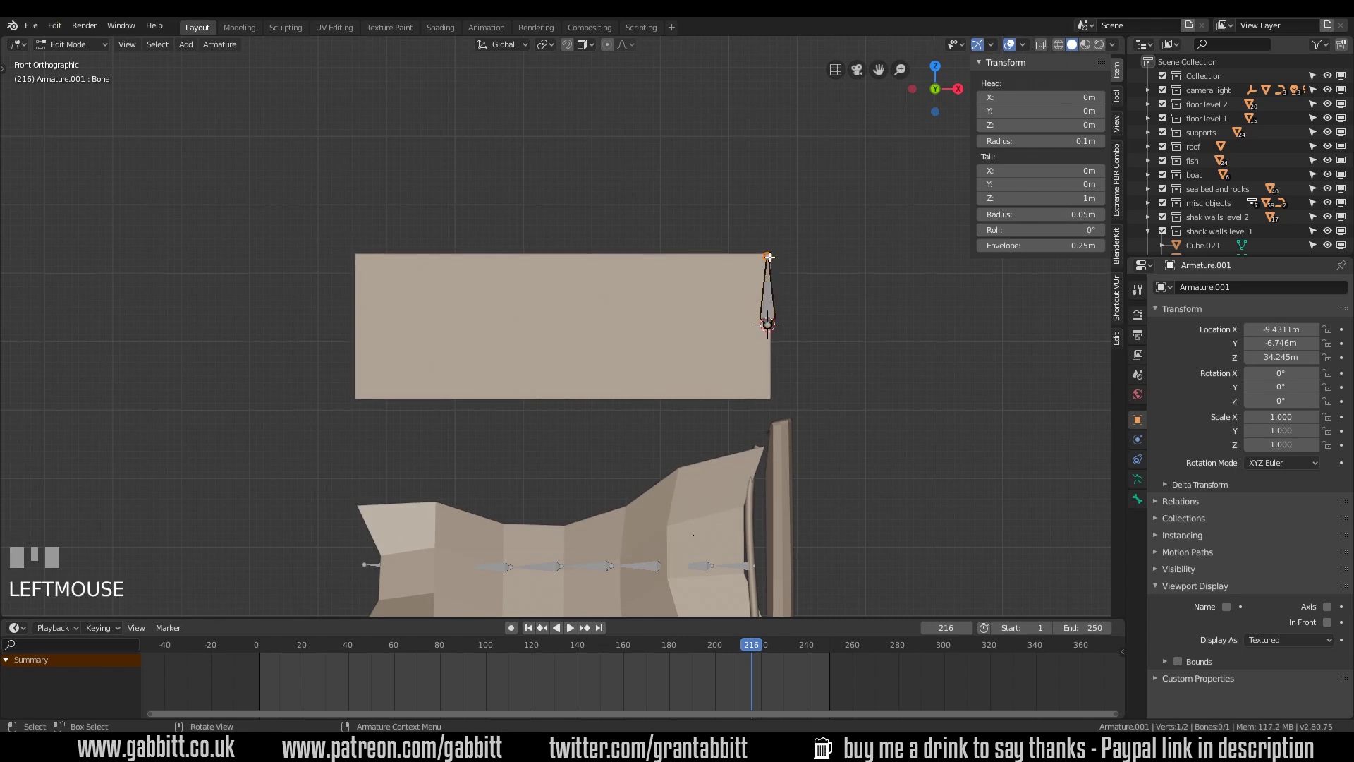
Move the bone tip left along X so it lies along the banner, then select the banner plane
key(g)
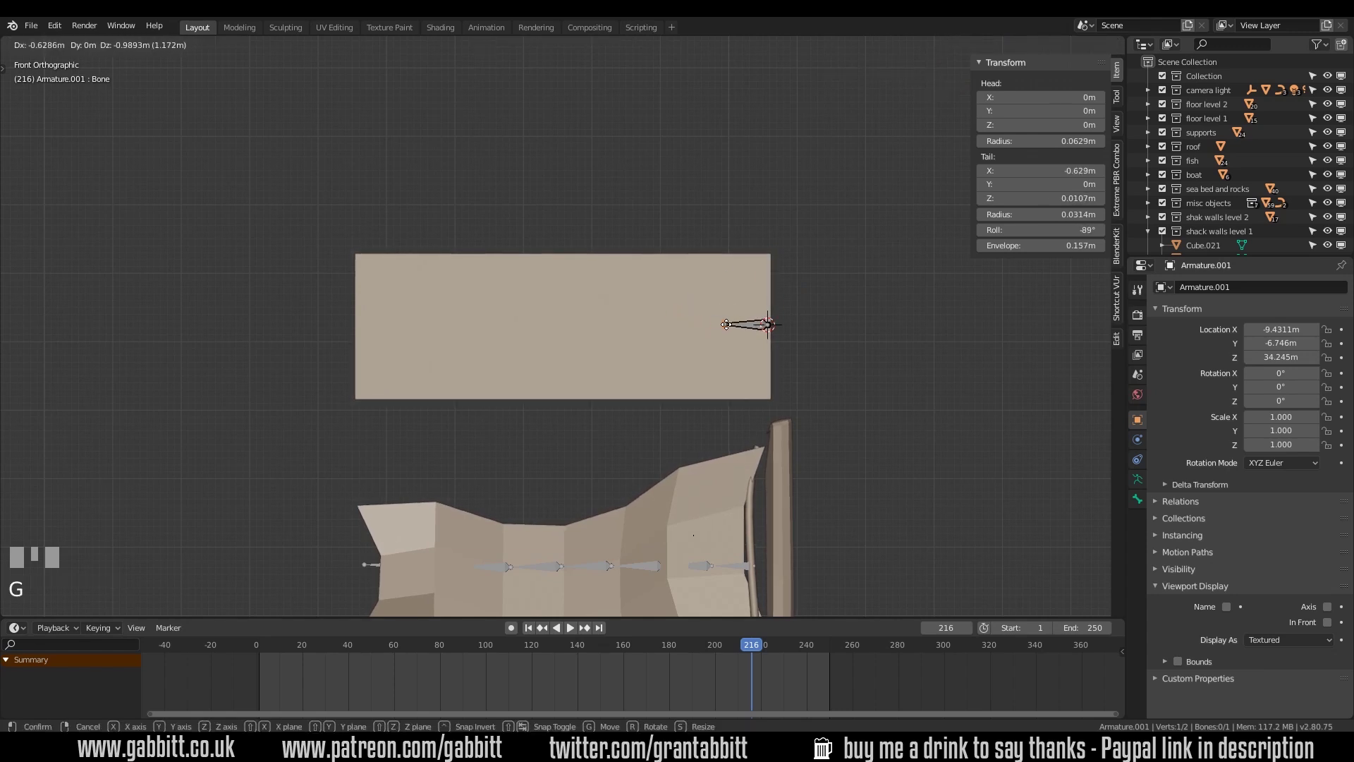
click(730, 333)
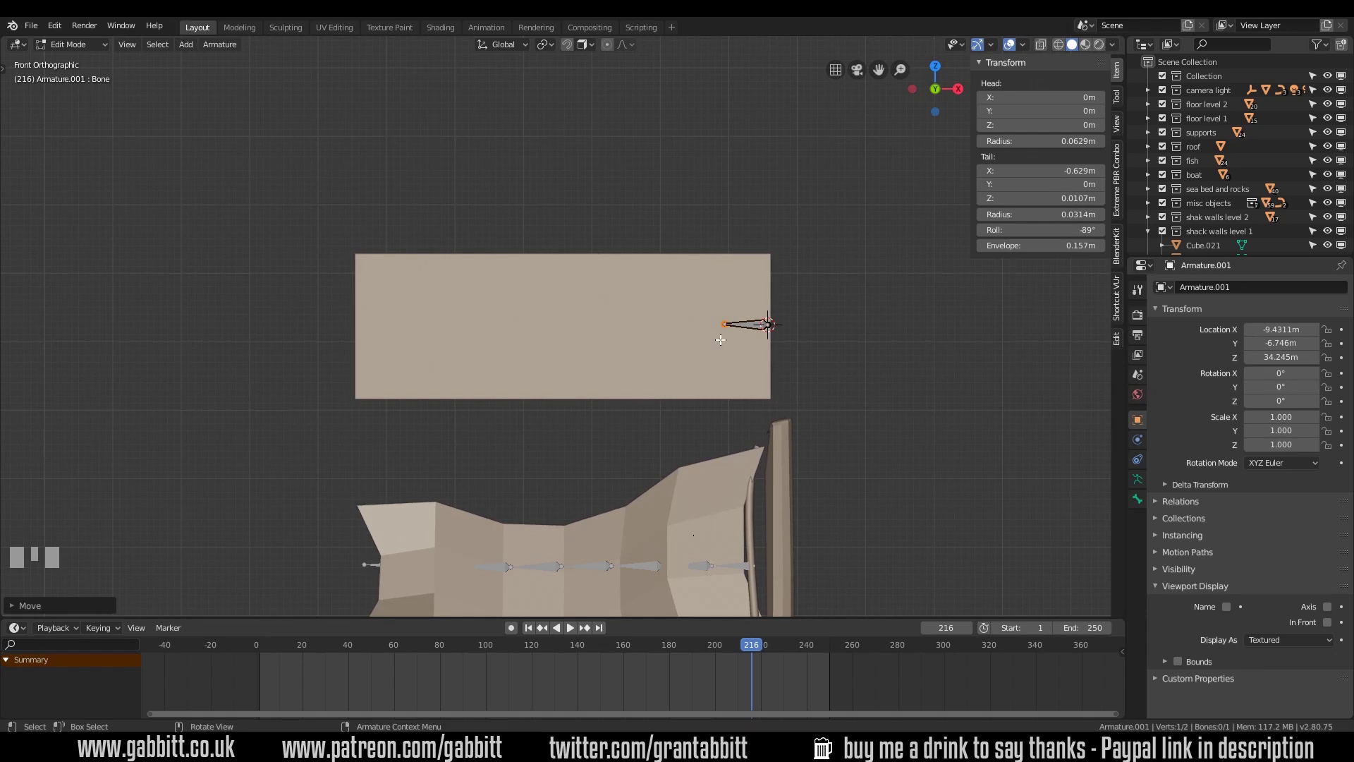
key(Tab)
click(716, 289)
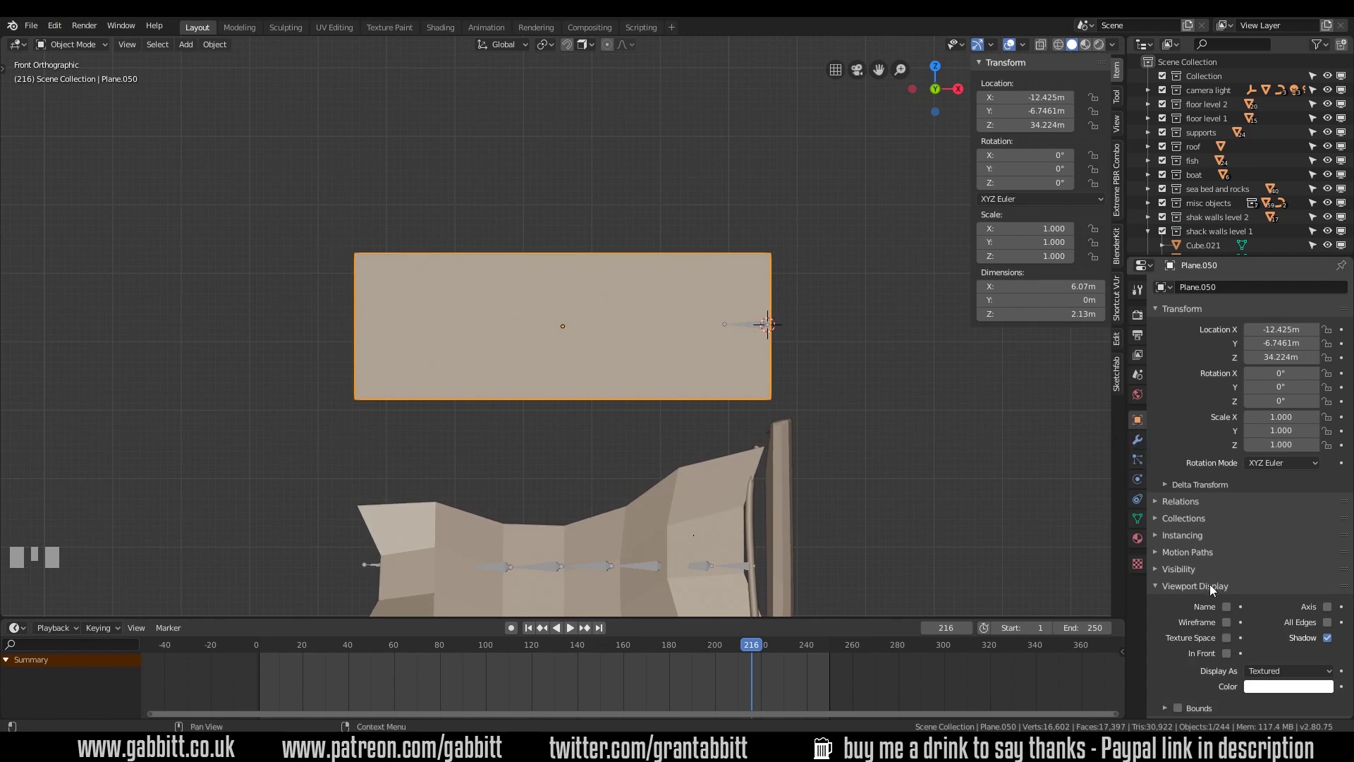
Enable Wireframe viewport display on the banner and reopen the armature for bone editing
click(1230, 625)
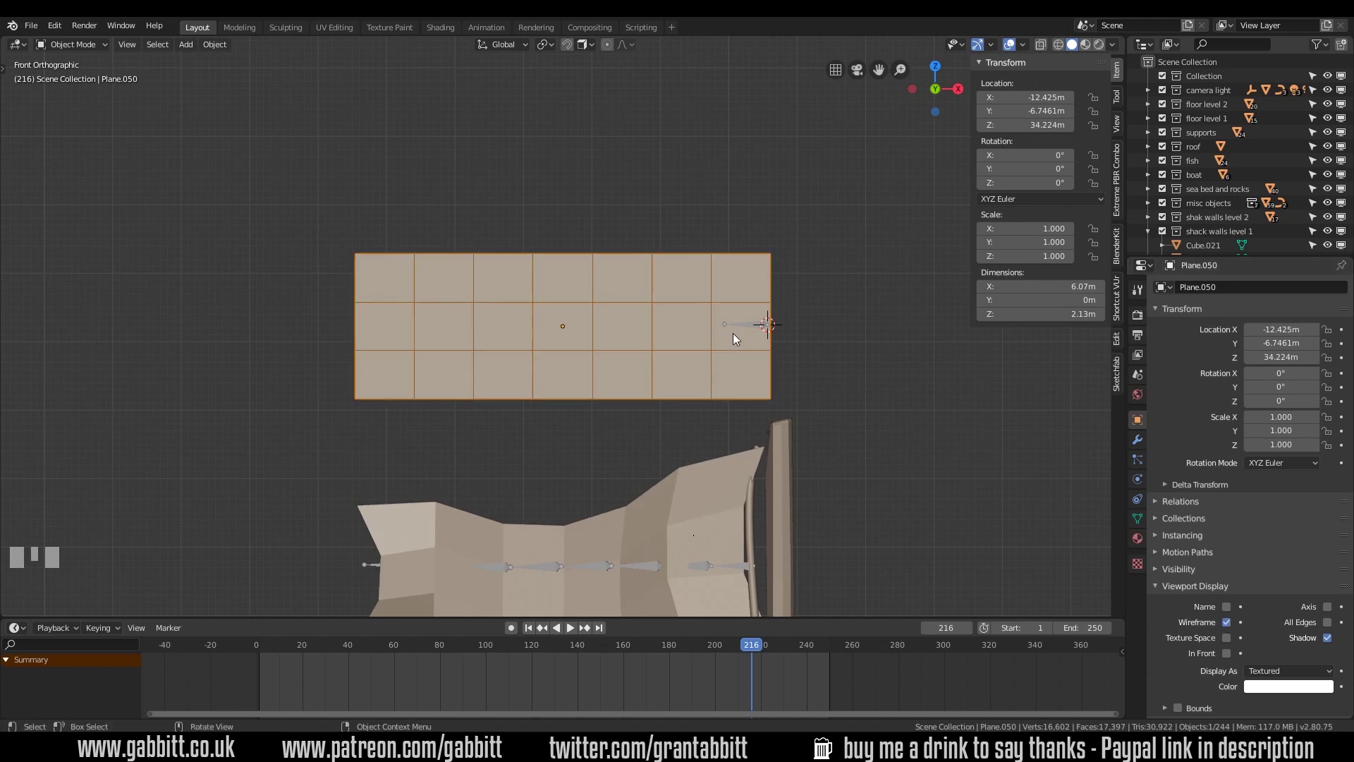
drag(753, 327, 899, 332)
key(Tab)
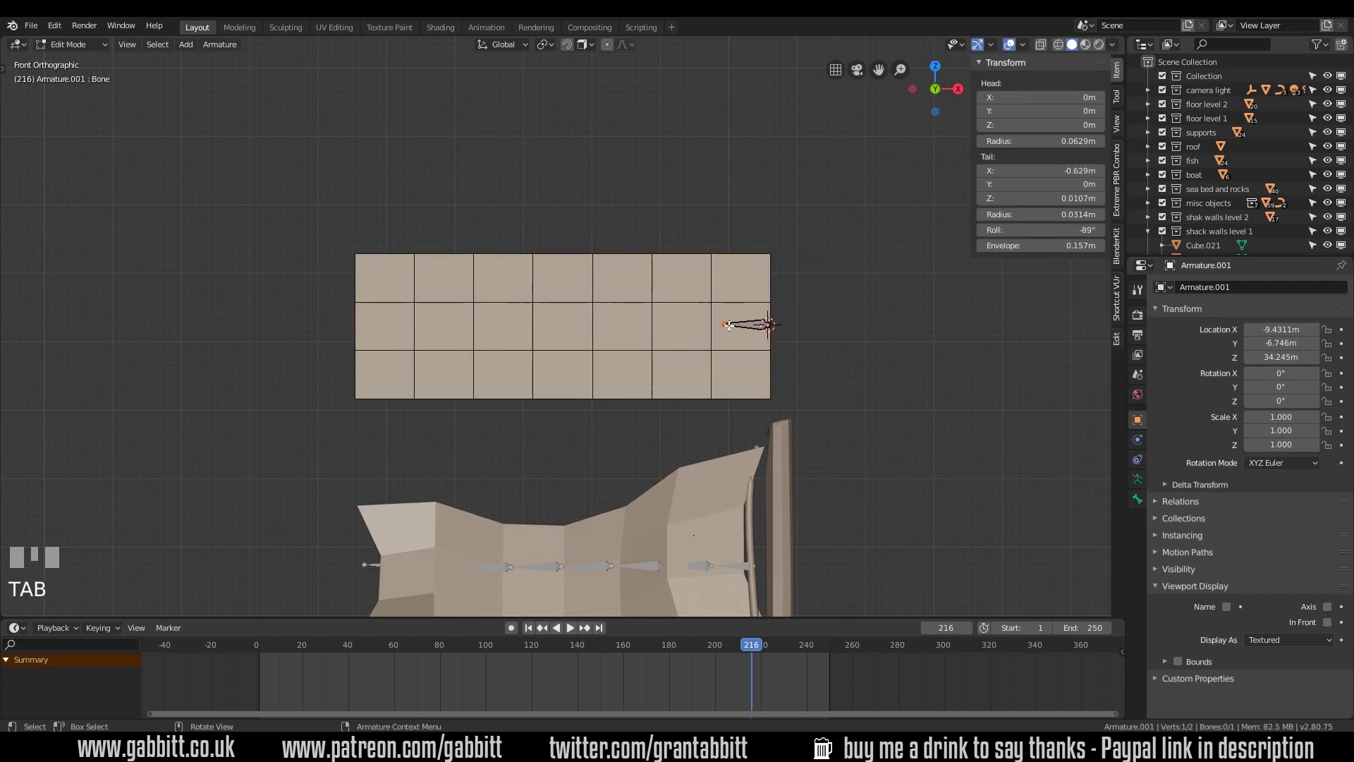
Shorten the bone to one column and extrude bones leftward into a seven-bone chain, undoing the stray vertical bone
key(g)
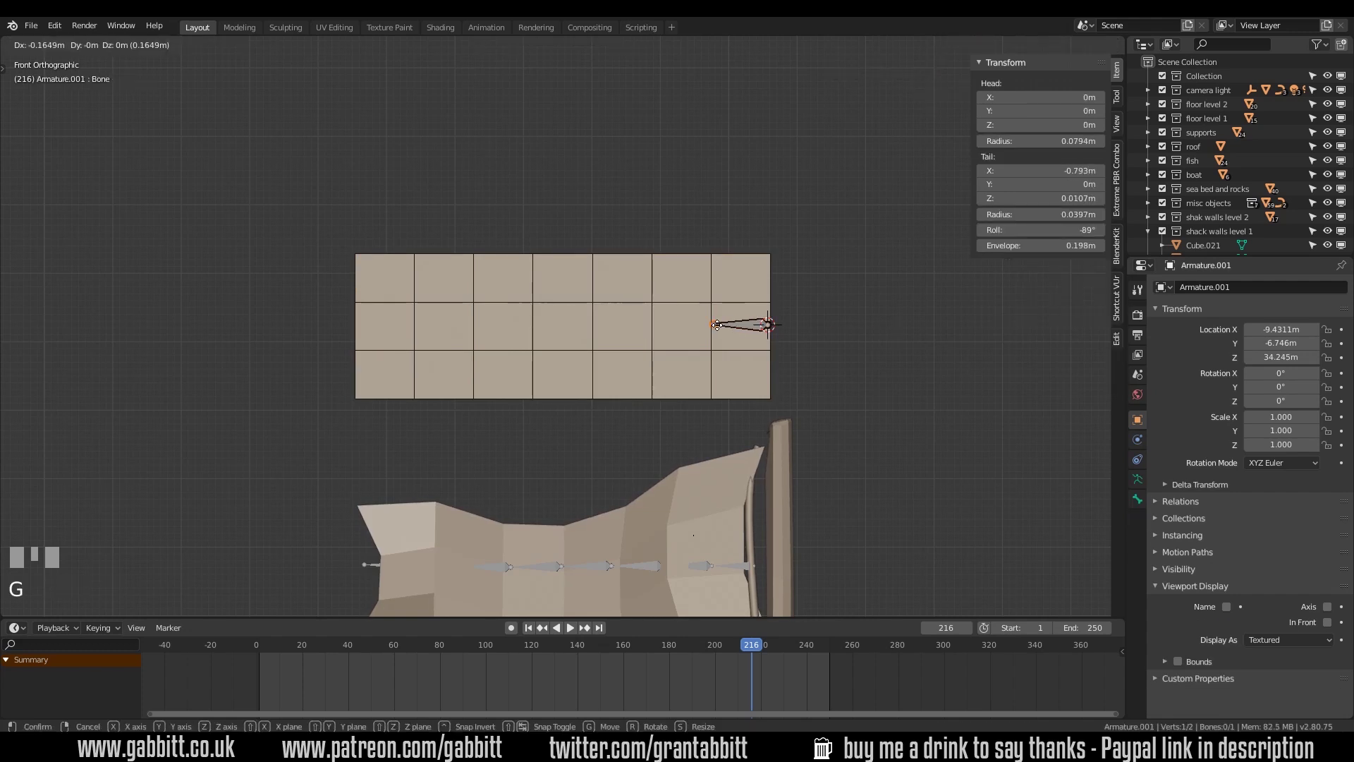
click(719, 334)
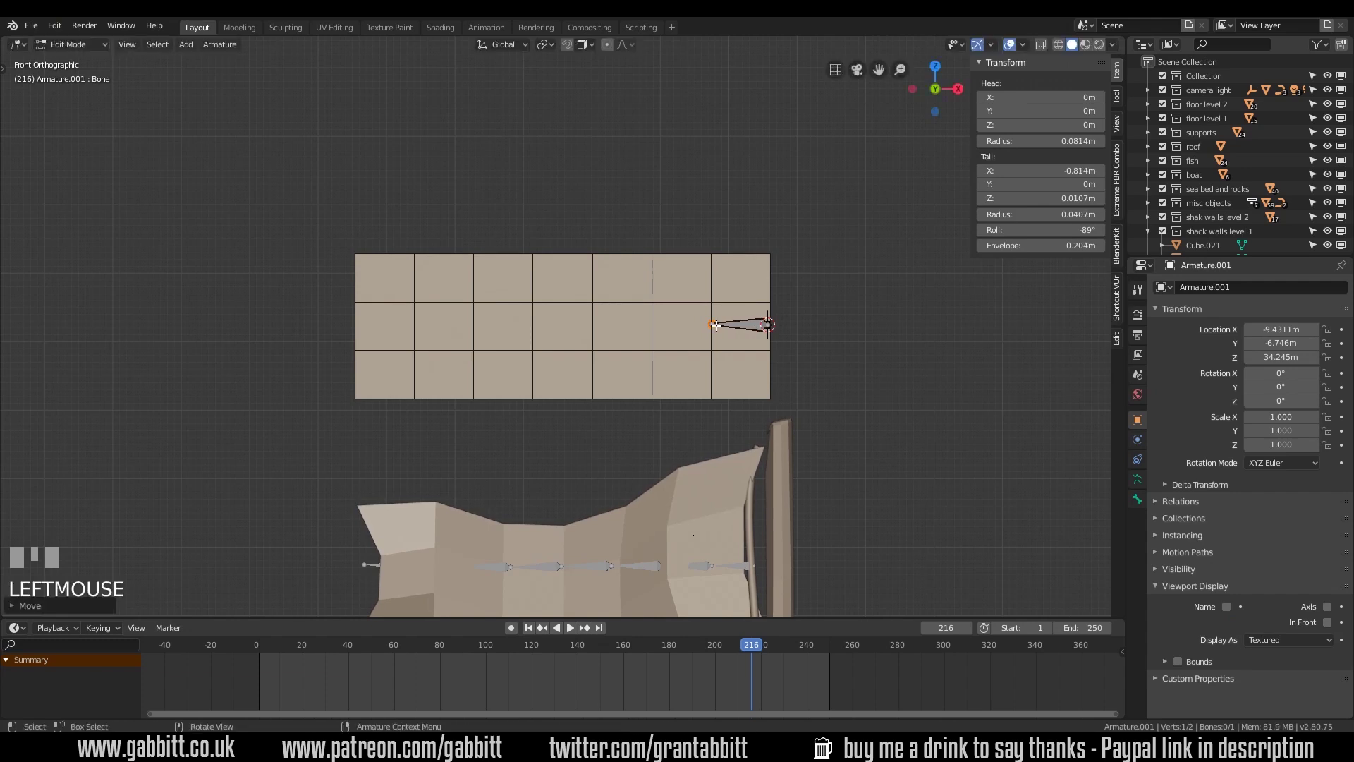
key(e)
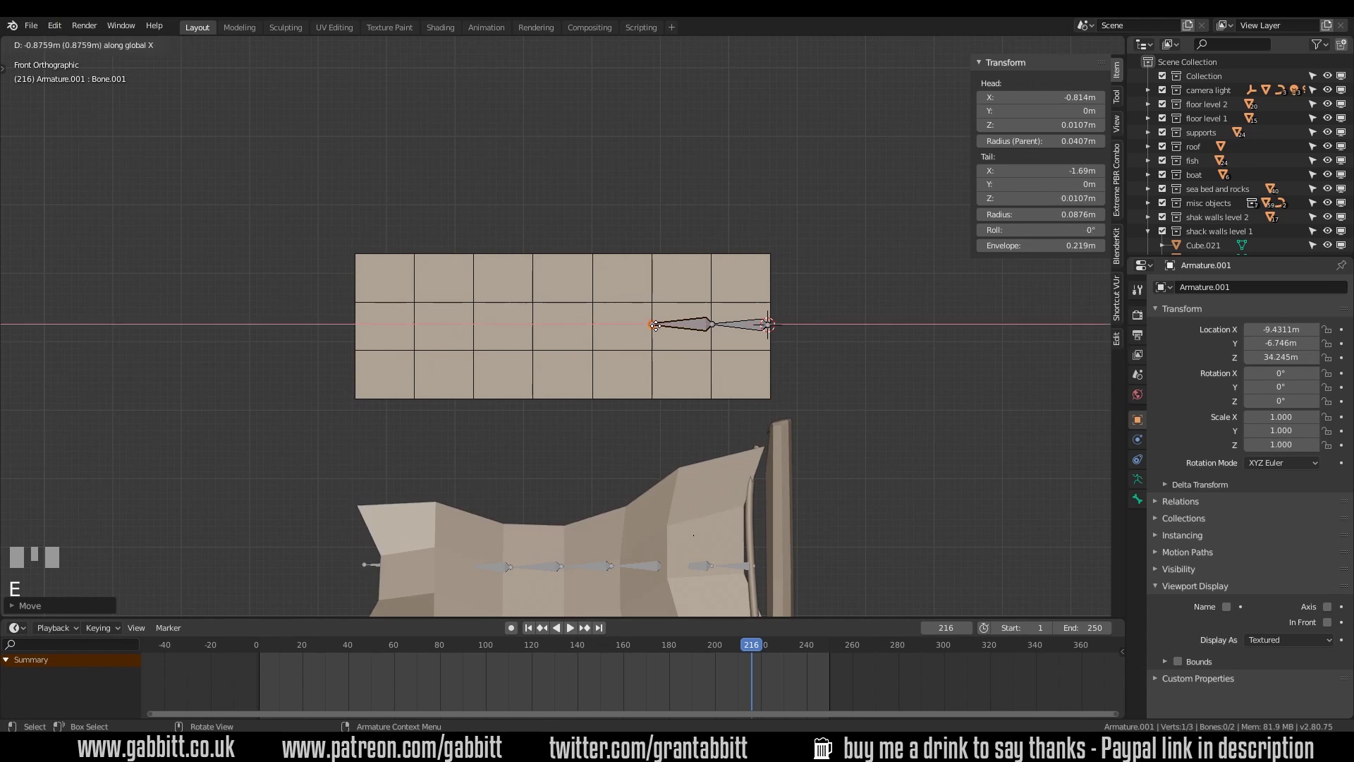
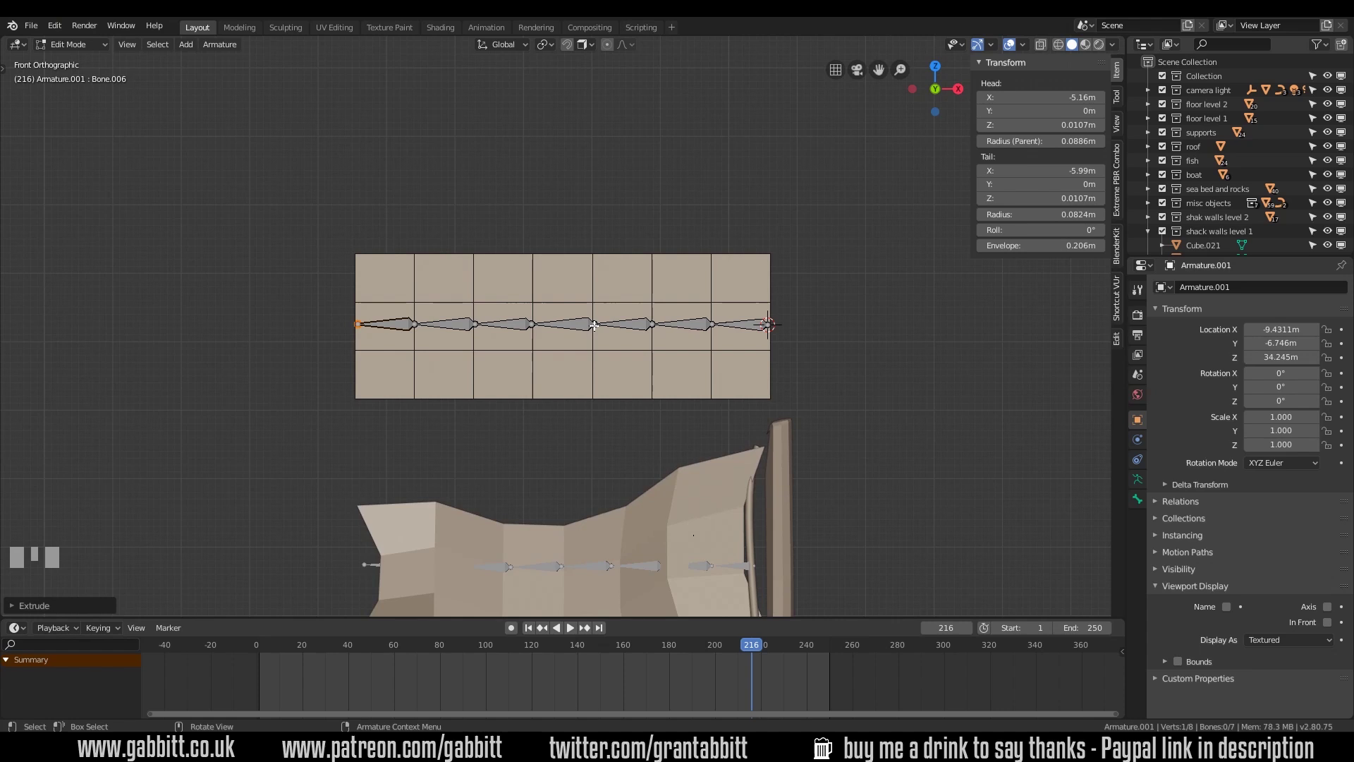
click(715, 331)
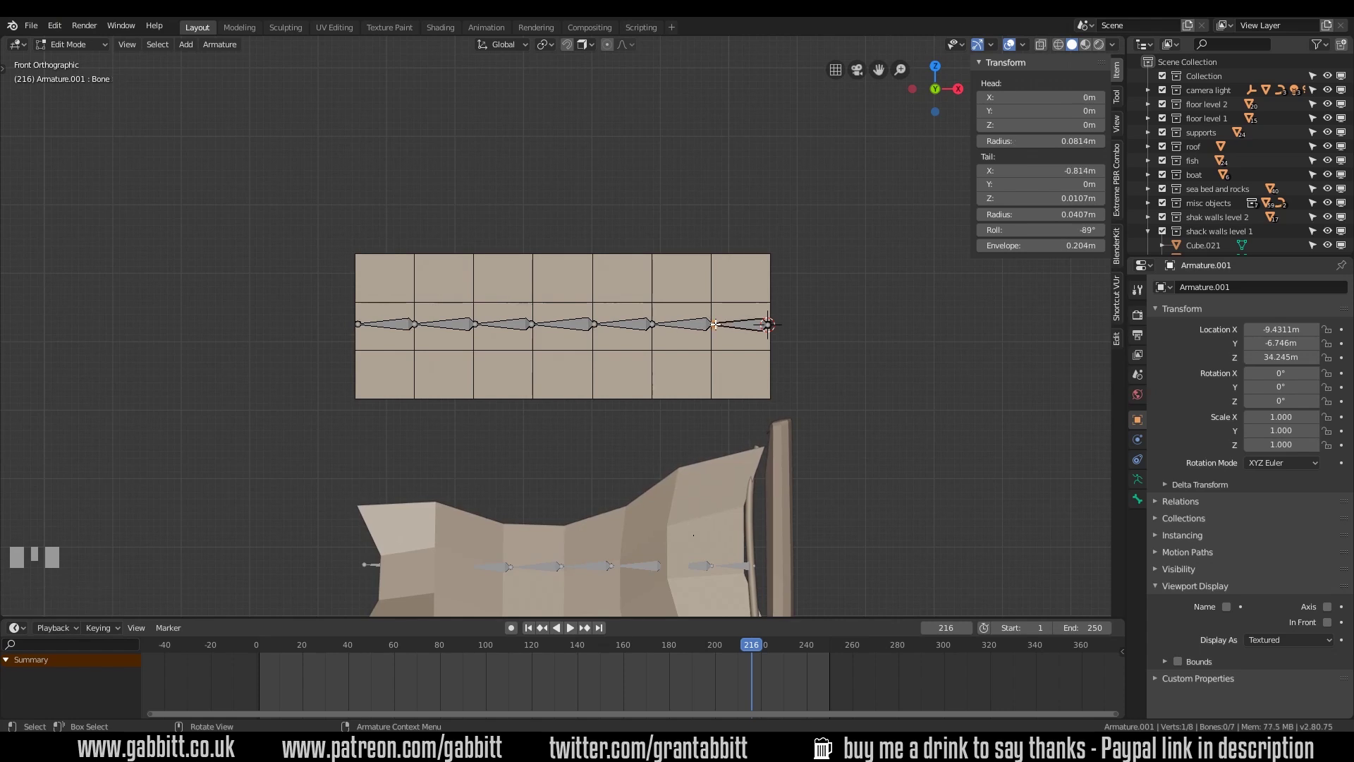
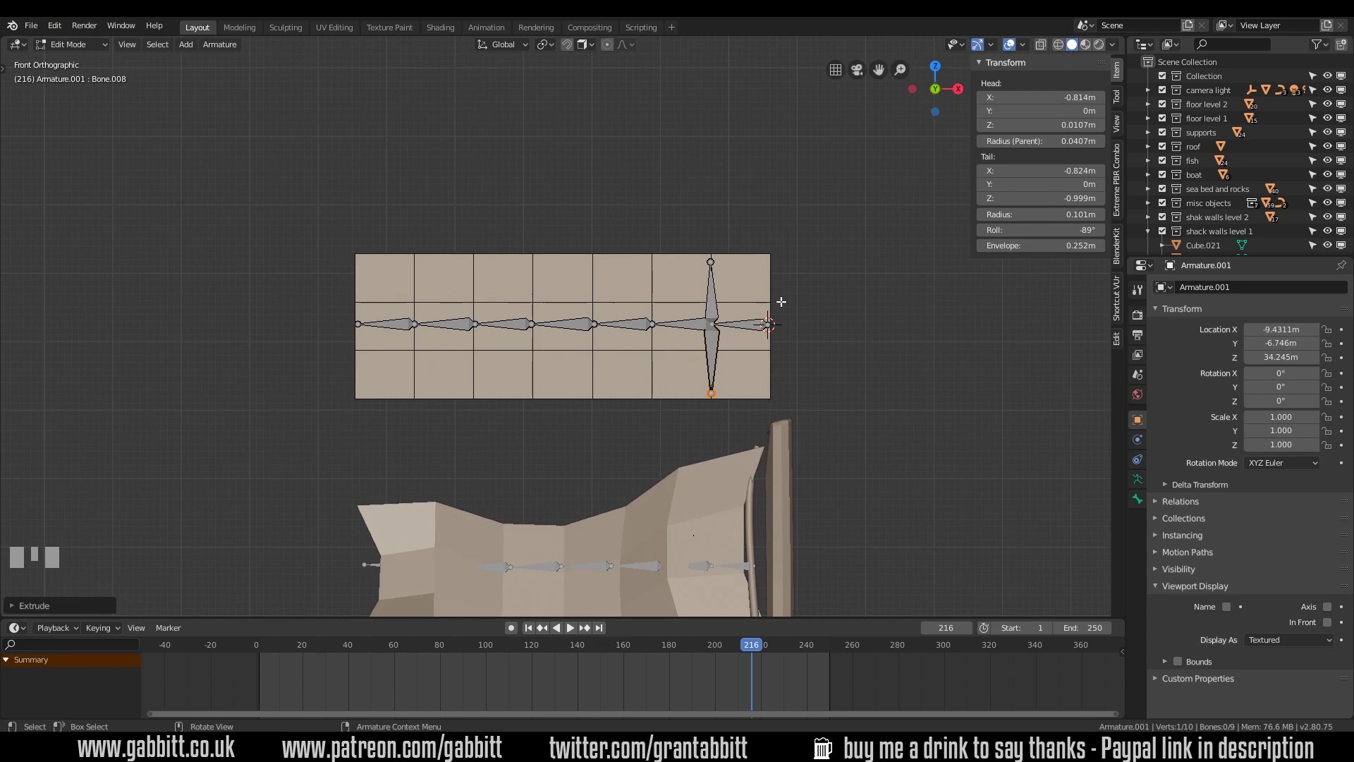
key(ctrl+z)
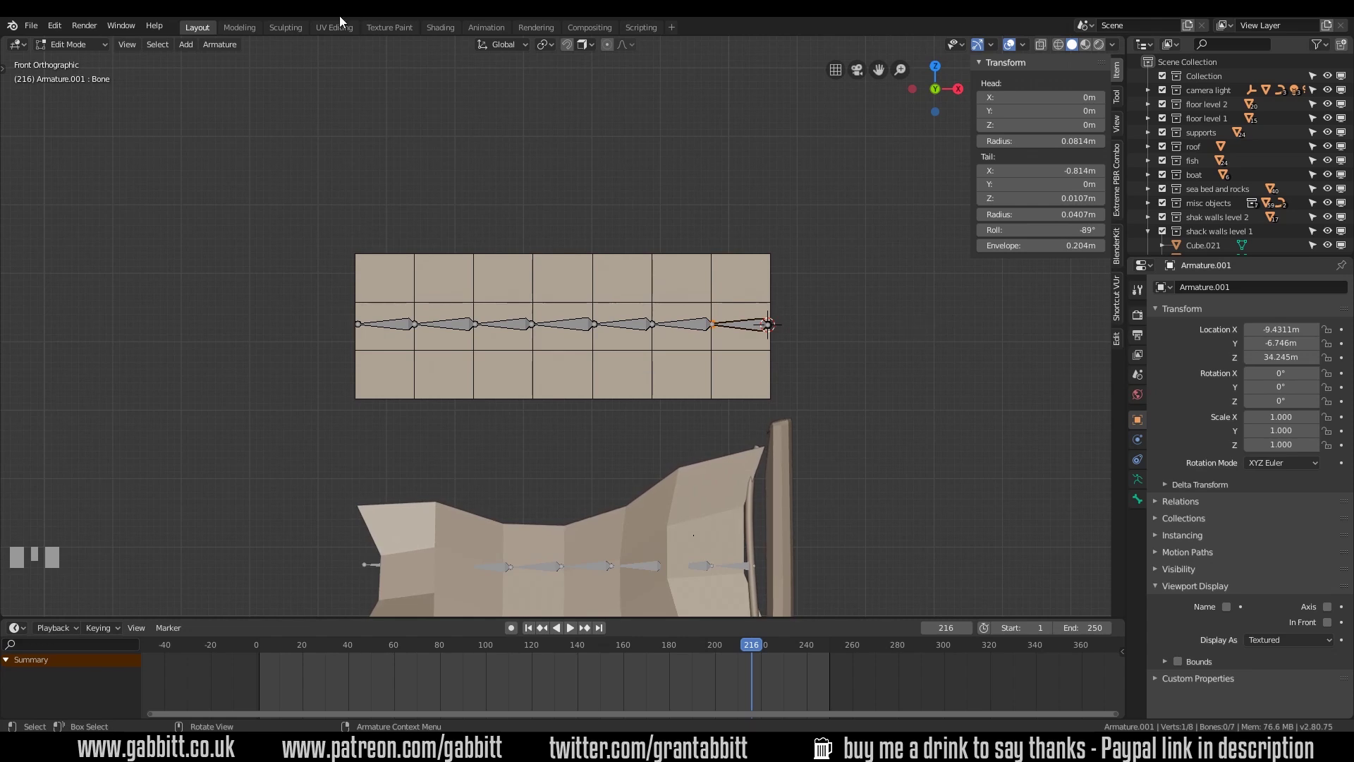
In Pose Mode rotate the end bone and the next bone to test-bend the chain upward
drag(93, 46, 745, 338)
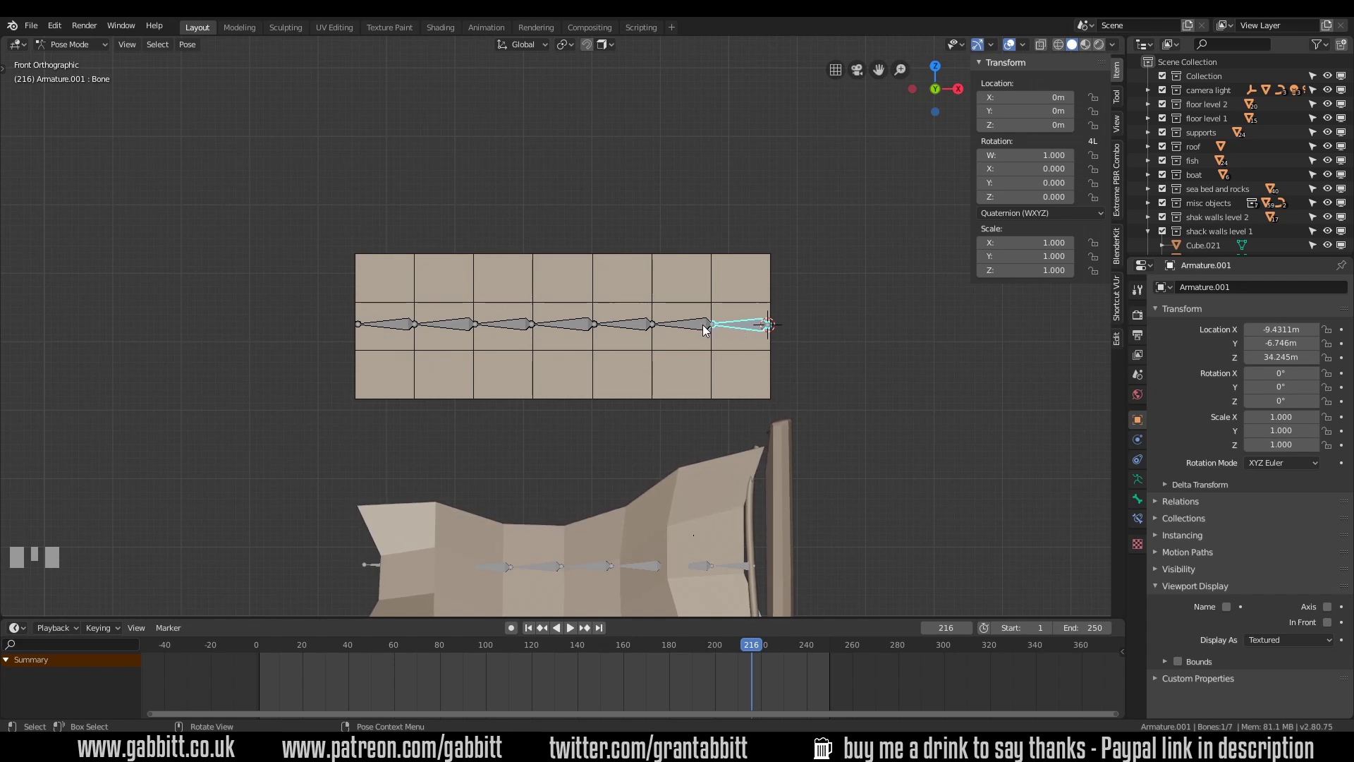
click(706, 329)
click(754, 328)
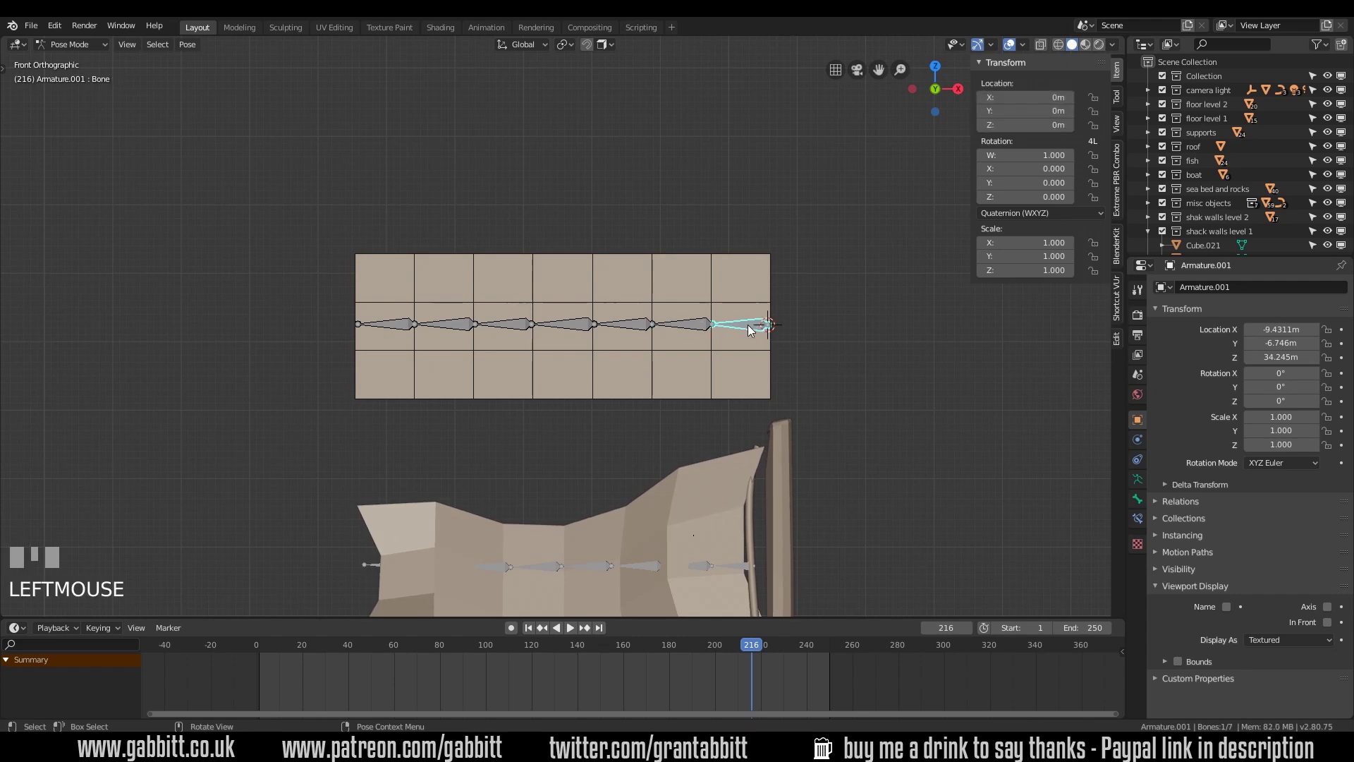
key(r)
click(785, 342)
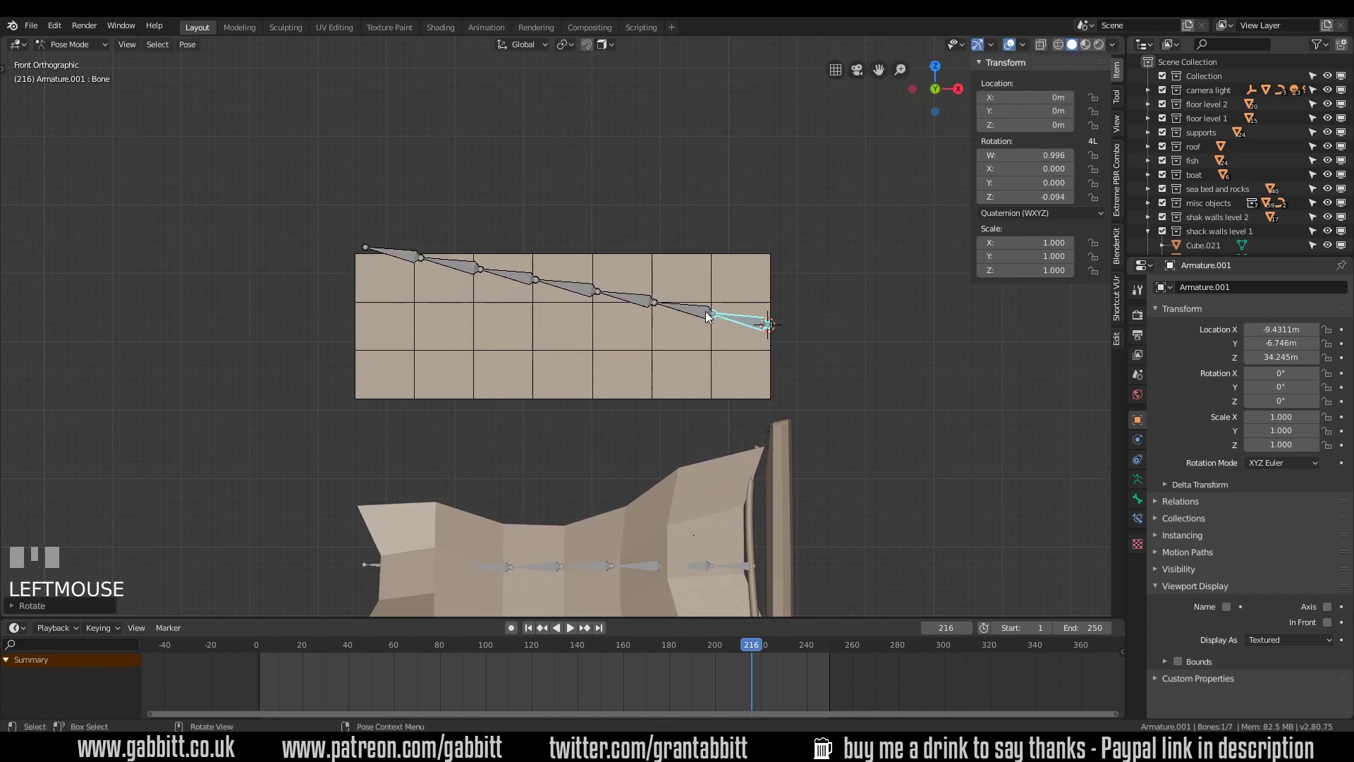
click(708, 313)
key(r)
click(763, 336)
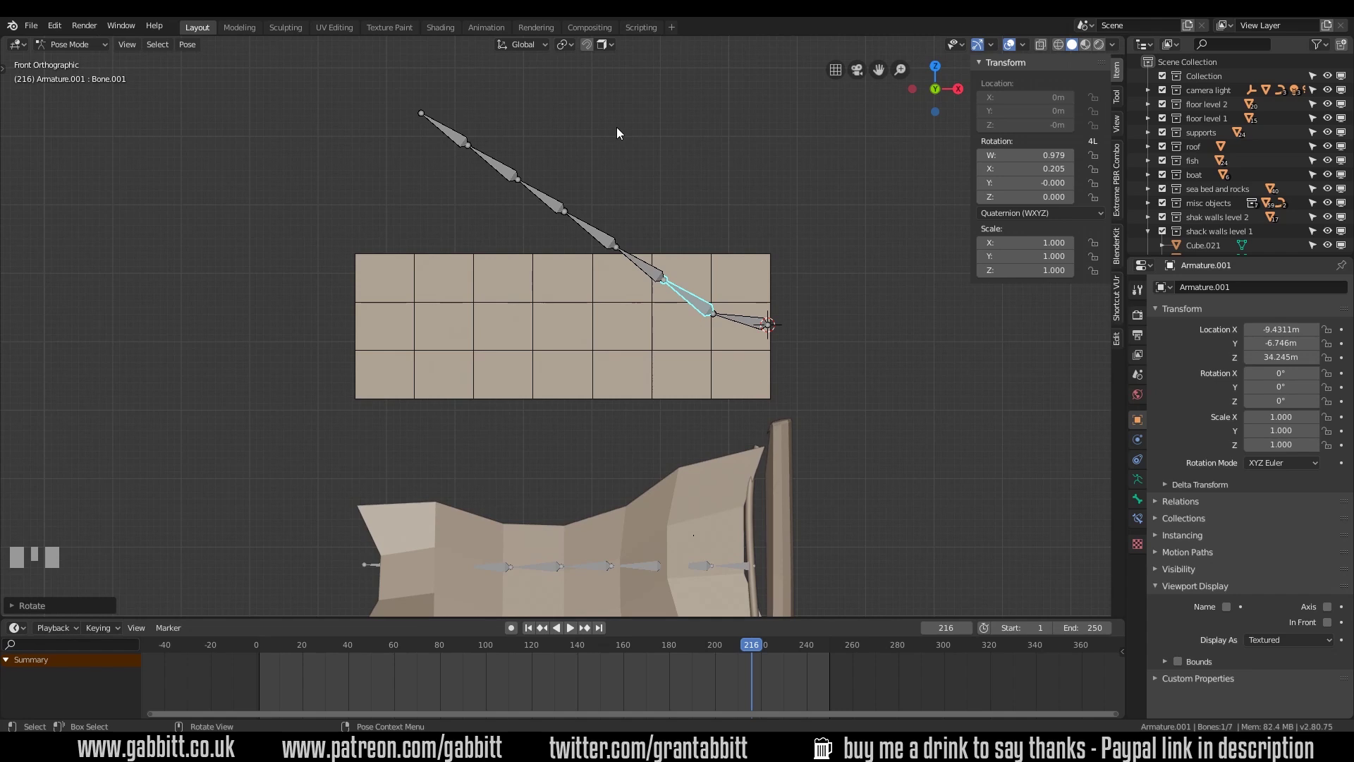
Select every bone and clear their rotations with Alt+R back to the straight rest pose
click(408, 124)
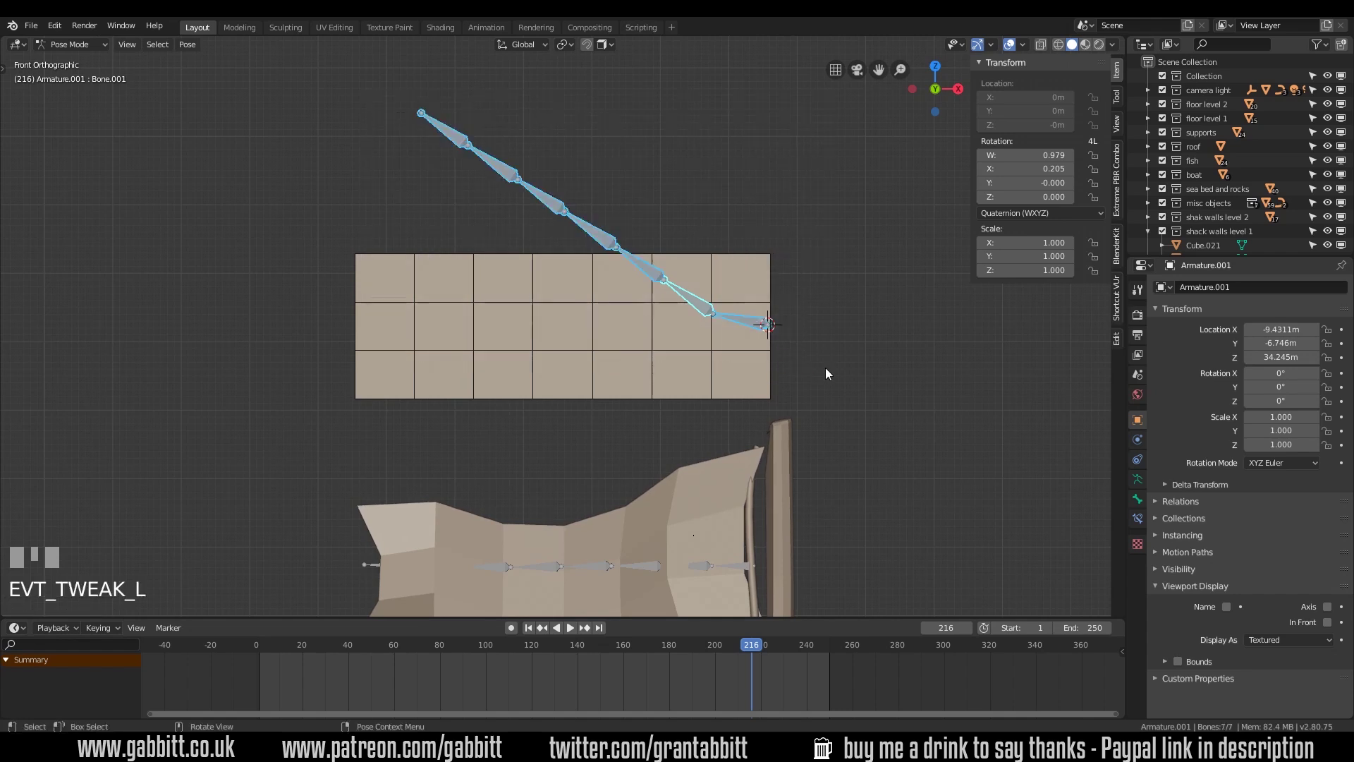
key(alt+r)
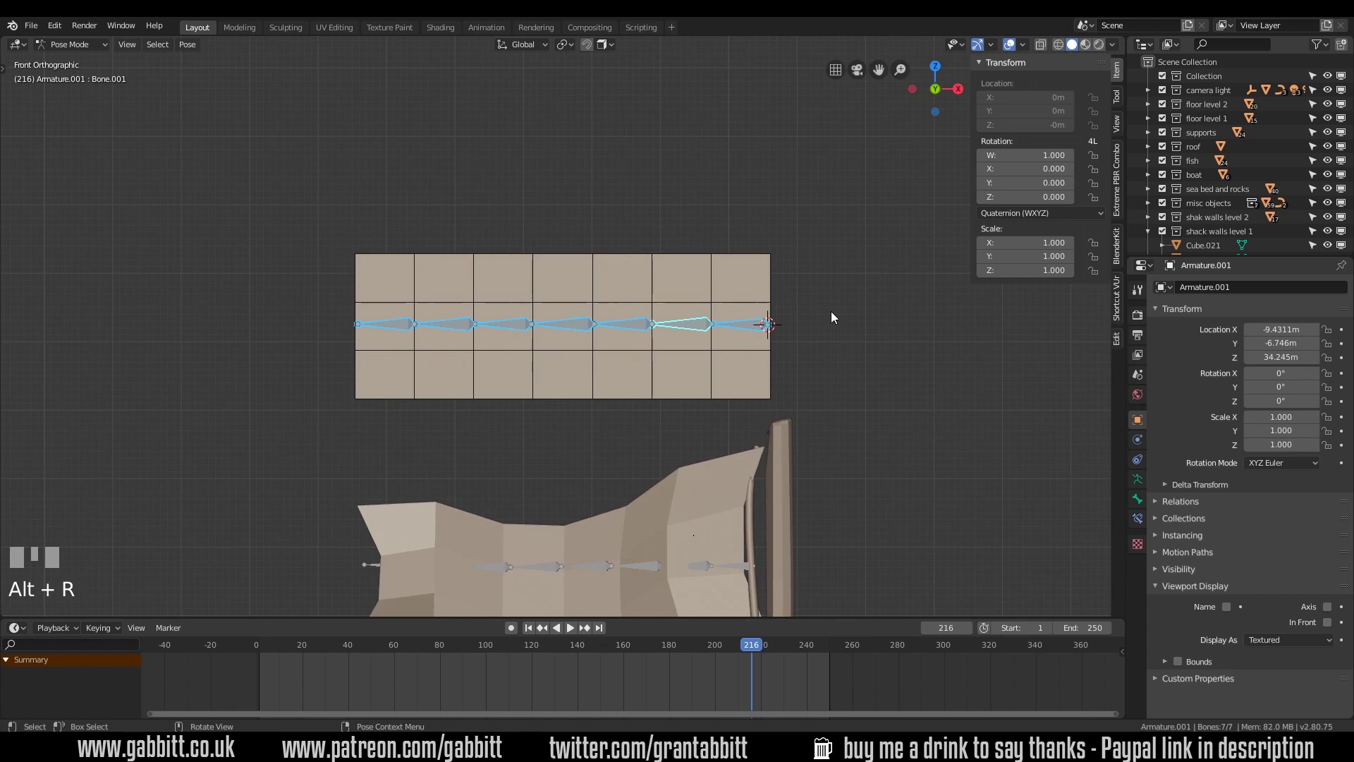
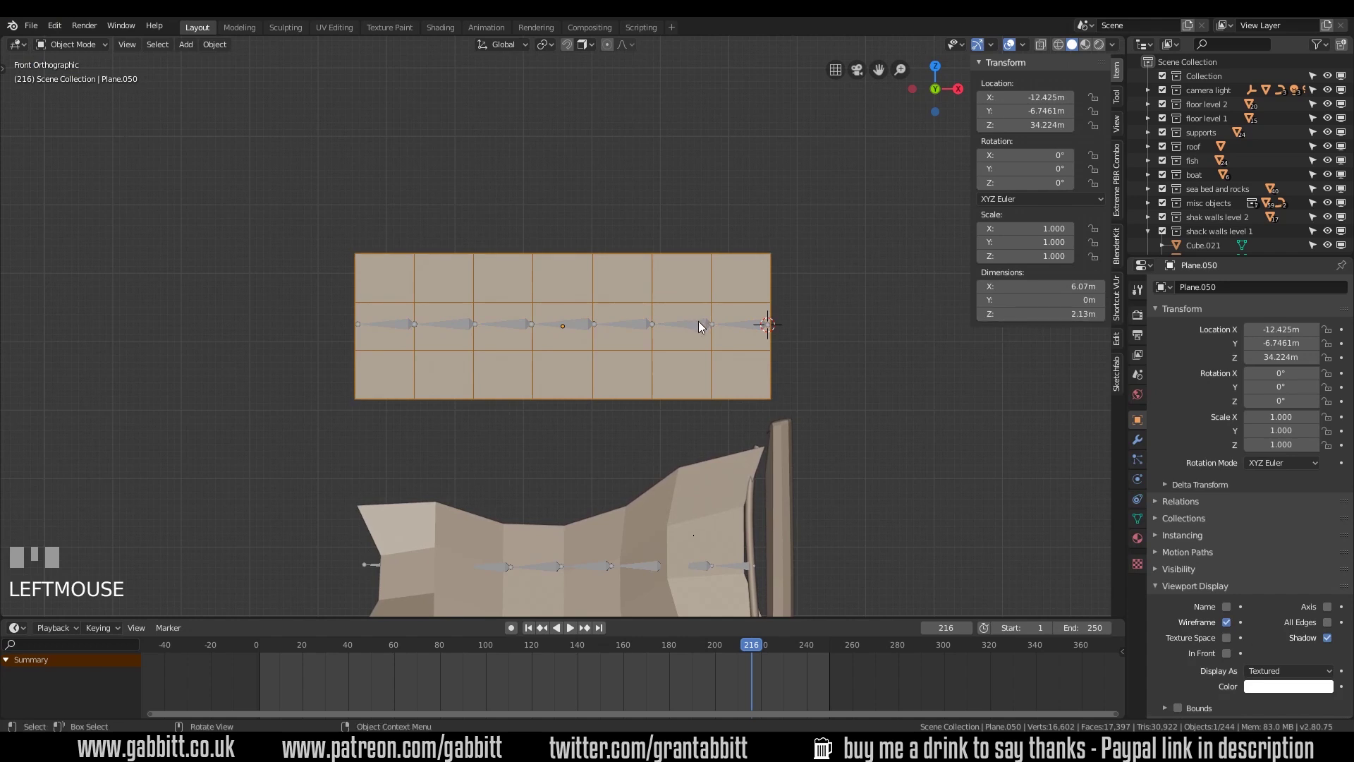
Parent the banner plane to the armature With Automatic Weights, then select only the armature
click(705, 326)
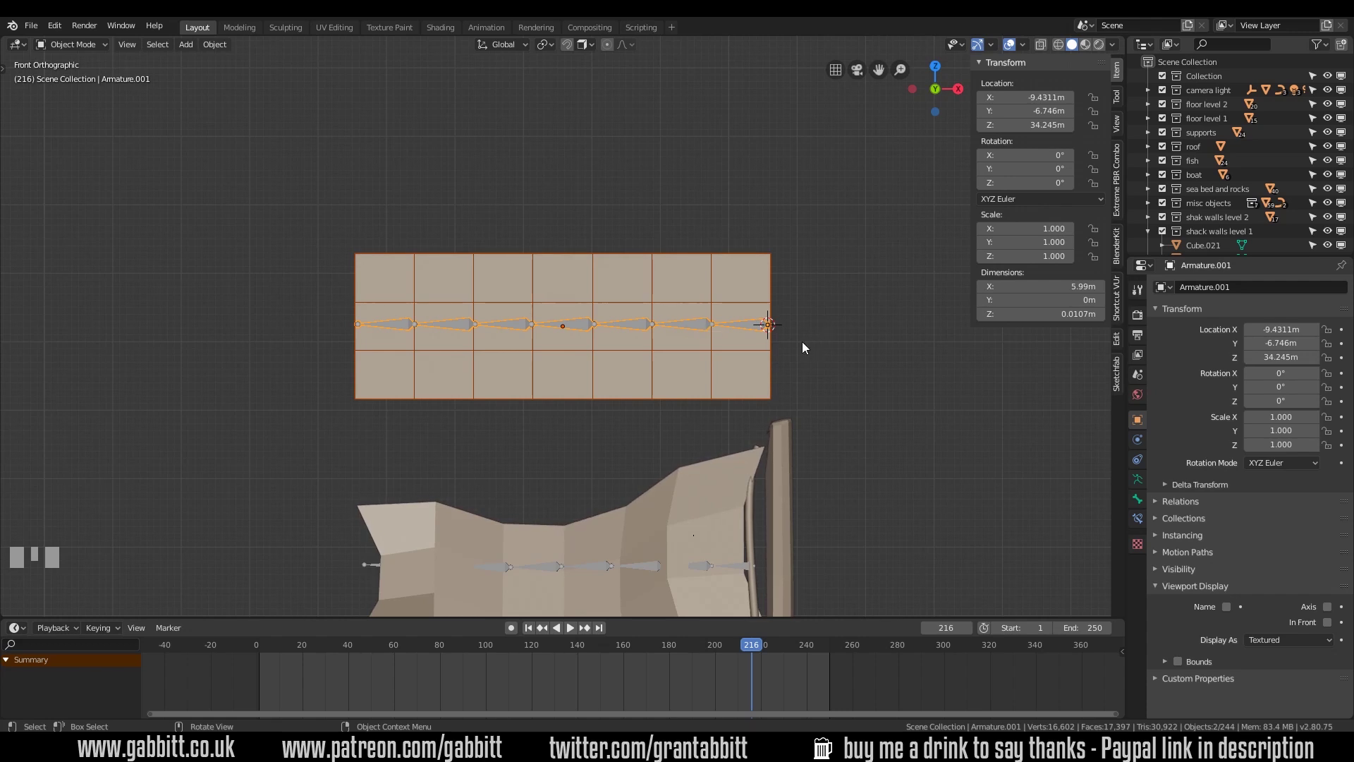
key(ctrl+p)
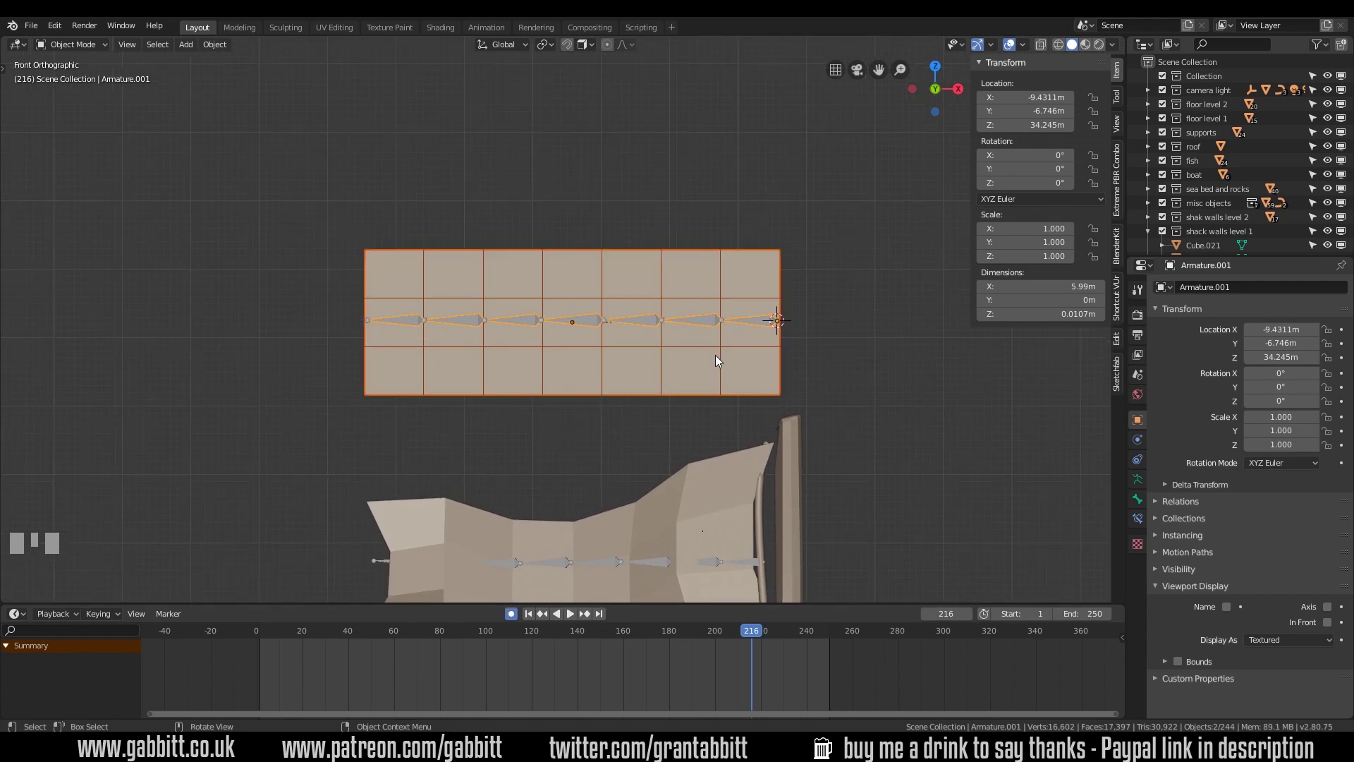
click(718, 326)
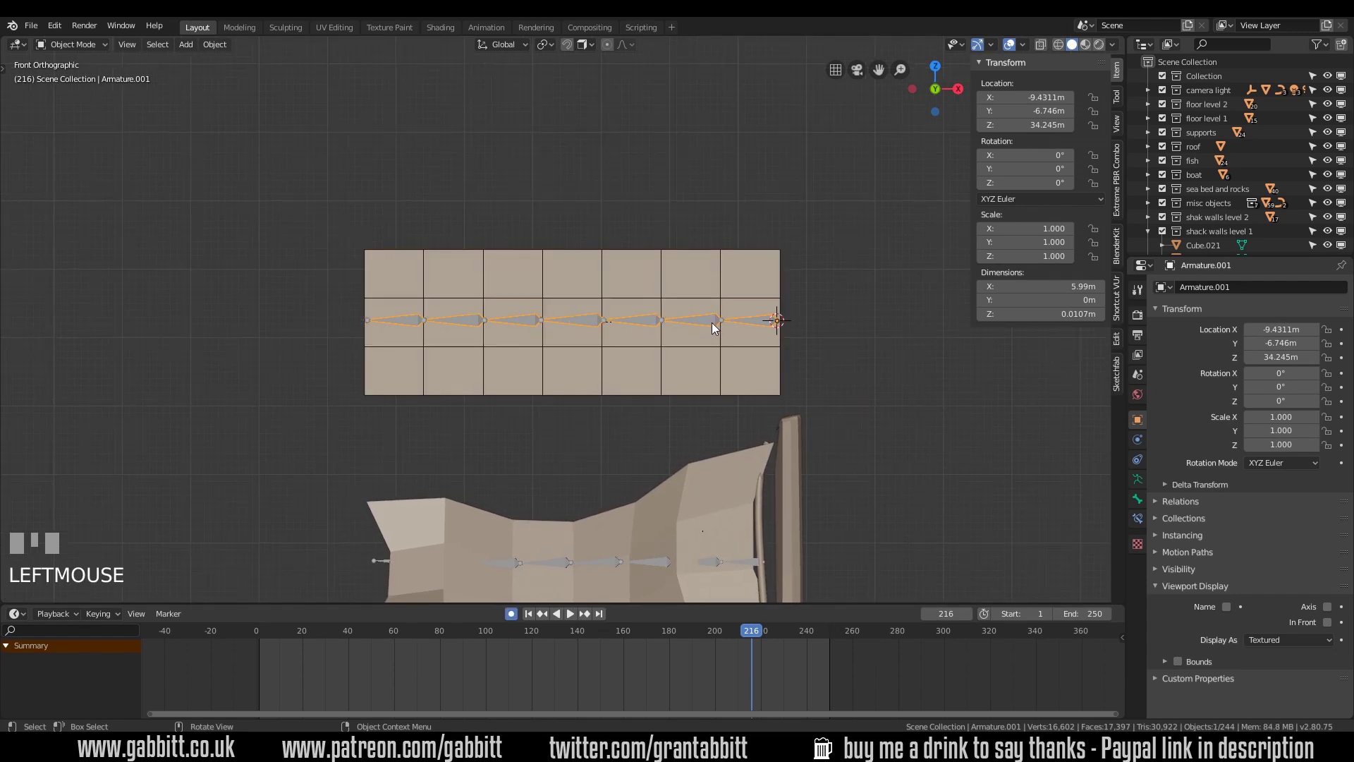
In Pose Mode rotate several bones along the chain to confirm the banner bends with them
drag(108, 60, 778, 326)
key(r)
click(655, 287)
key(r)
click(623, 236)
key(r)
click(608, 260)
key(r)
click(543, 278)
key(r)
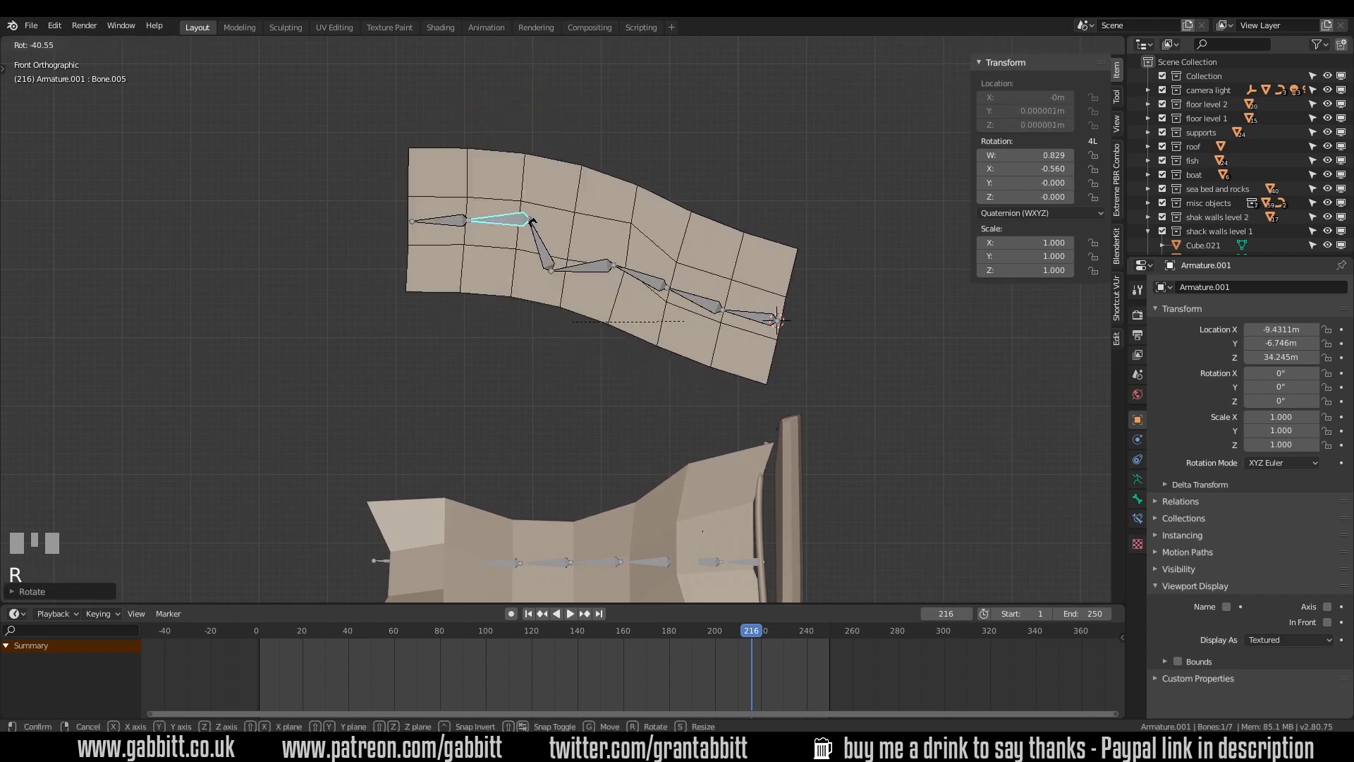
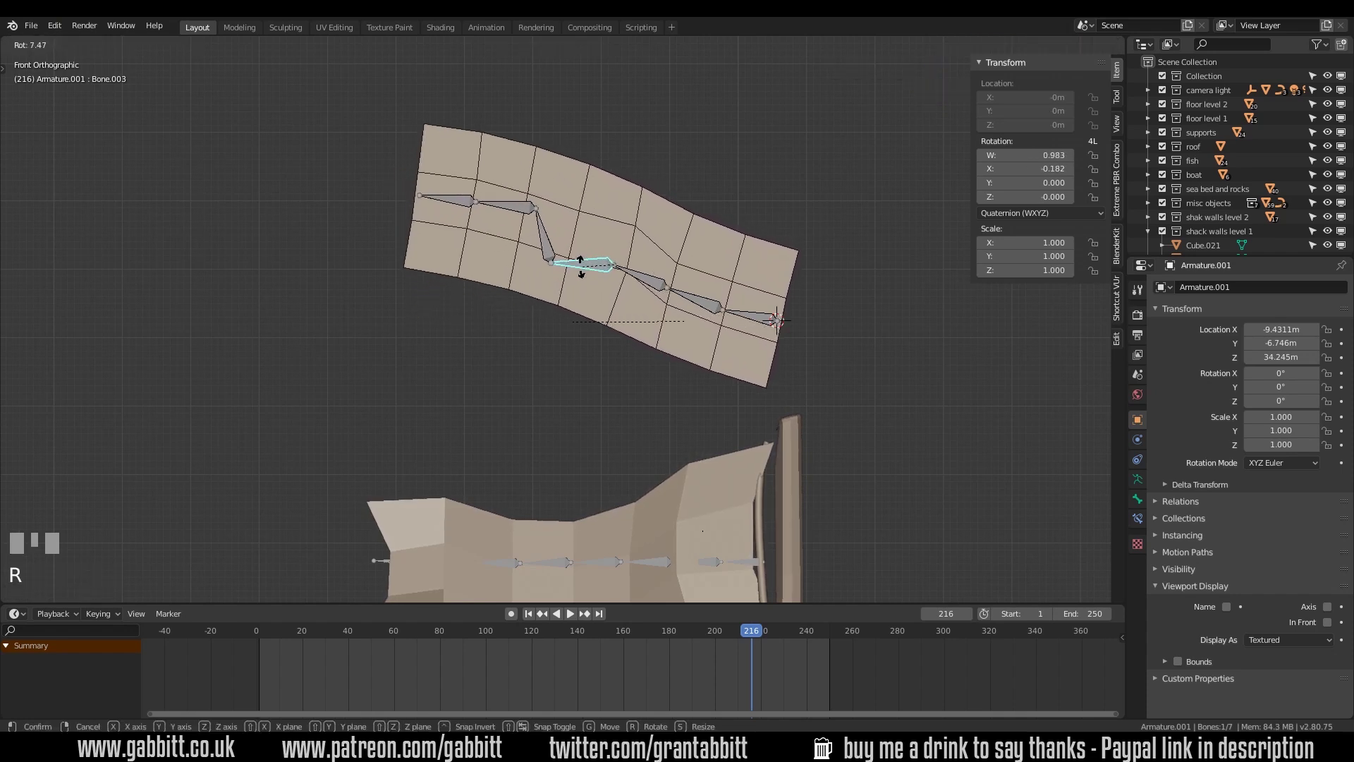
click(585, 274)
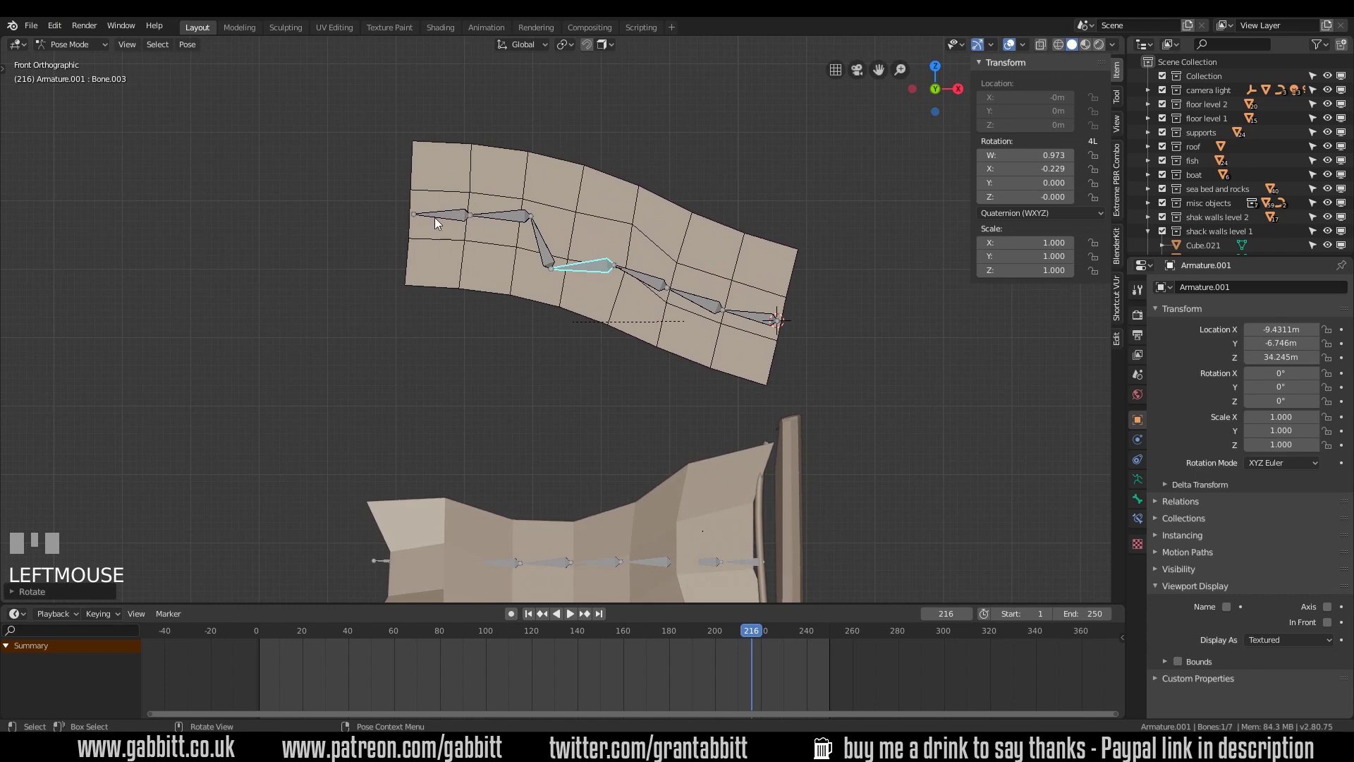
key(r)
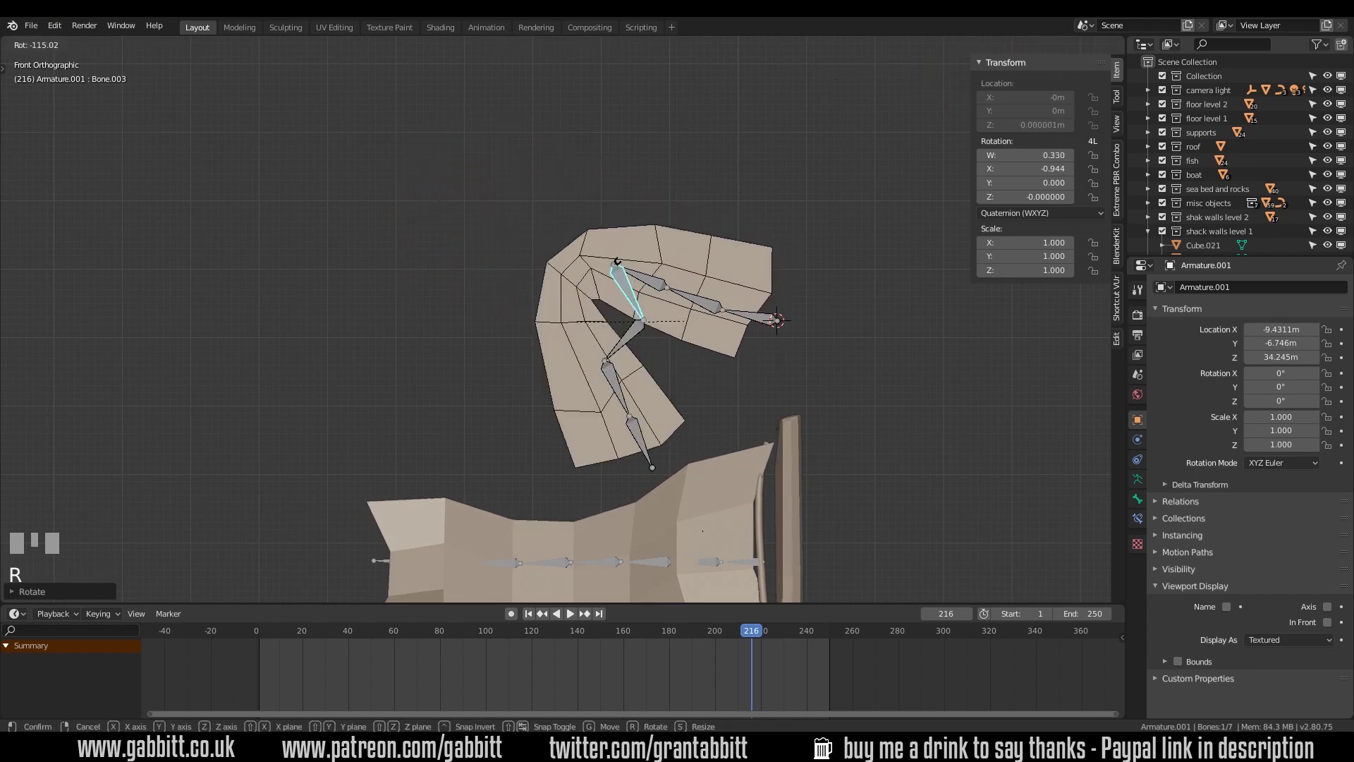
click(624, 279)
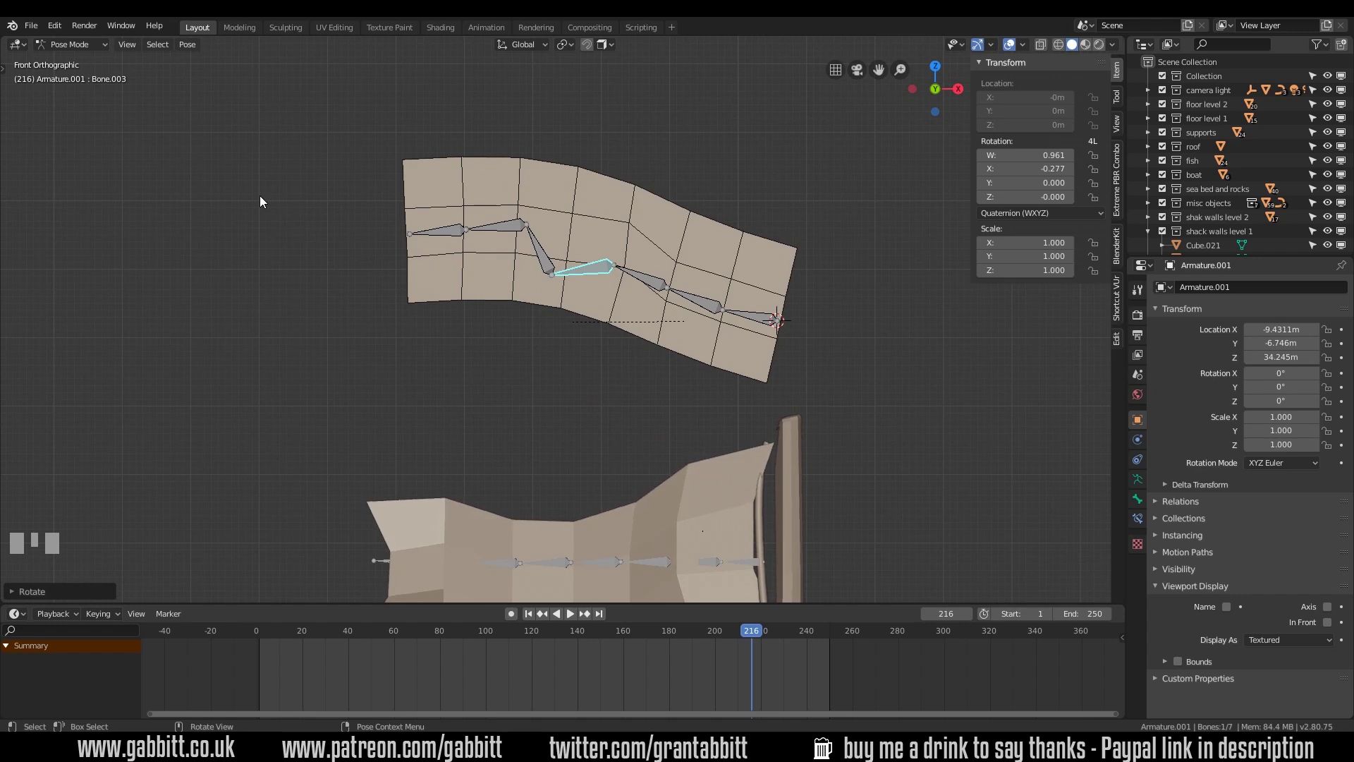
Box-select all bones and clear their rotations so the banner lies flat again
drag(293, 153, 847, 363)
key(alt+r)
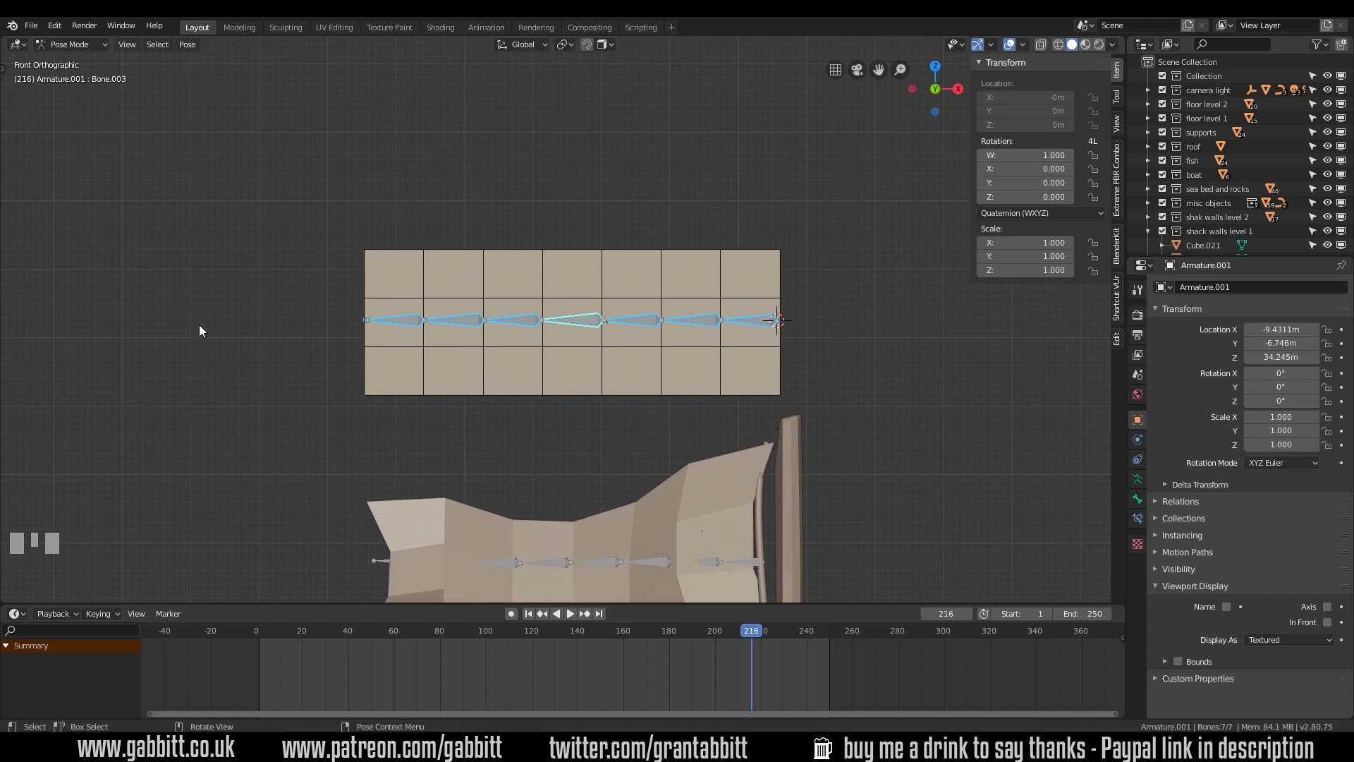
Check the middle and leftmost bones, then leave pose mode with the banner plane selected
click(376, 258)
click(379, 363)
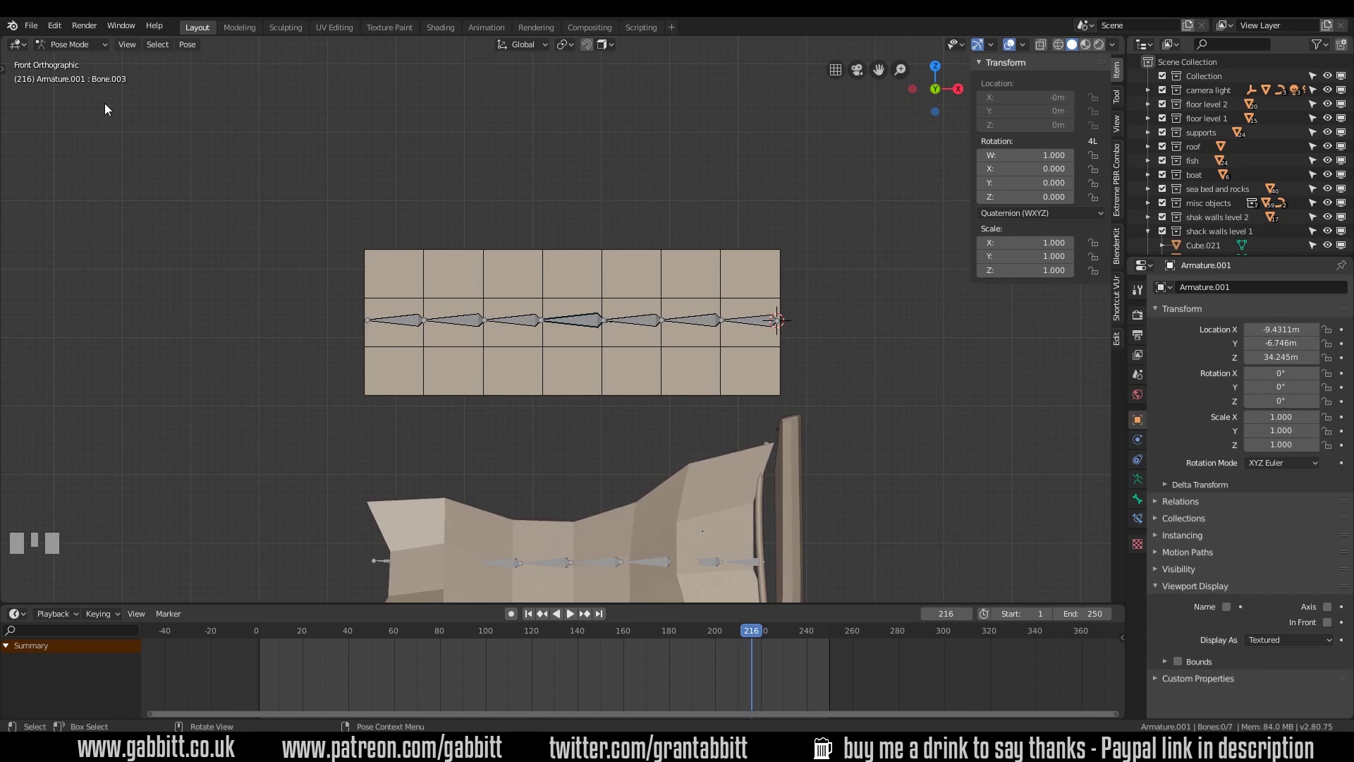
drag(62, 35, 357, 337)
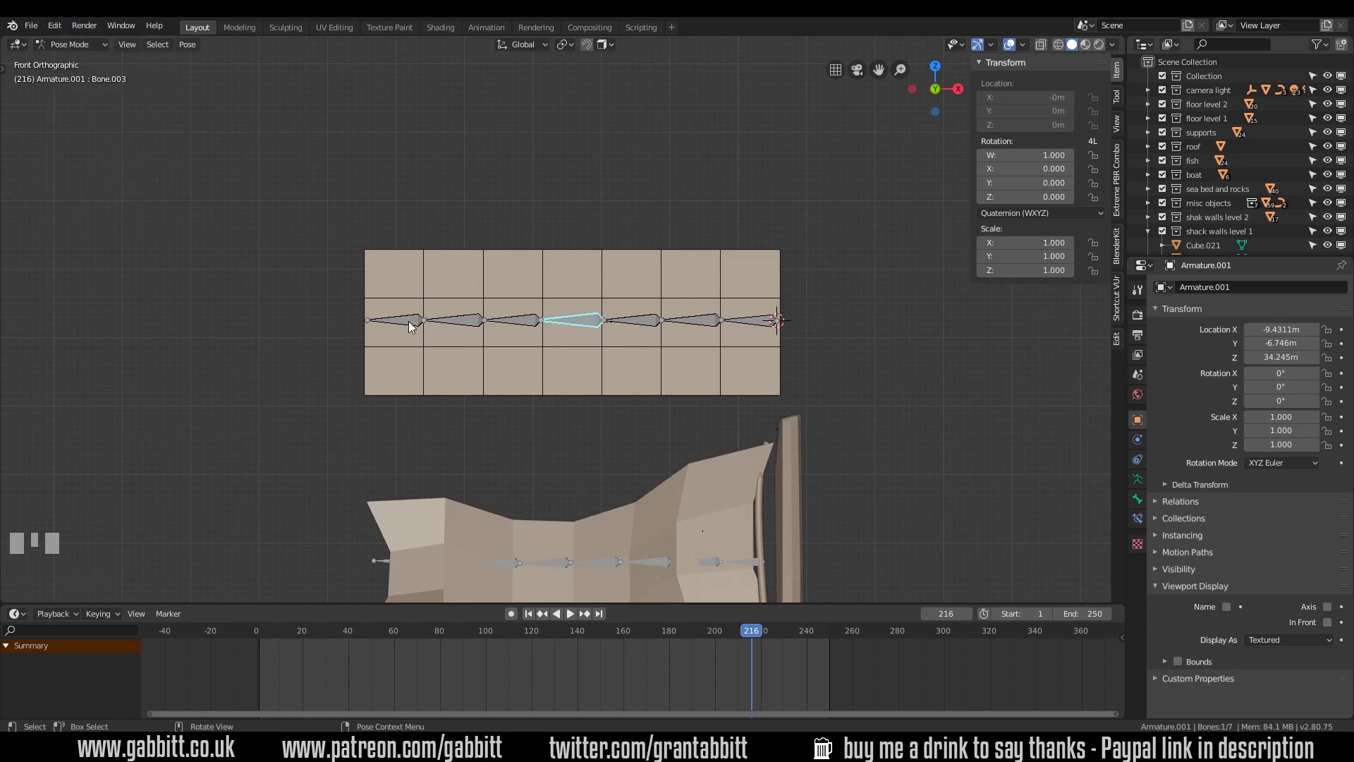
drag(414, 325, 409, 294)
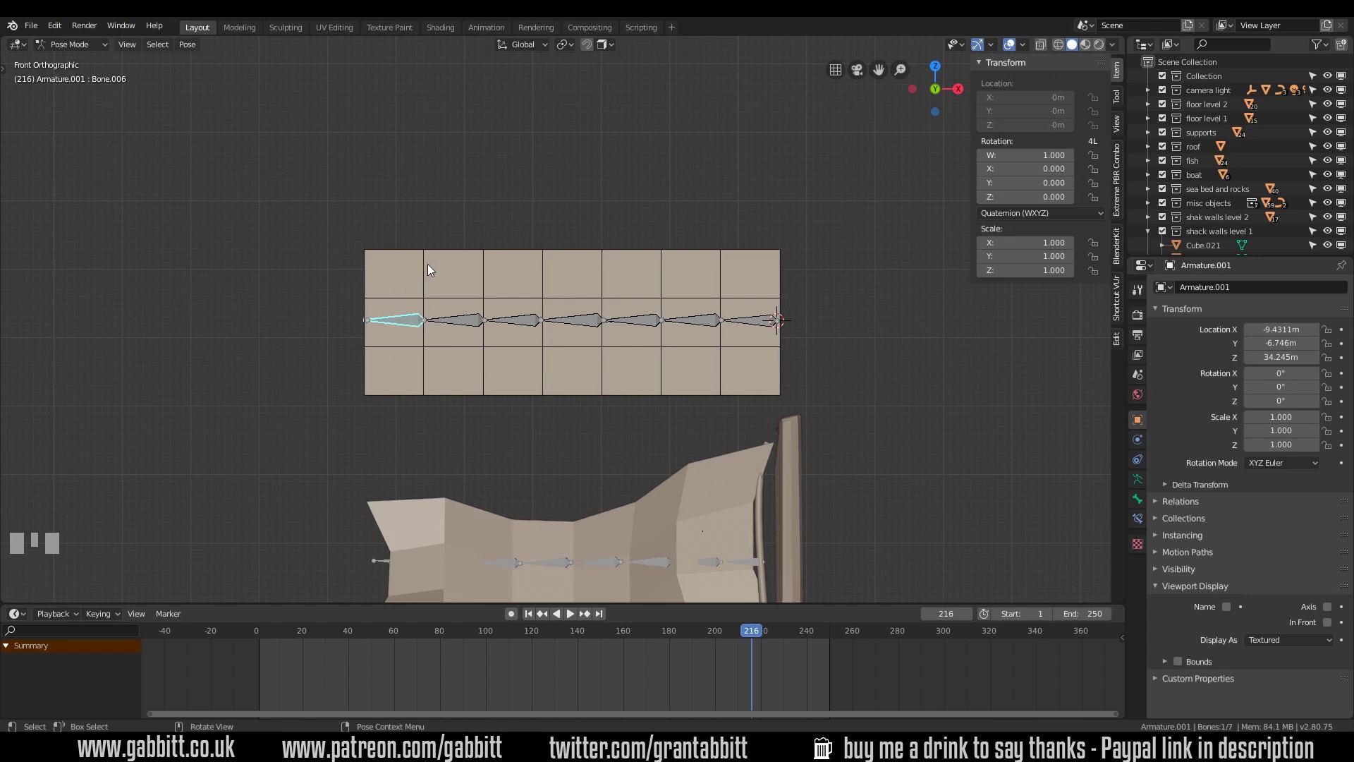
click(430, 265)
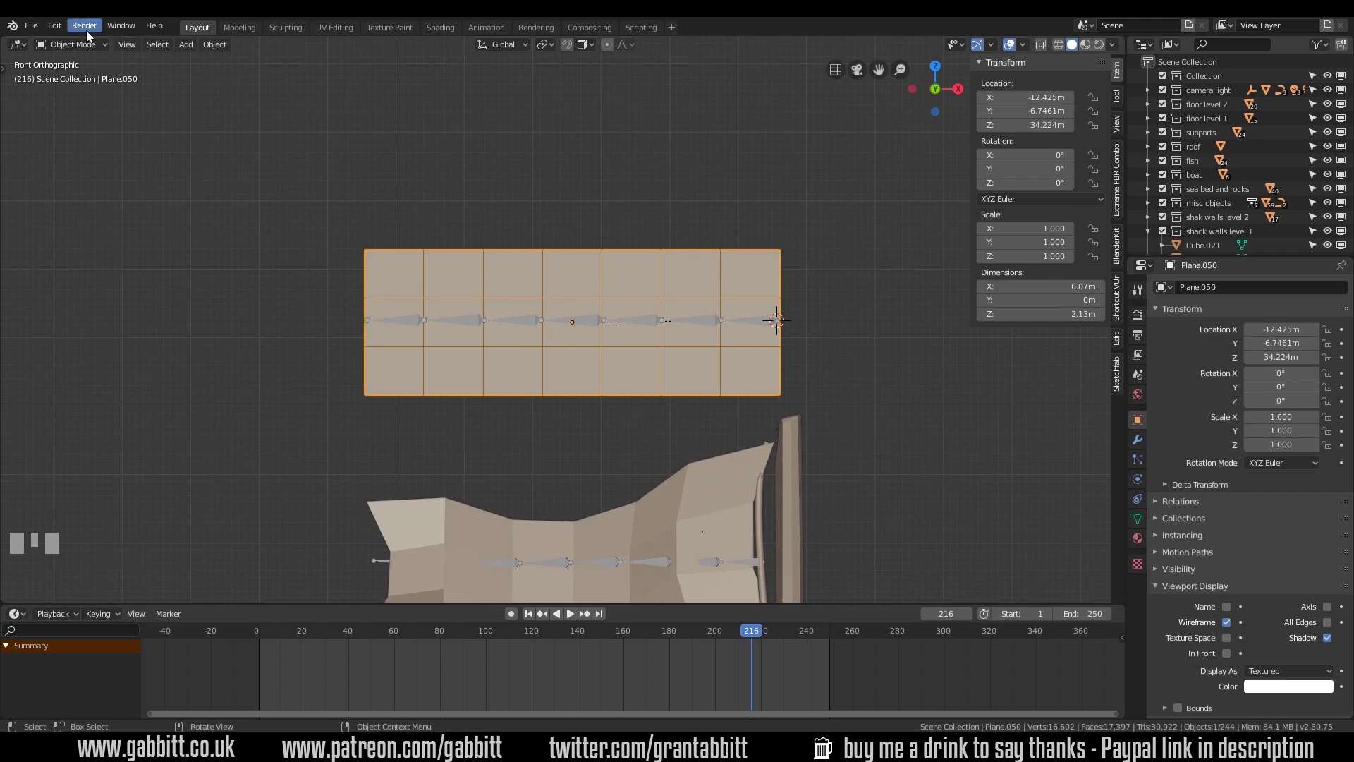
Enter Weight Paint on the banner and view the right-end and middle bones' influence
drag(89, 46, 526, 327)
drag(529, 327, 599, 328)
click(645, 328)
drag(704, 328, 759, 329)
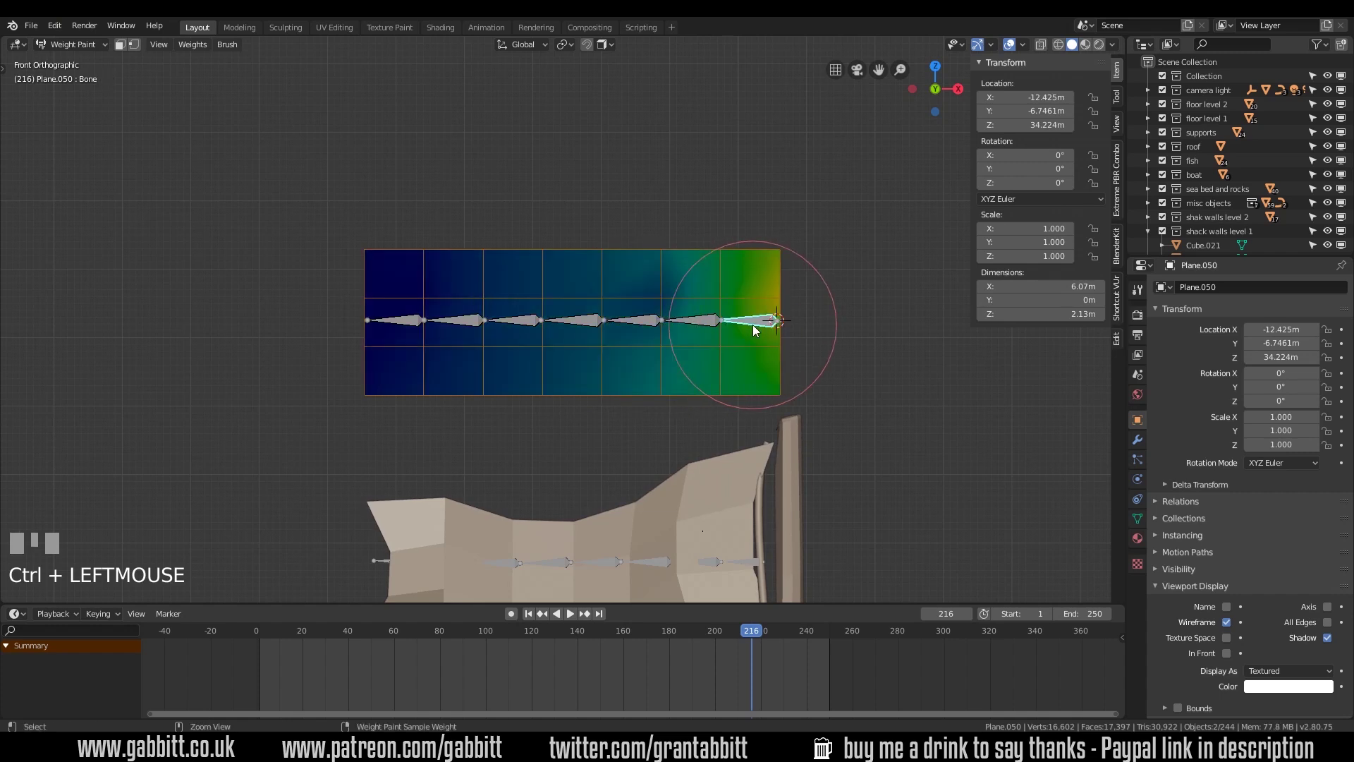
drag(718, 328, 684, 237)
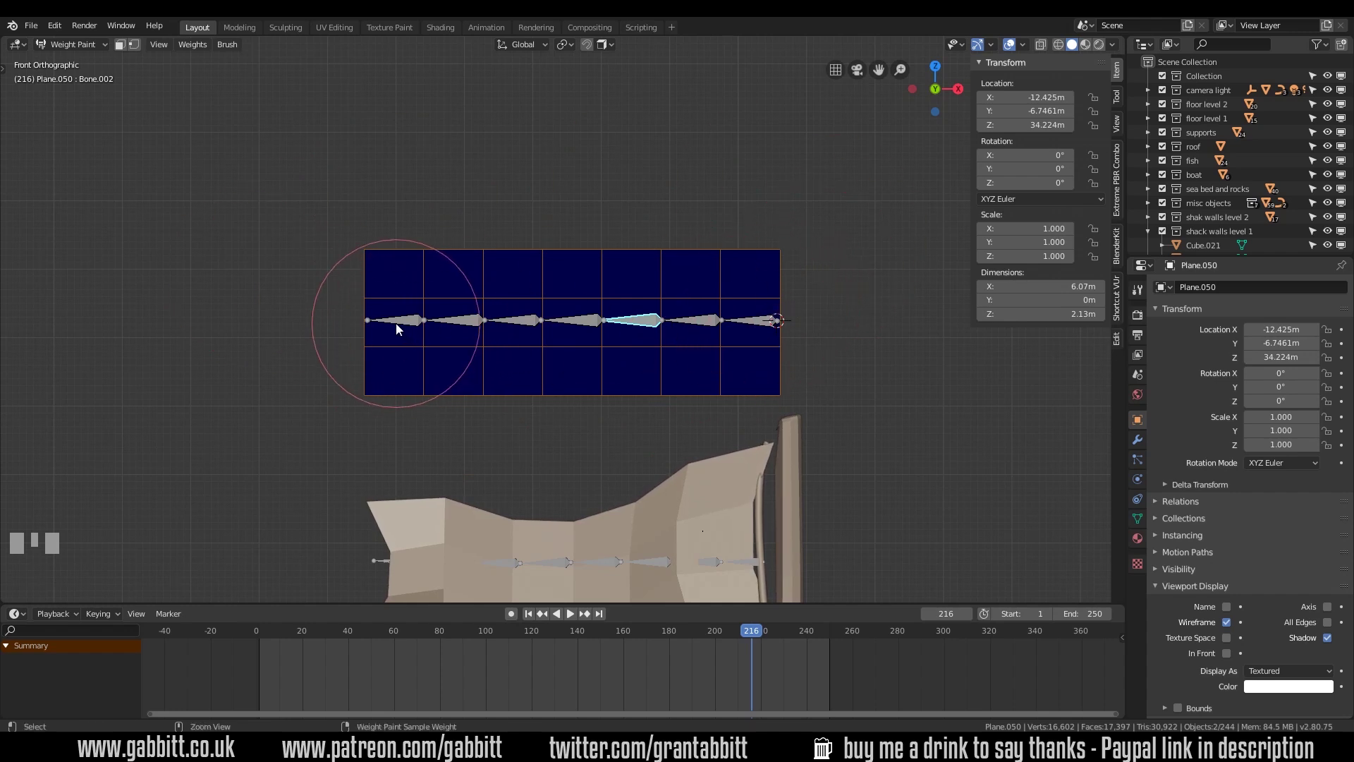
View the leftmost bone's weights and test-rotate it, cancelling the rotation afterwards
drag(401, 325, 384, 360)
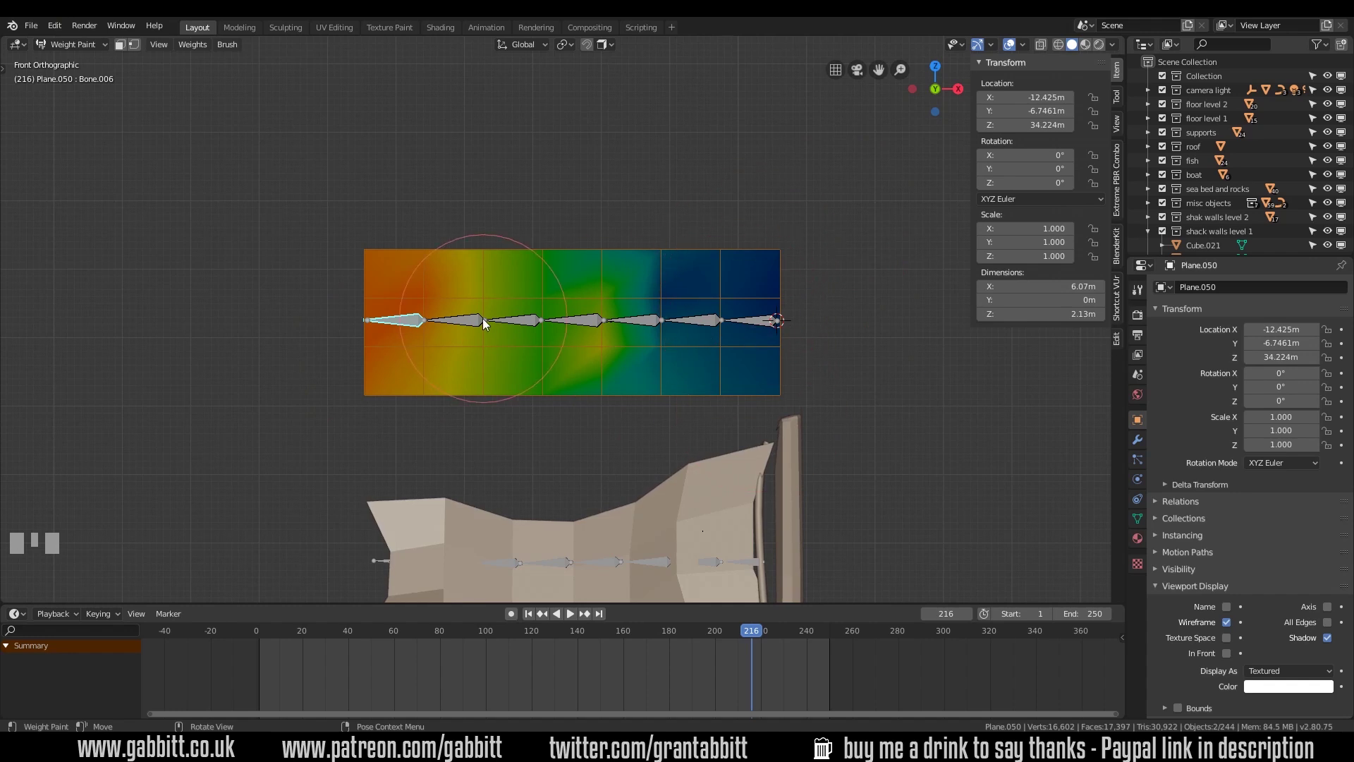
key(r)
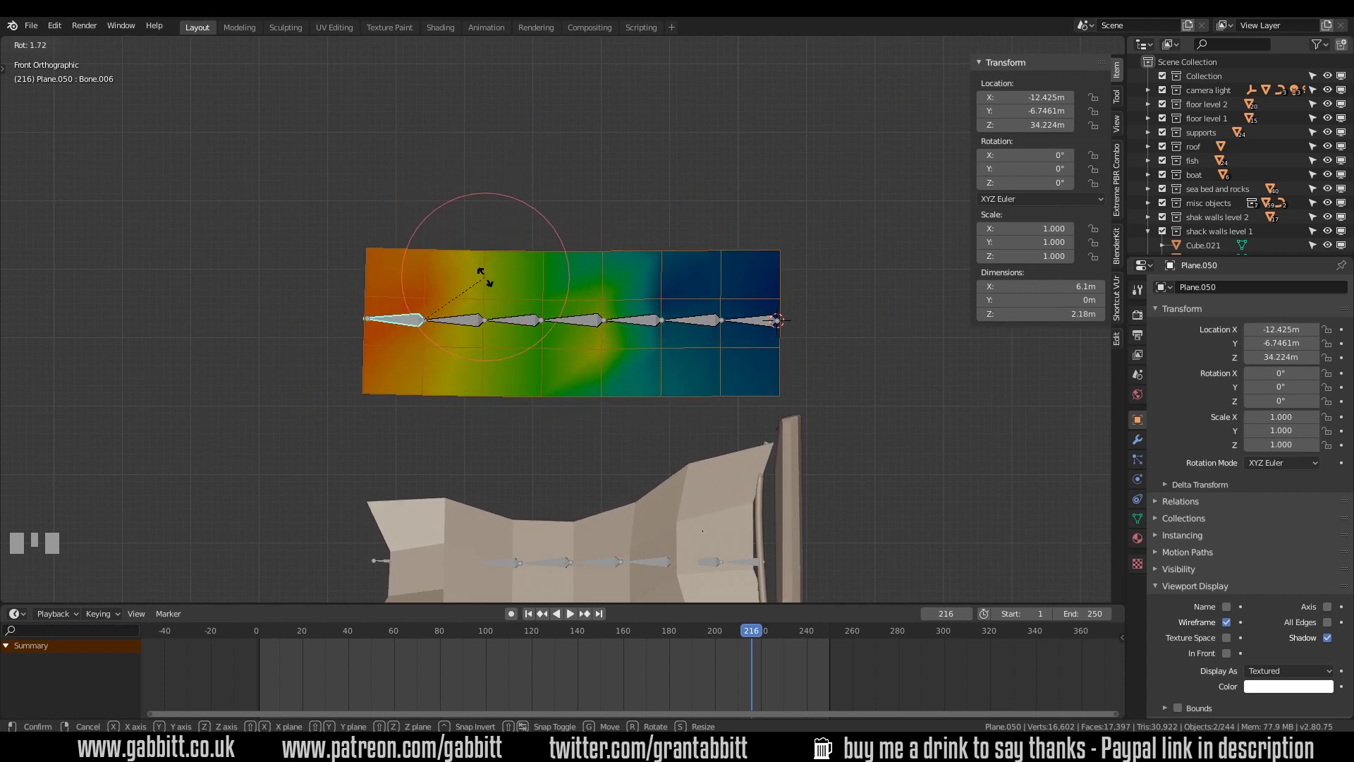
right_click(489, 281)
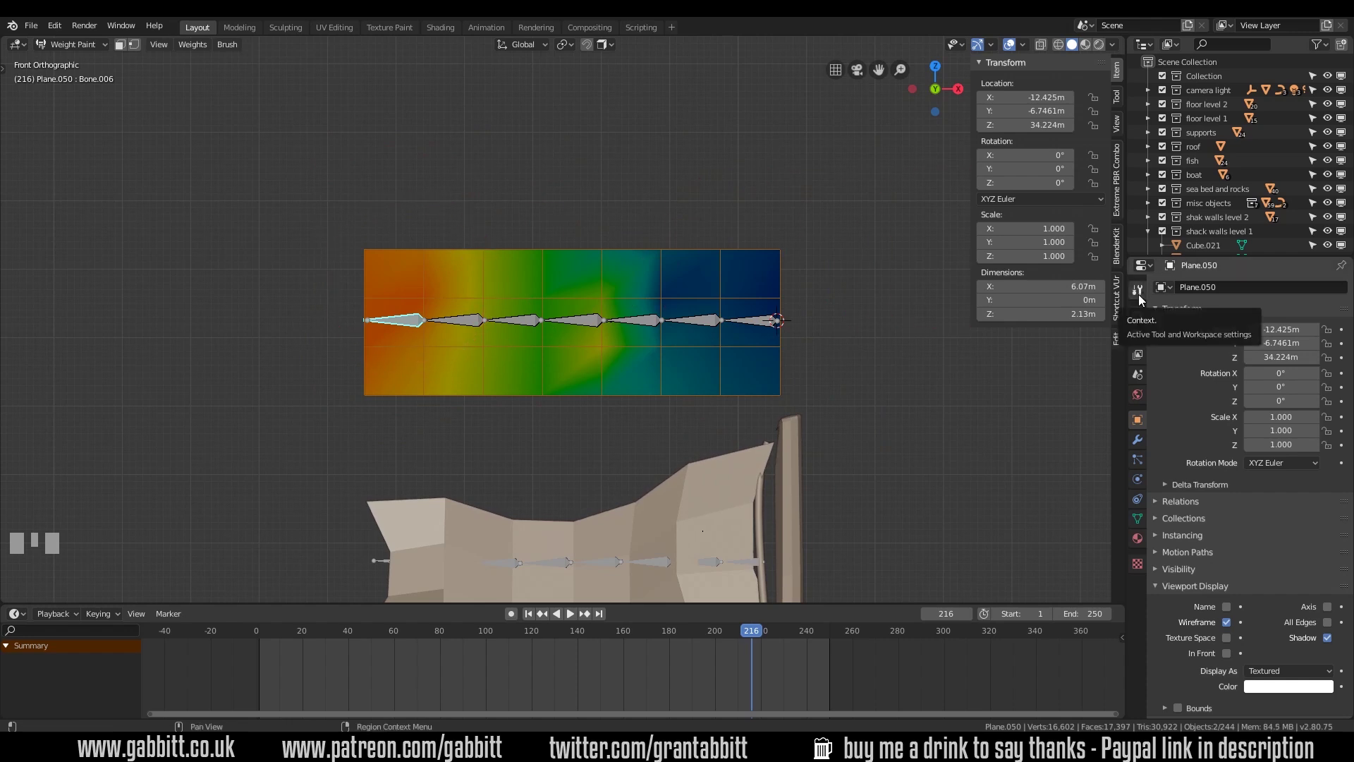
Set the brush weight to 0 and test-bend the leftmost bone to see its area
click(1144, 299)
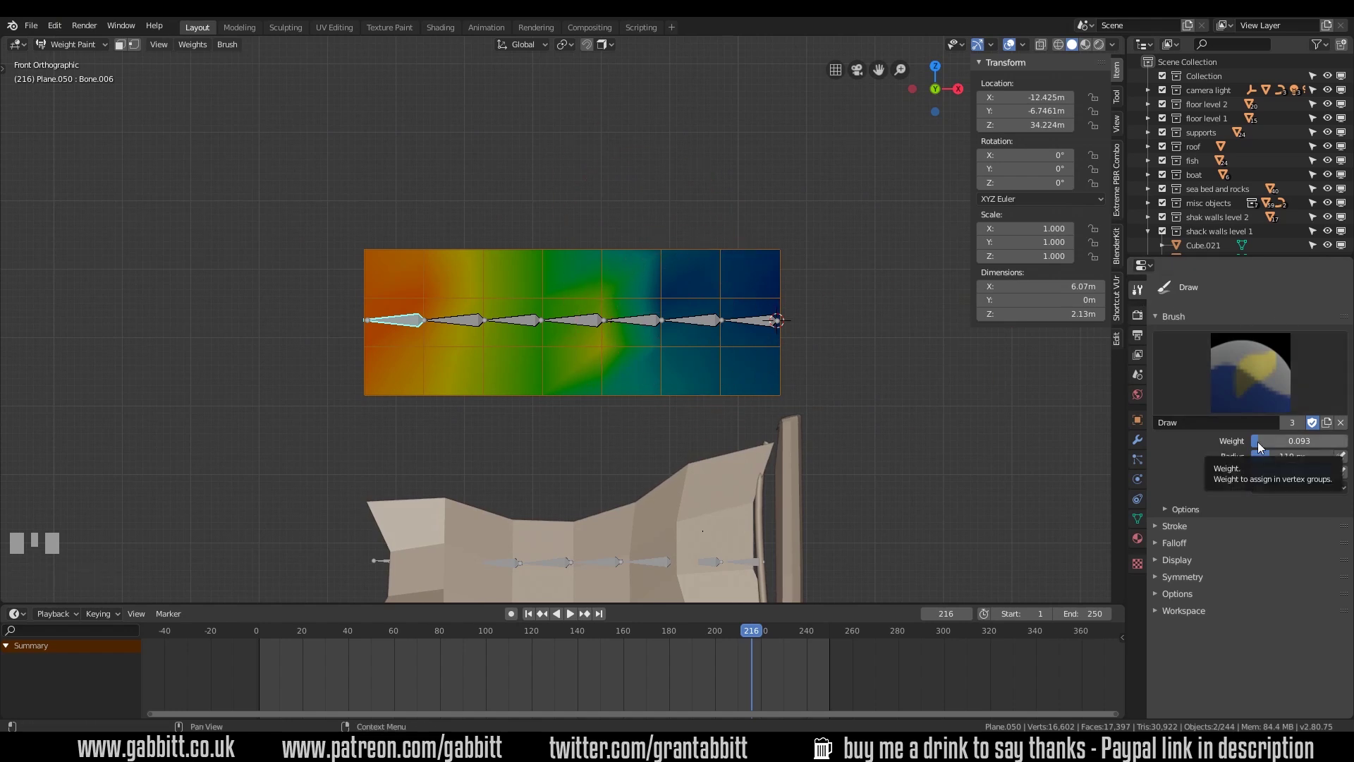
drag(1262, 448, 526, 140)
key(r)
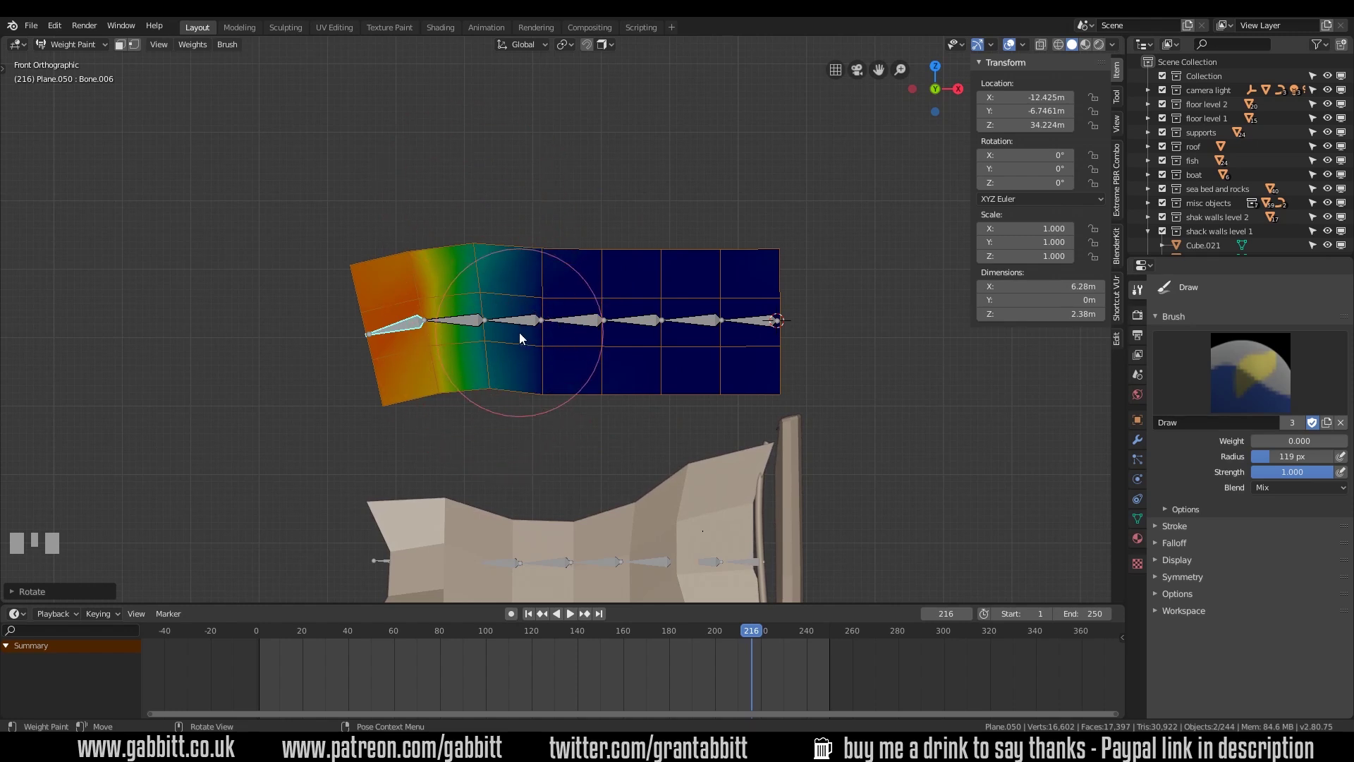
key(ctrl+z)
Paint zero weight over the second bone's area and test its rotation
click(473, 327)
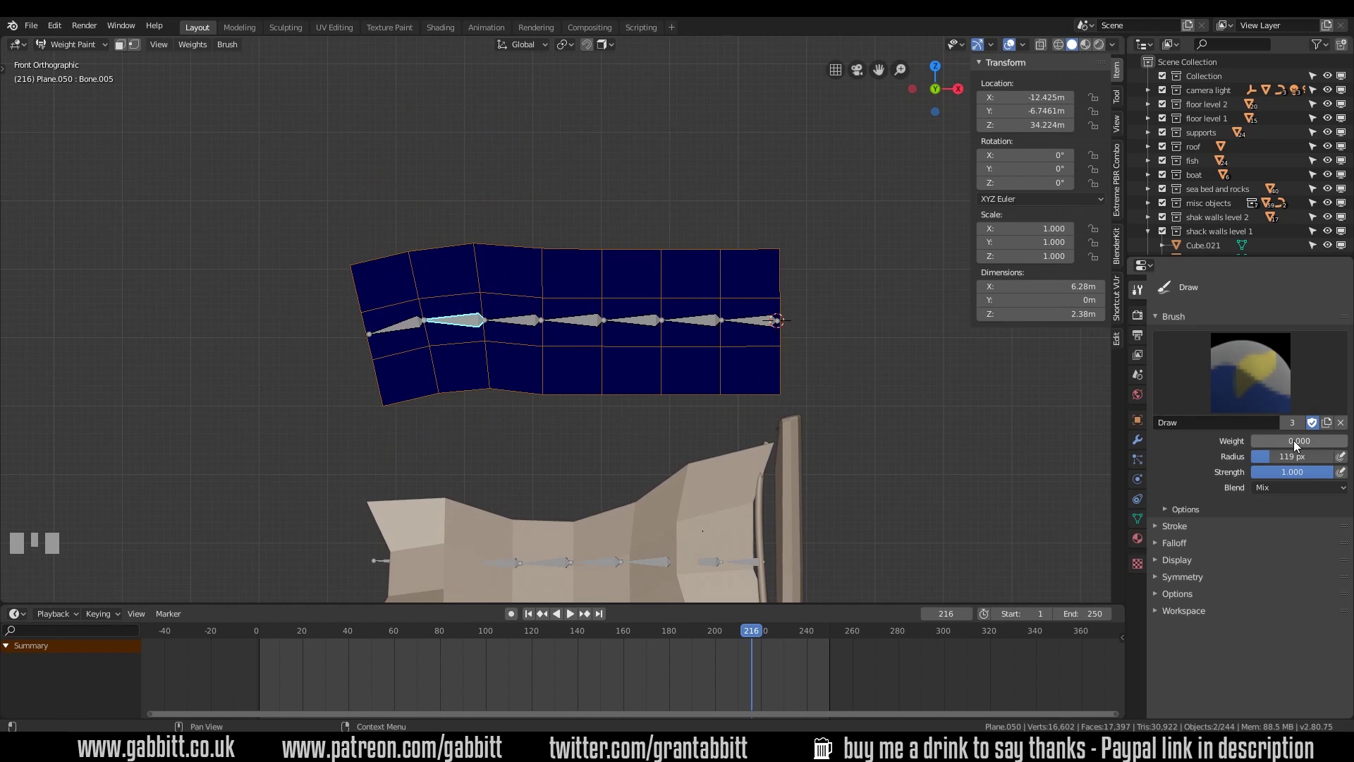
drag(1268, 445, 603, 326)
key(r)
right_click(602, 326)
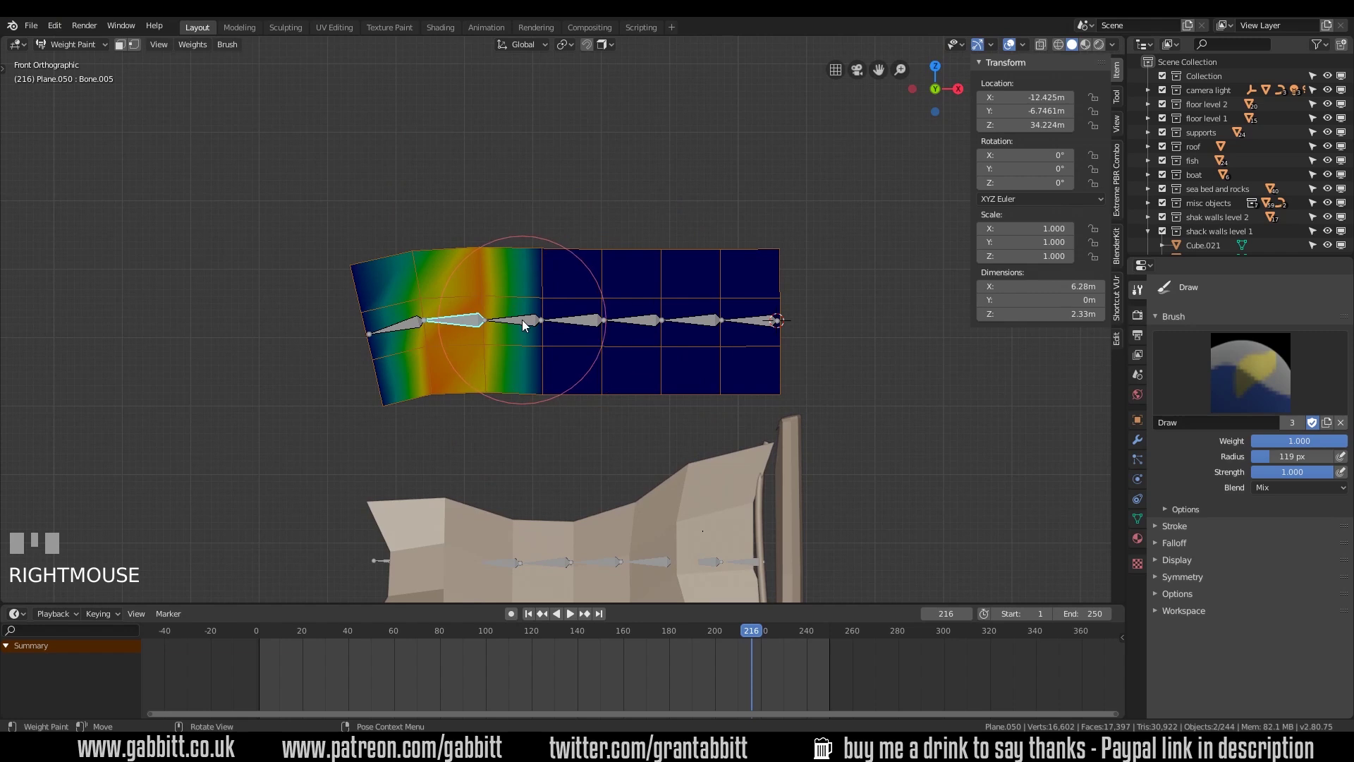
Set the brush weight to 1 and paint full weight along the second bone's section
click(528, 324)
drag(514, 195, 590, 323)
drag(581, 224, 636, 317)
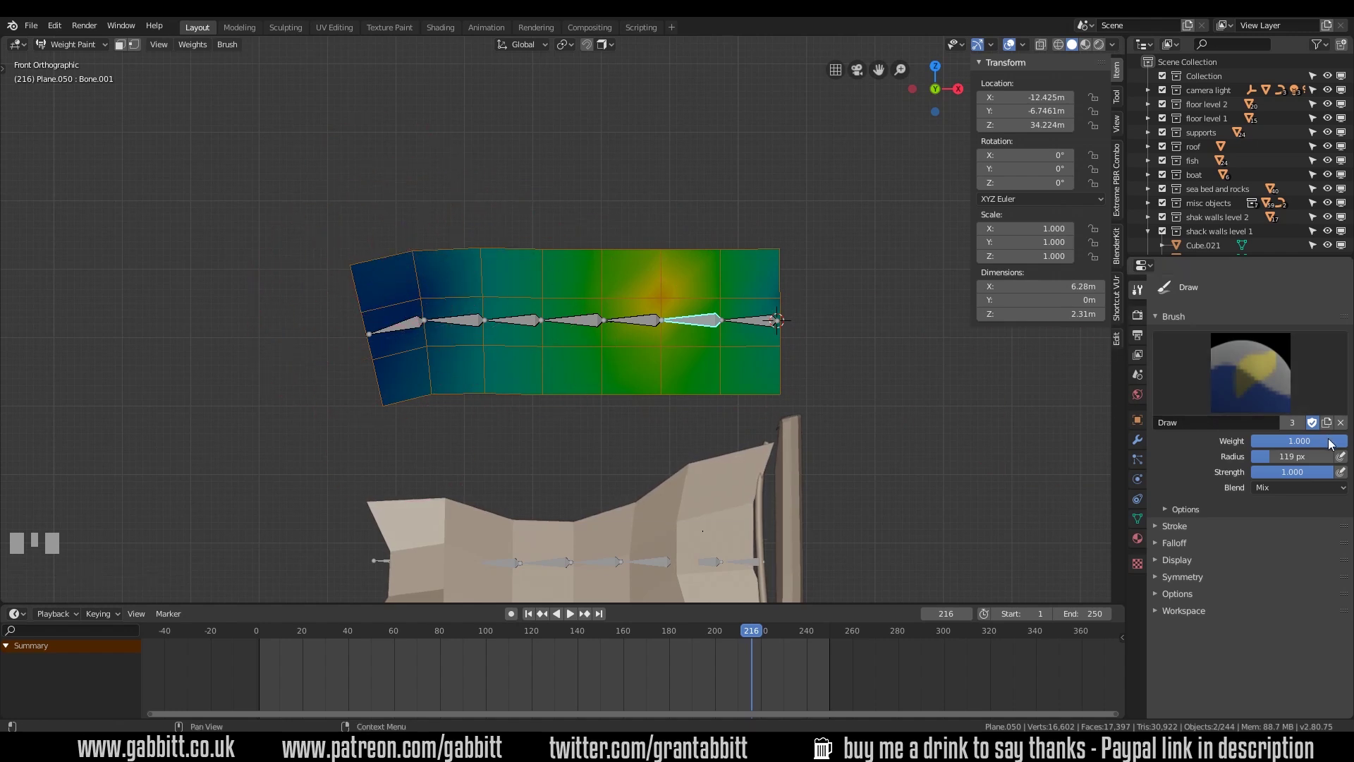
Paint the next bone's section with full weight and bend it to check the band
drag(1338, 443, 866, 327)
key(r)
click(853, 300)
Pick the following bone in the chain and test-bend it to verify its weights
click(669, 343)
key(r)
click(859, 451)
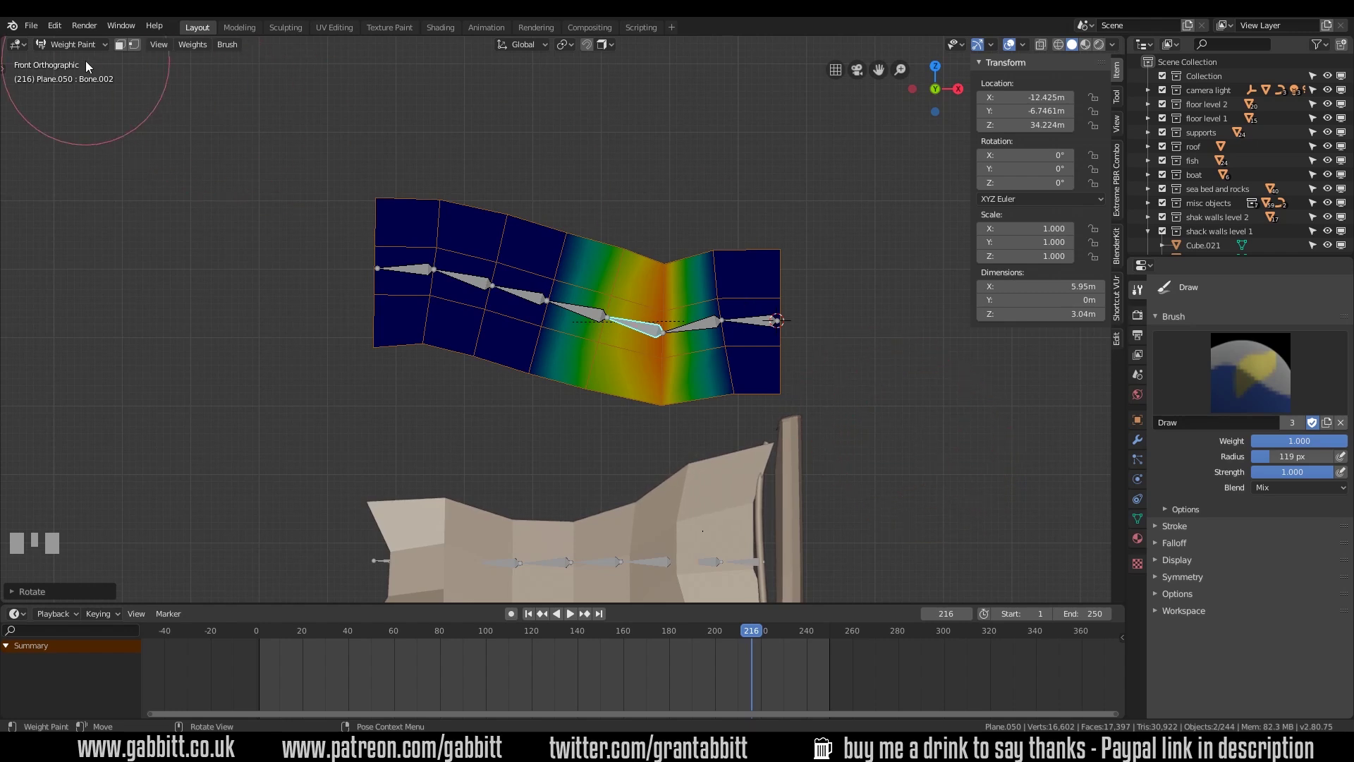
Rotate the end bones to start curving the chain upward
drag(97, 51, 336, 218)
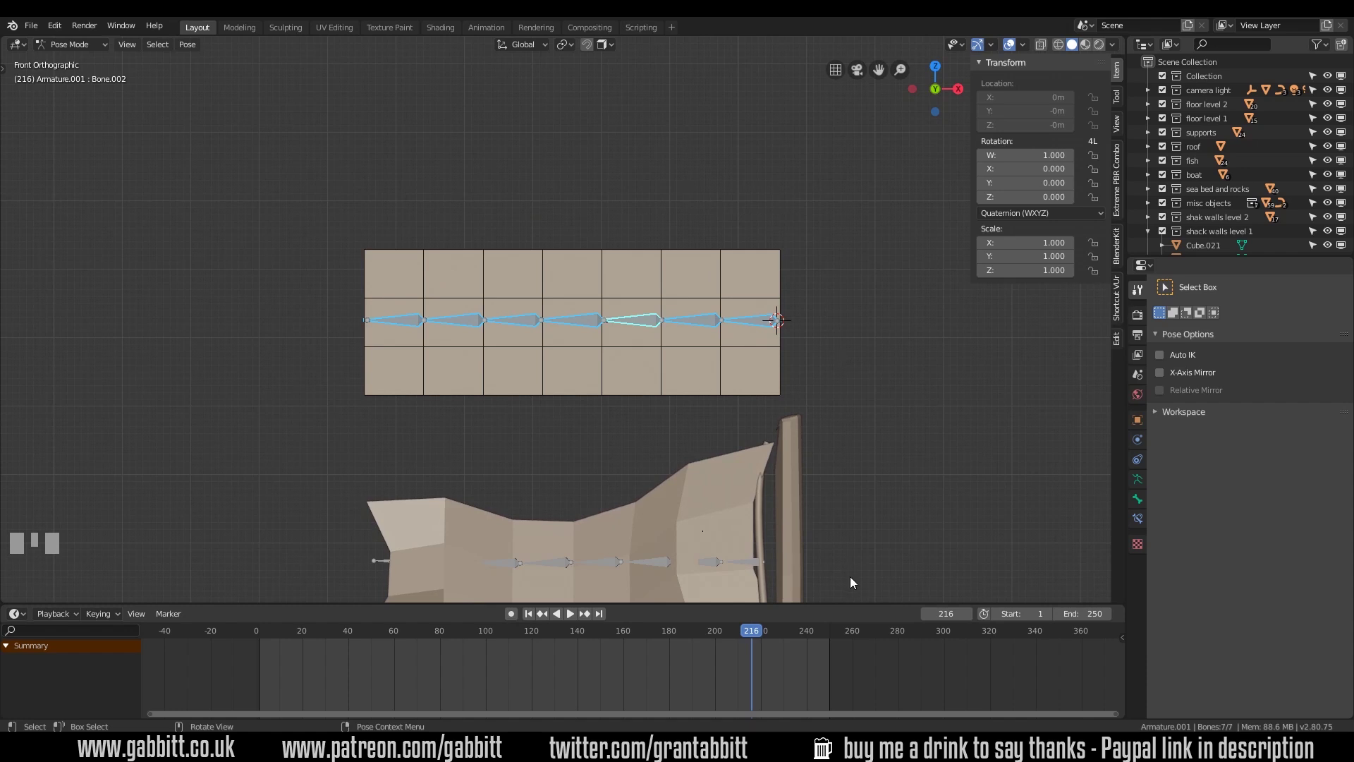
key(ctrl+z)
drag(199, 78, 715, 407)
key(h)
drag(716, 408, 606, 310)
click(606, 311)
Finish the upward curve from top view, select all bones and key their rotation at frame 0
drag(96, 51, 623, 505)
key(KP_7)
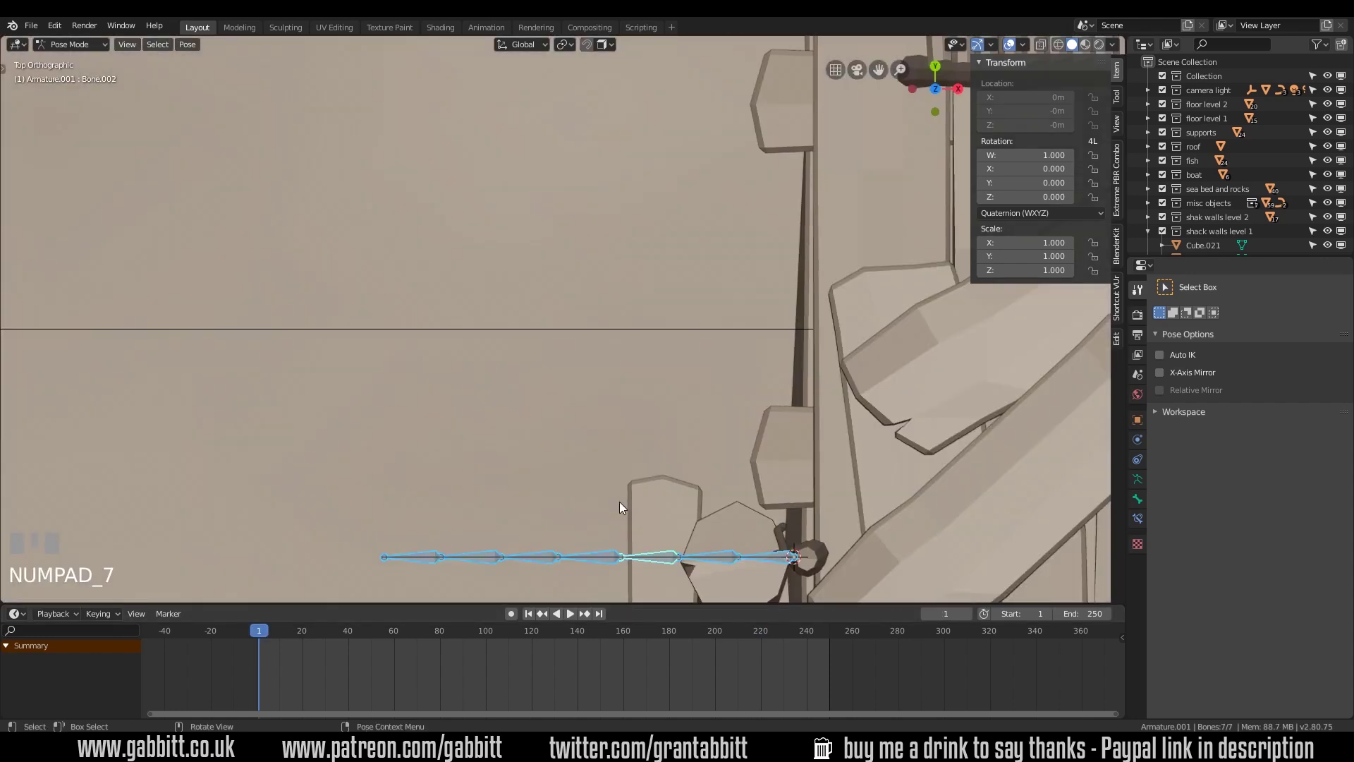
drag(621, 493, 227, 638)
drag(227, 637, 934, 326)
right_click(934, 326)
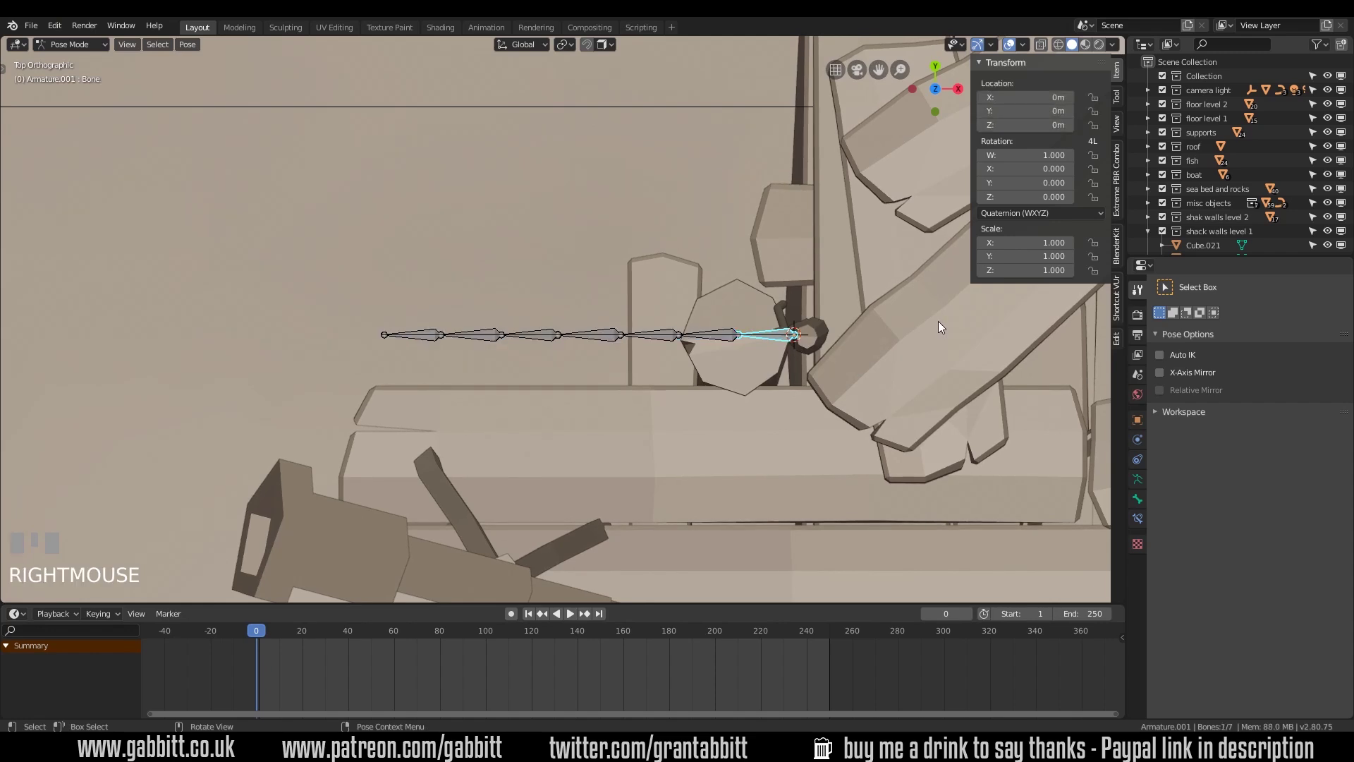
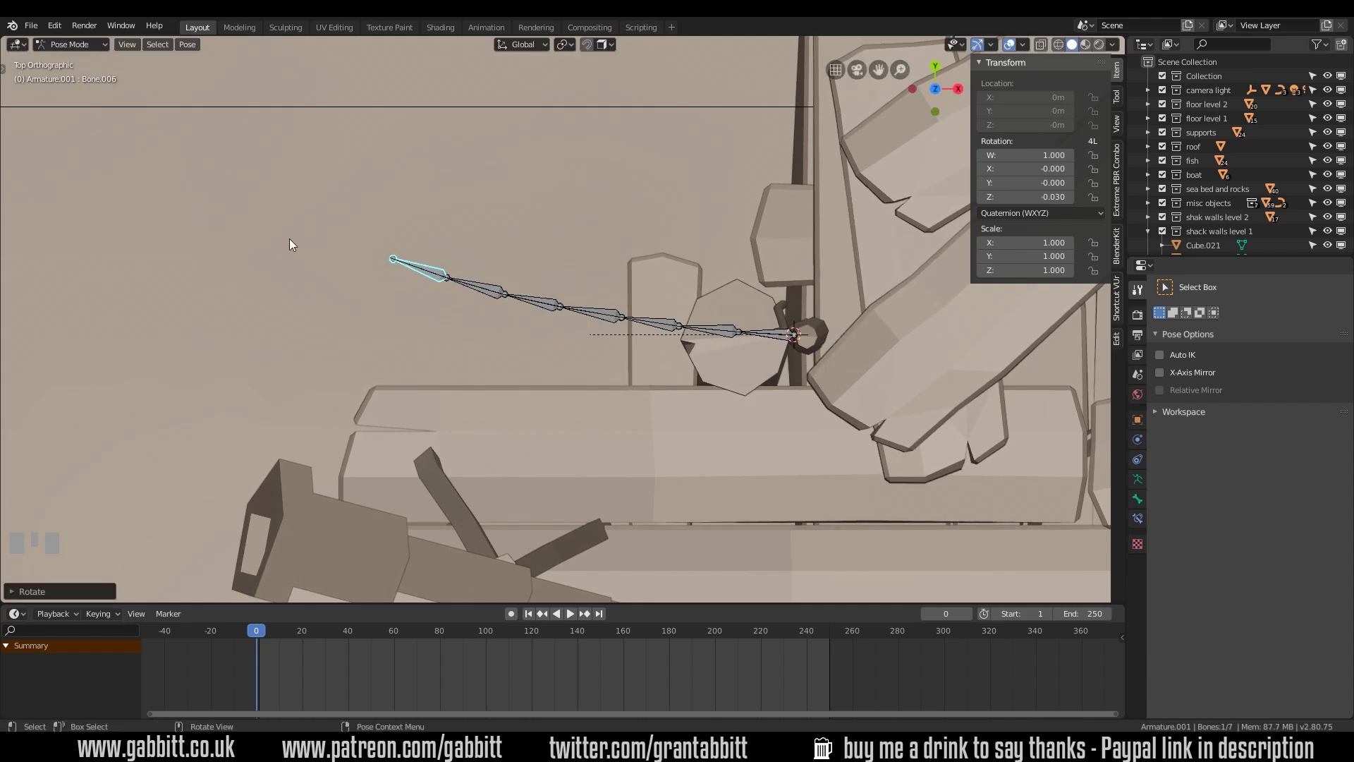
drag(276, 210, 616, 326)
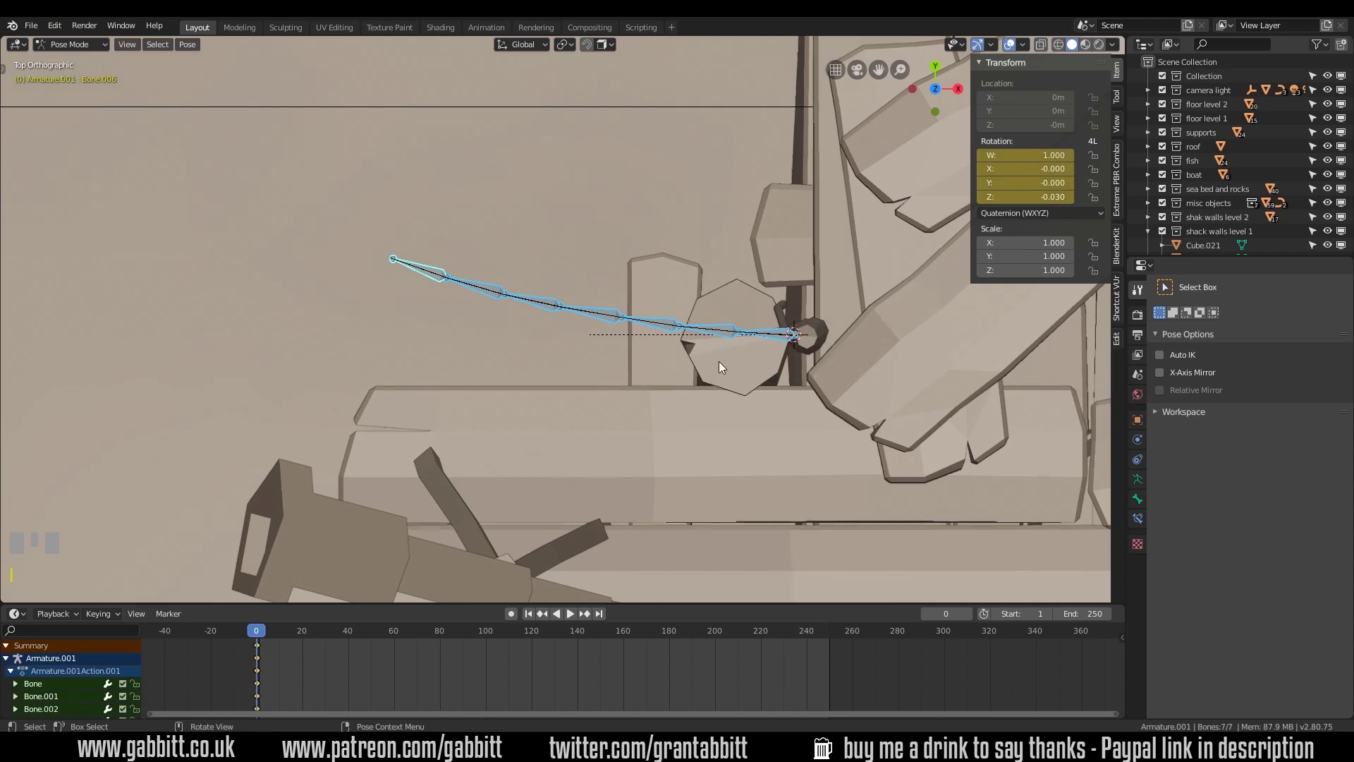
Turn on automatic keyframing in the Timeline
click(436, 280)
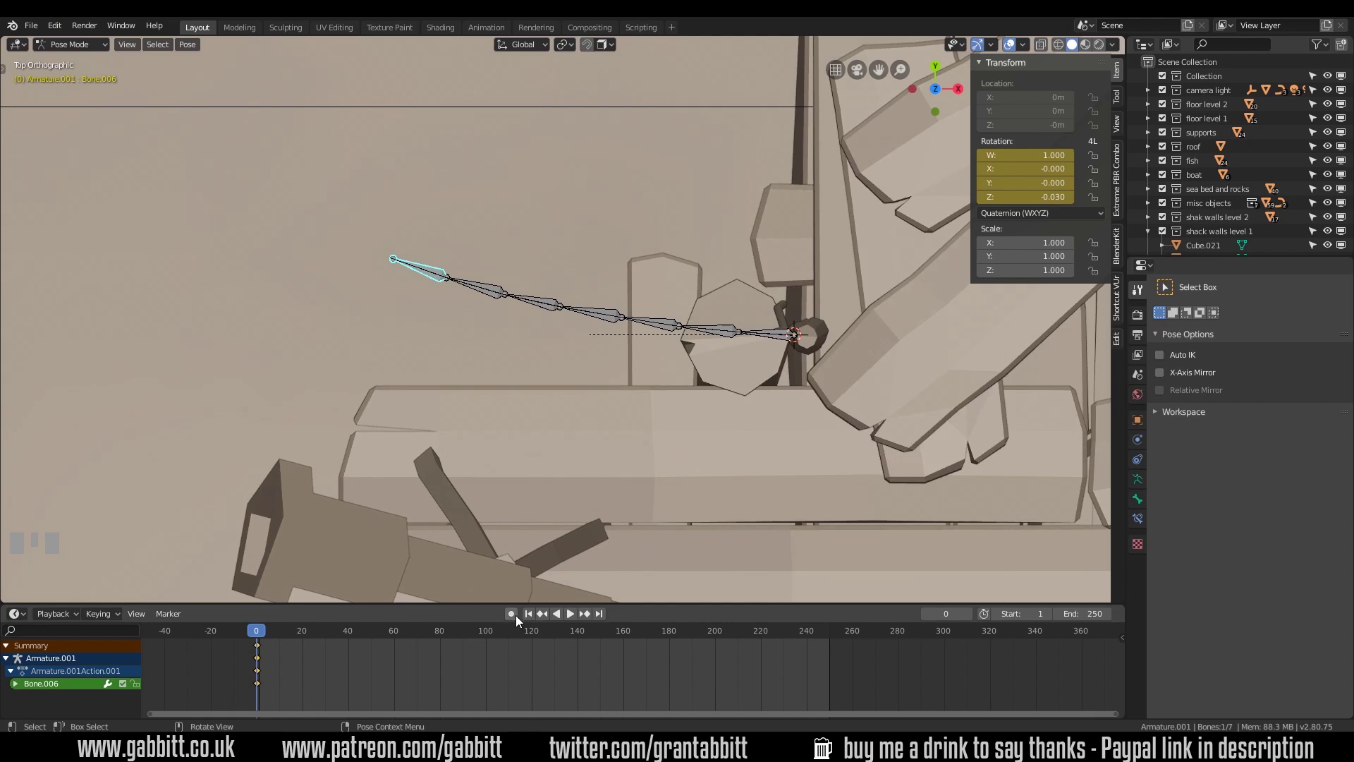
click(522, 619)
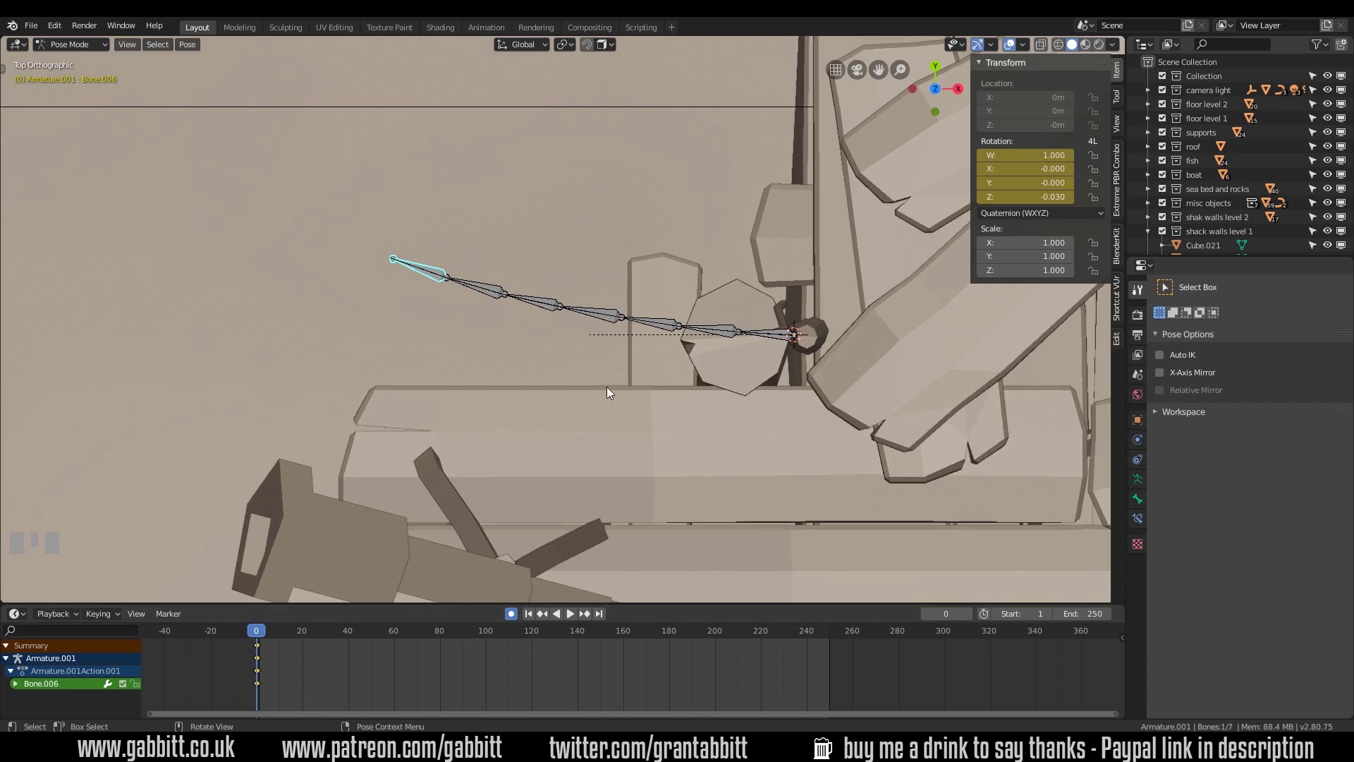
click(425, 273)
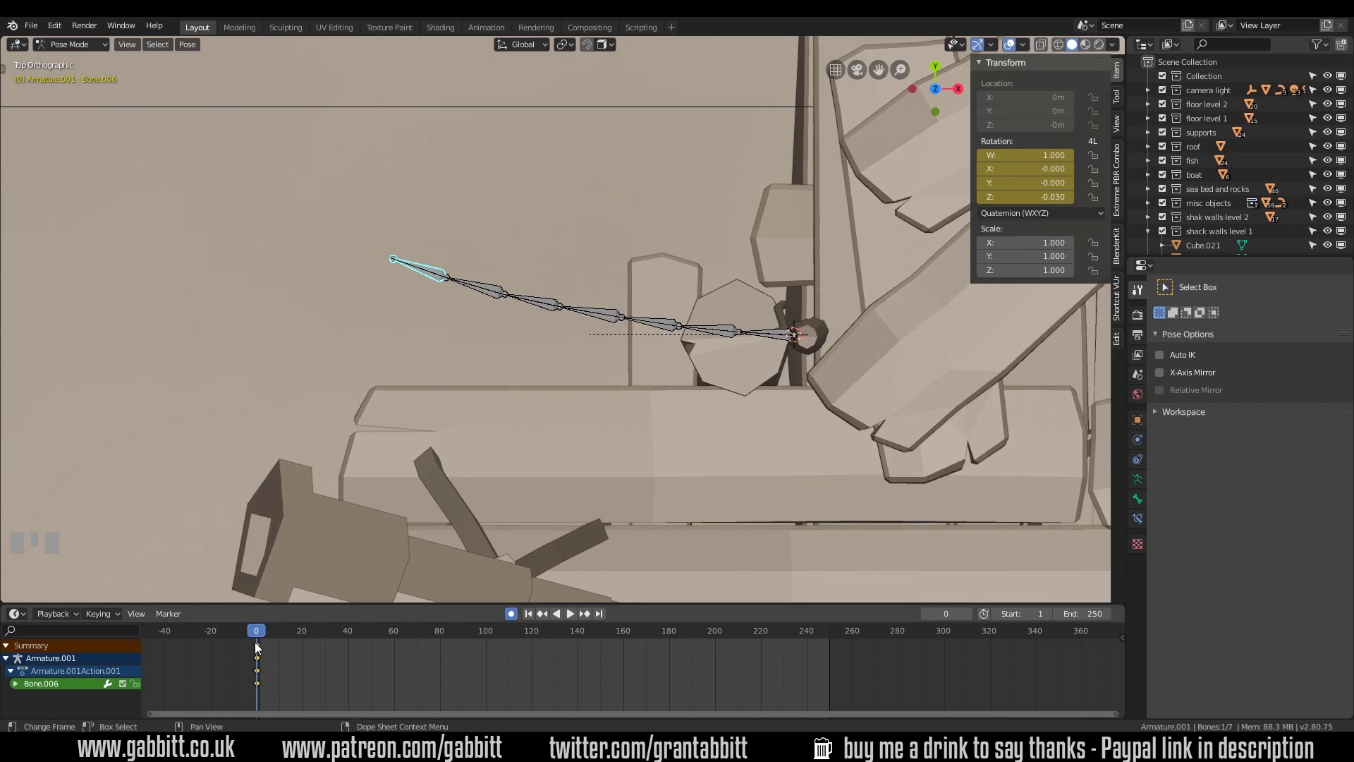
Duplicate the frame 0 rotation keyframes and place the copies at frame 40
click(261, 652)
key(shift+d)
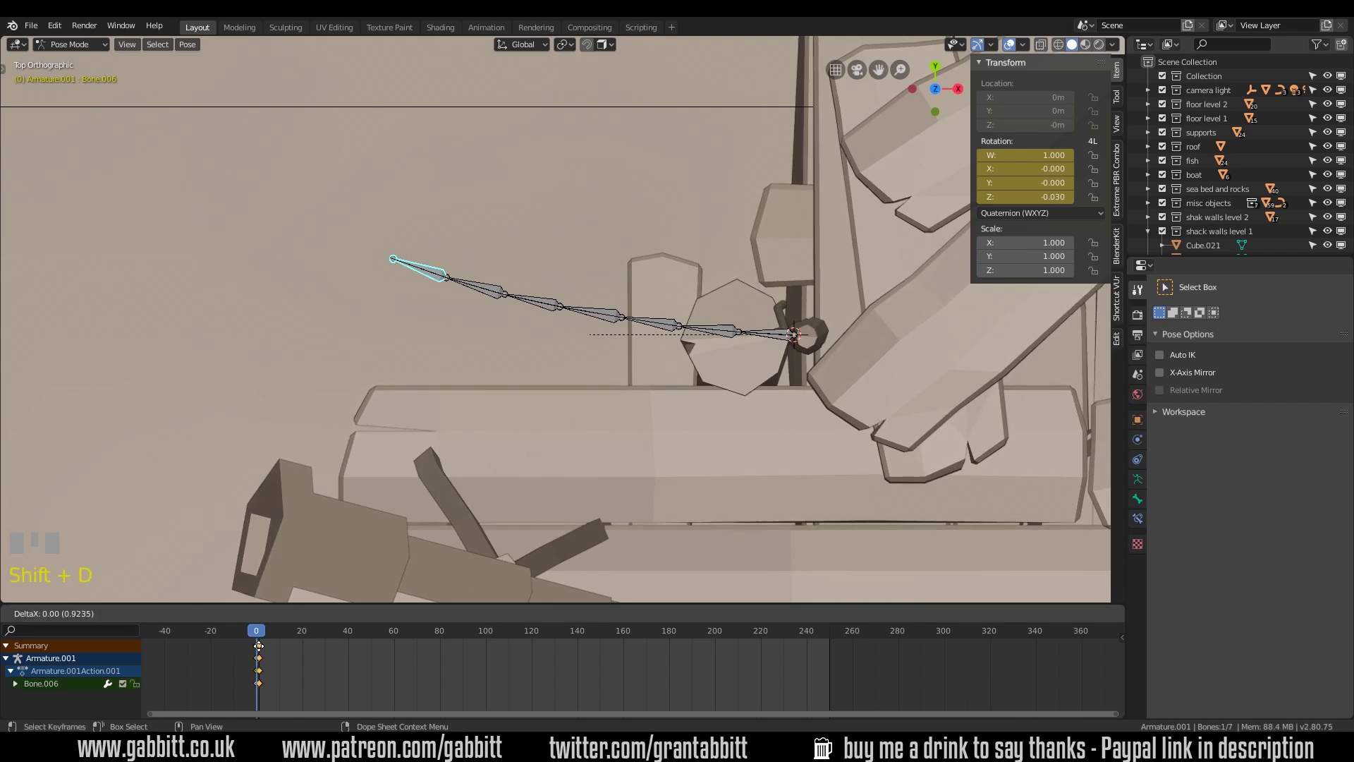
click(352, 656)
drag(263, 636, 469, 611)
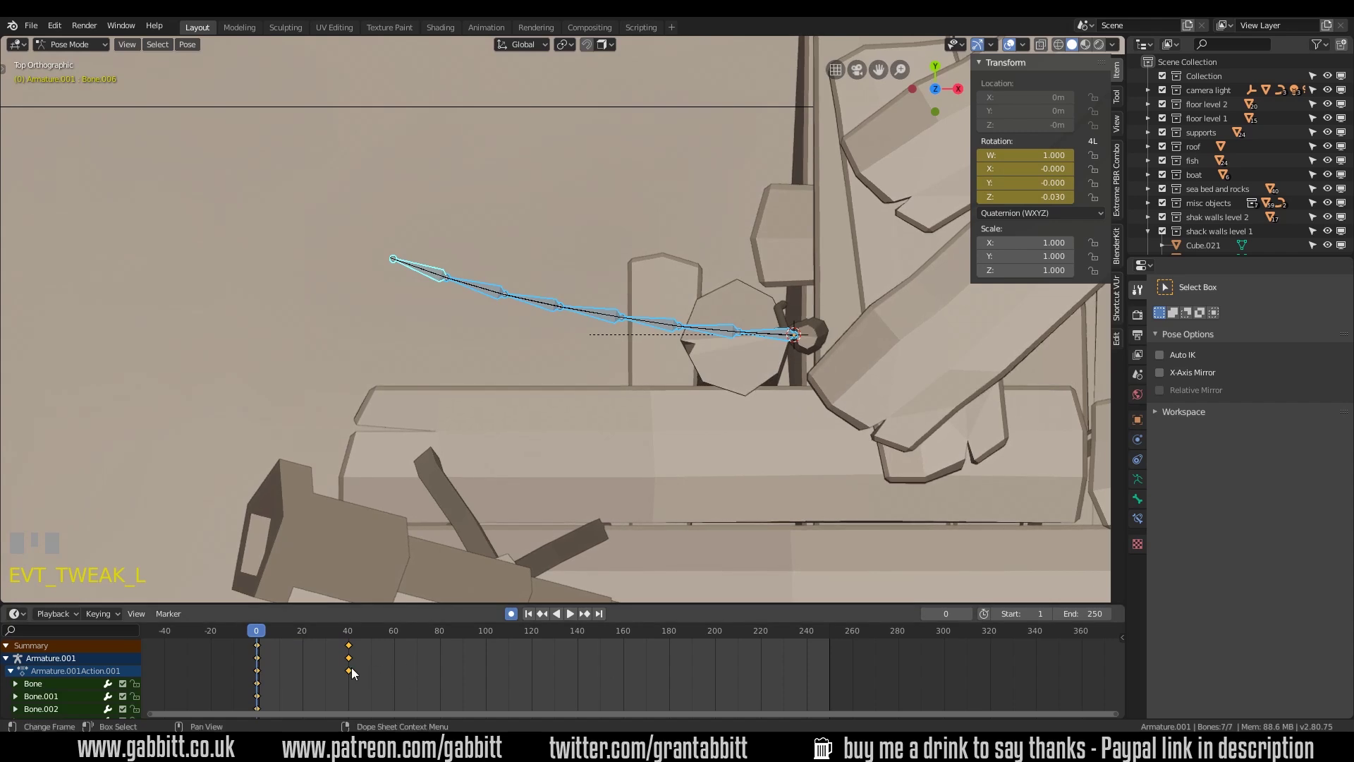
Enlarge the Timeline, expand every bone's rotation channel and move to frame 20
scroll(down, 3)
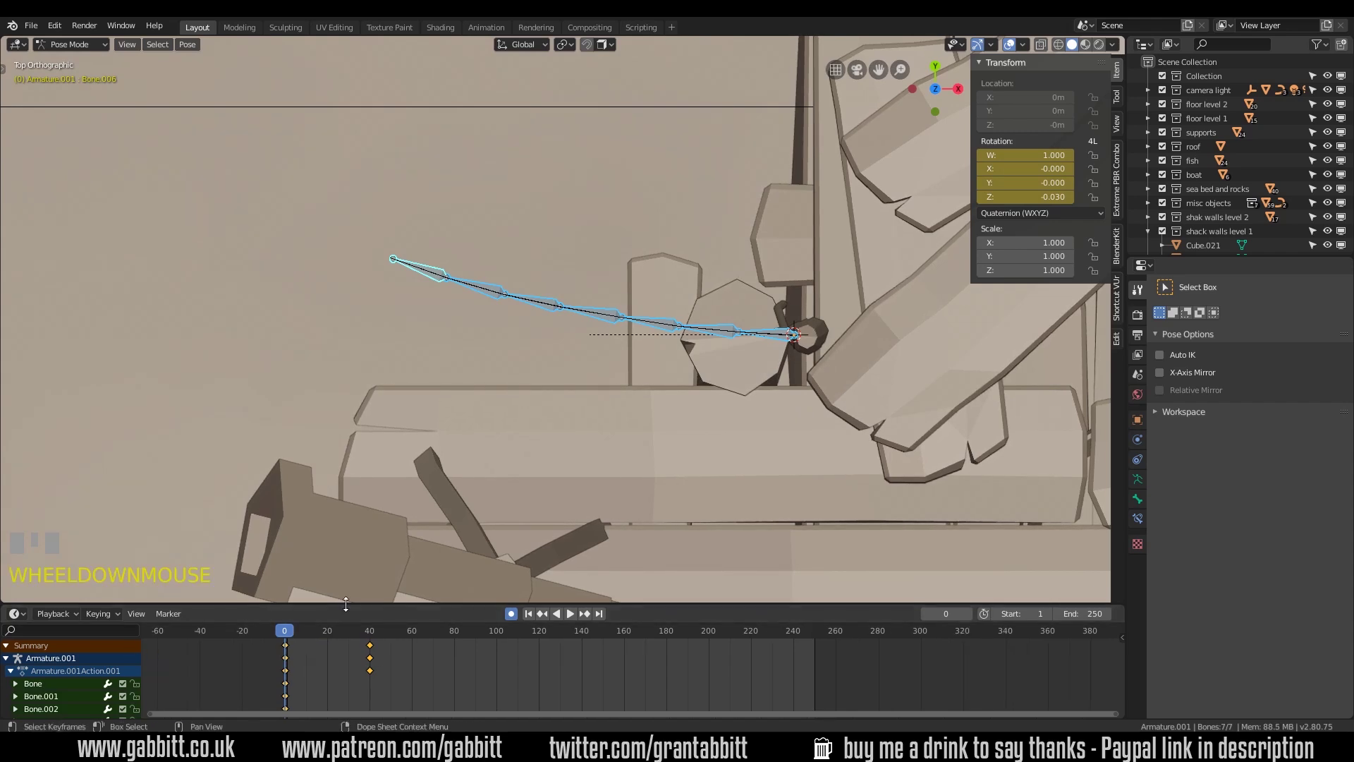
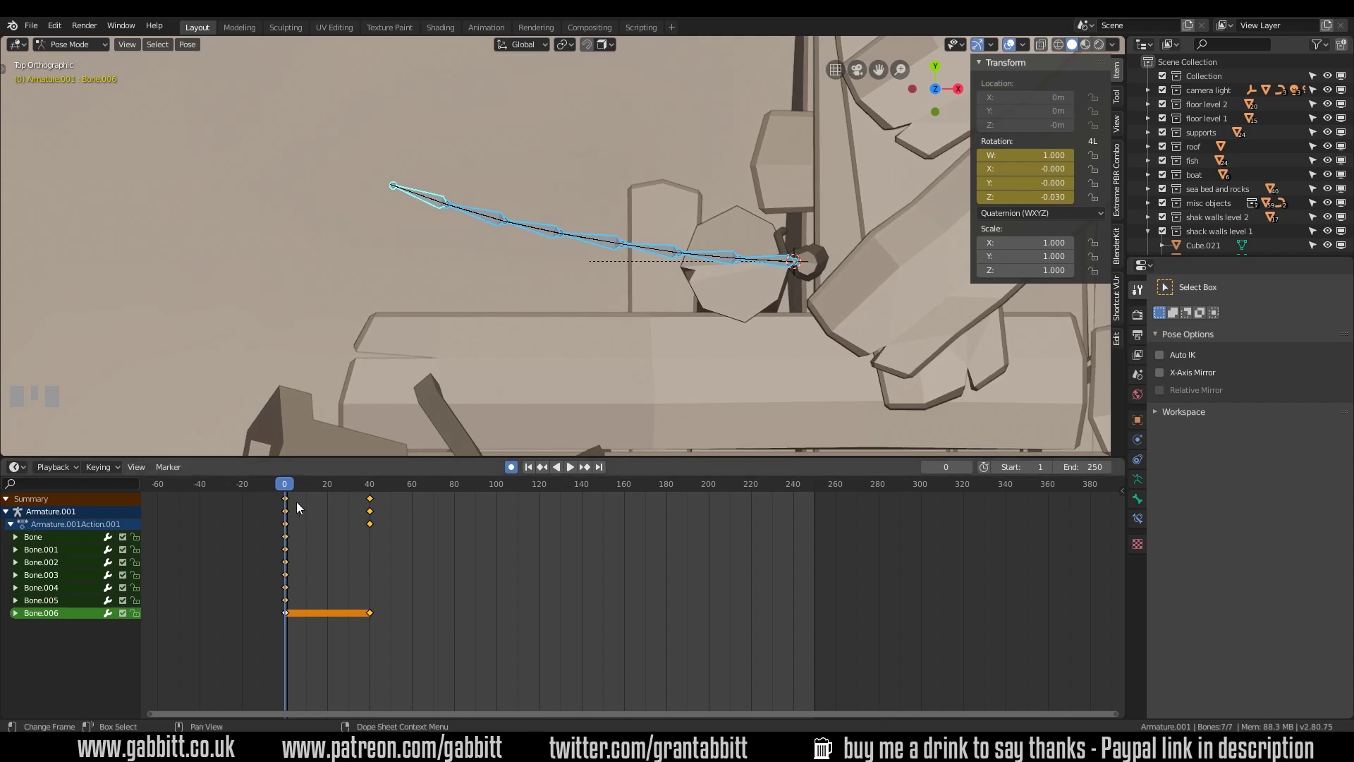
click(291, 502)
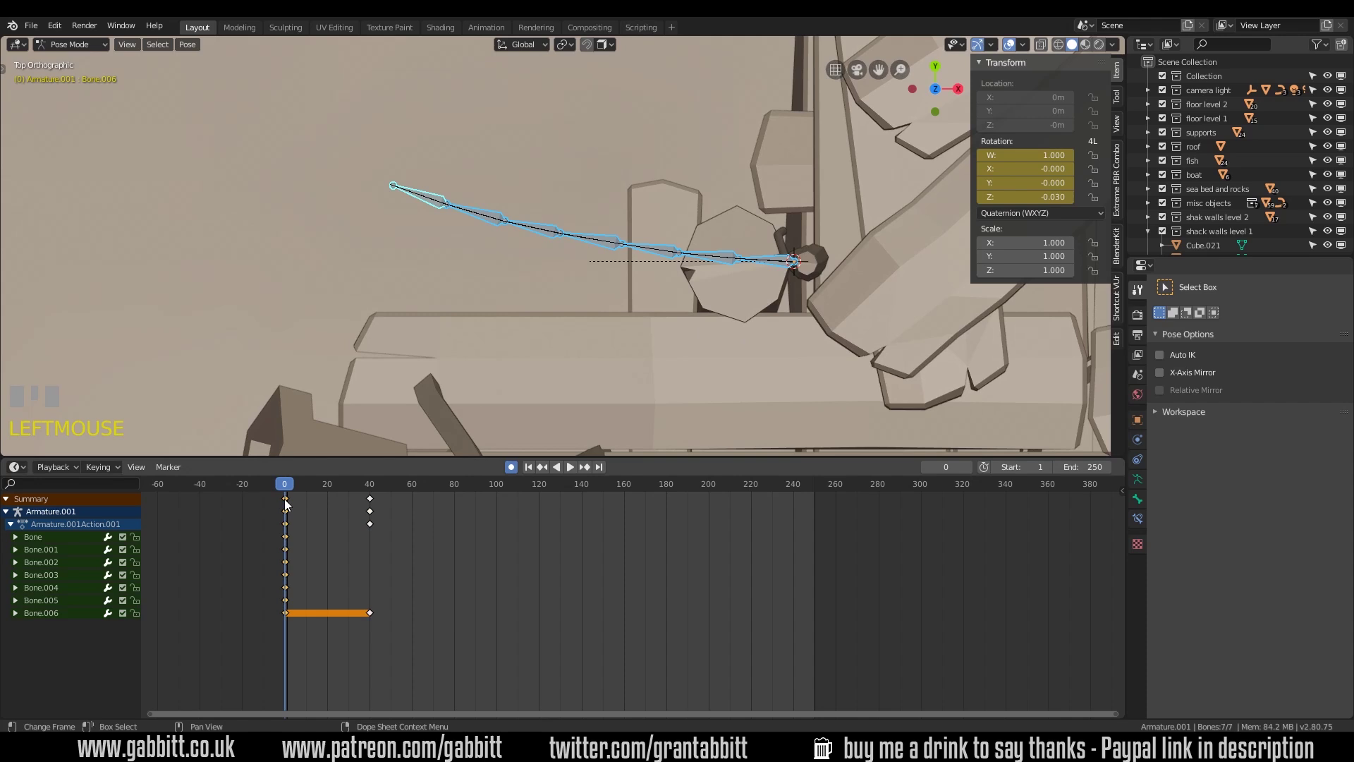
click(308, 644)
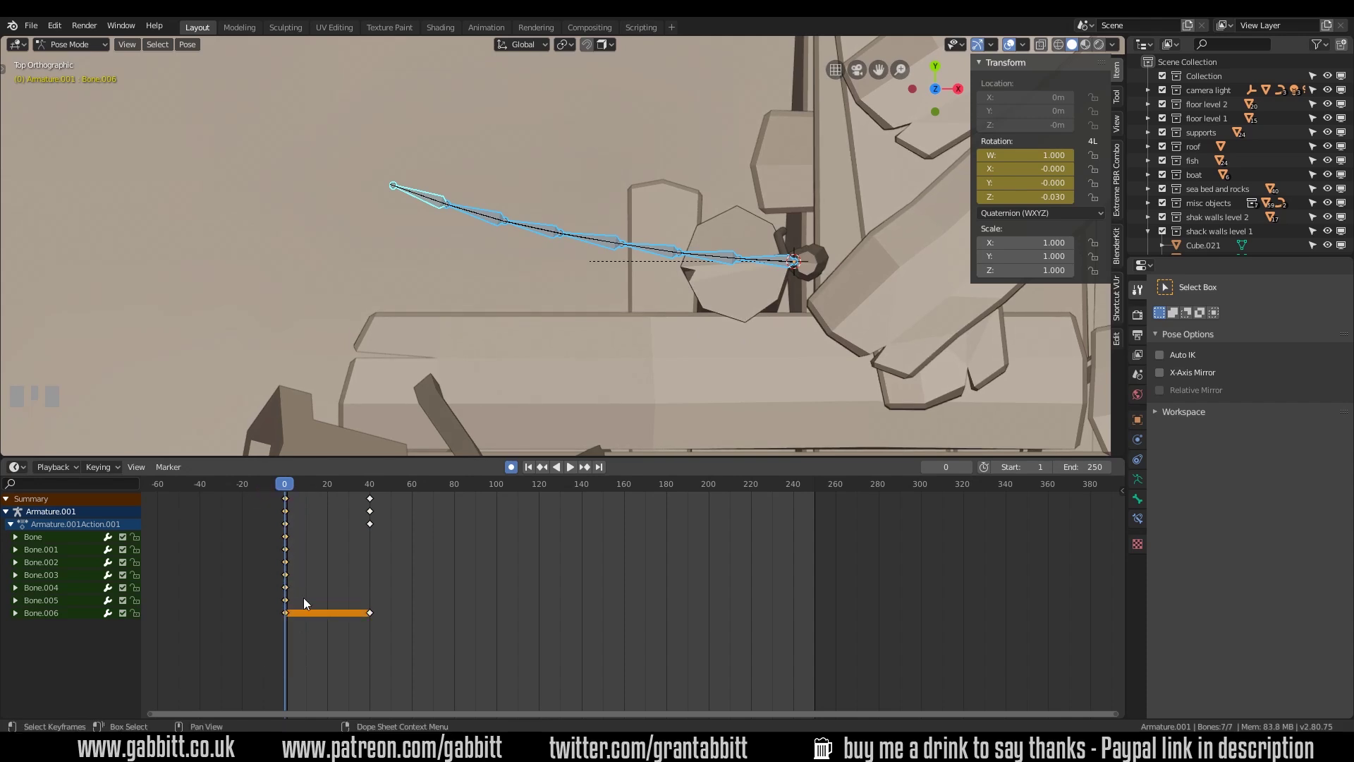
key(alt+a)
drag(292, 502, 167, 607)
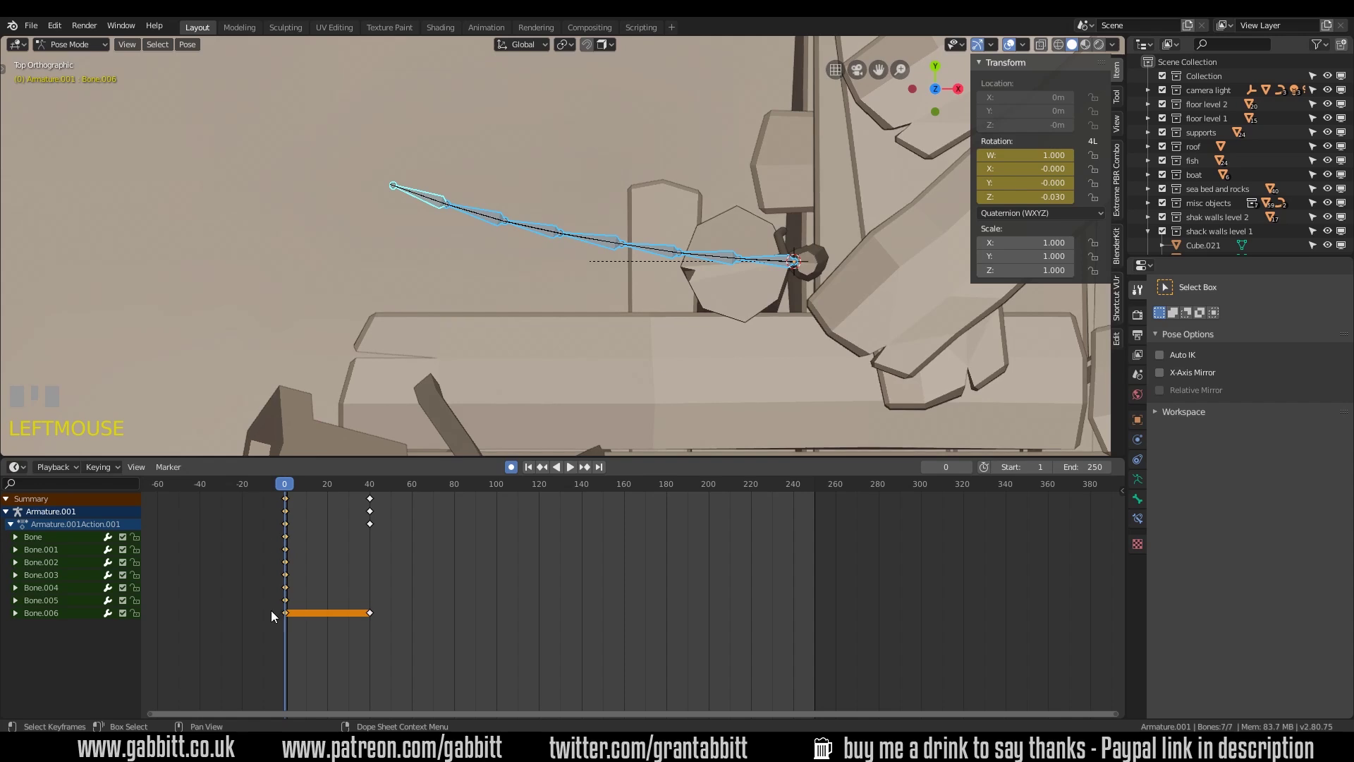
key(shift+d)
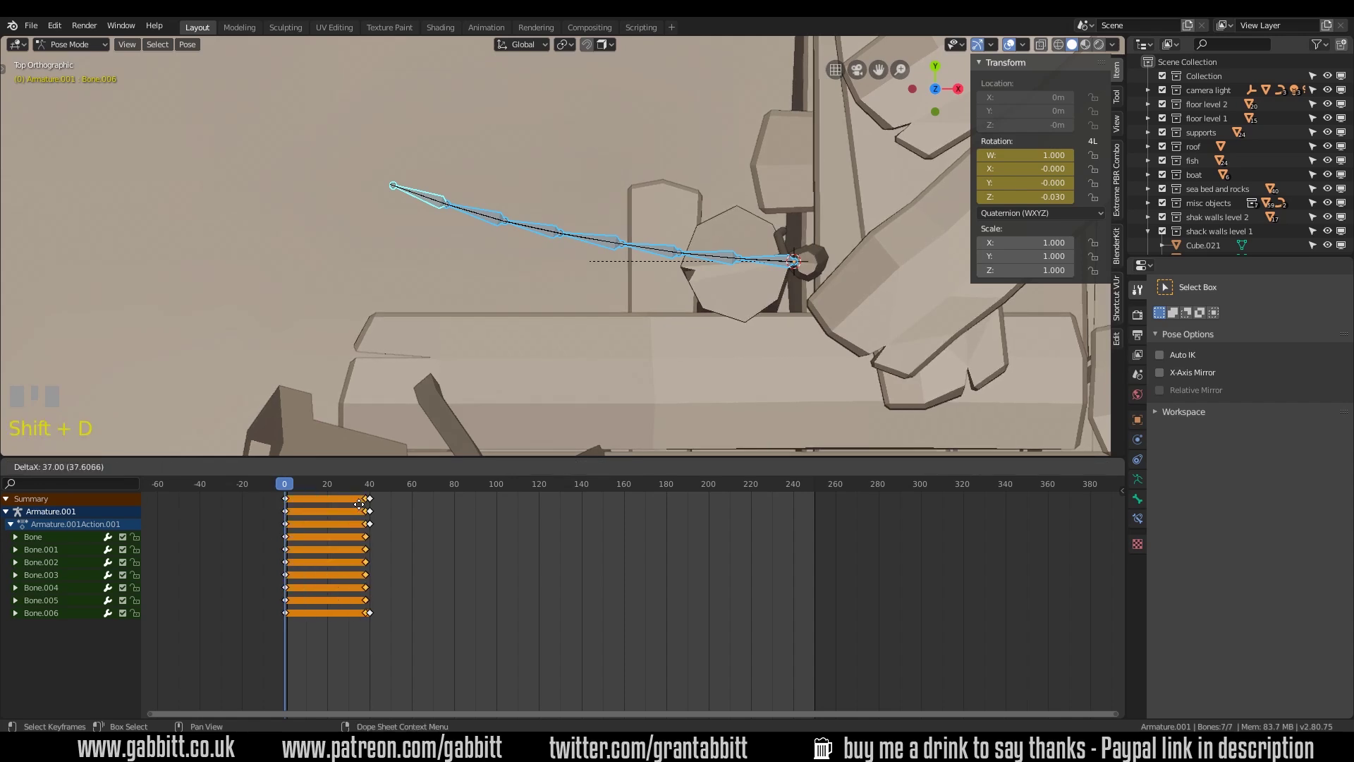
click(370, 508)
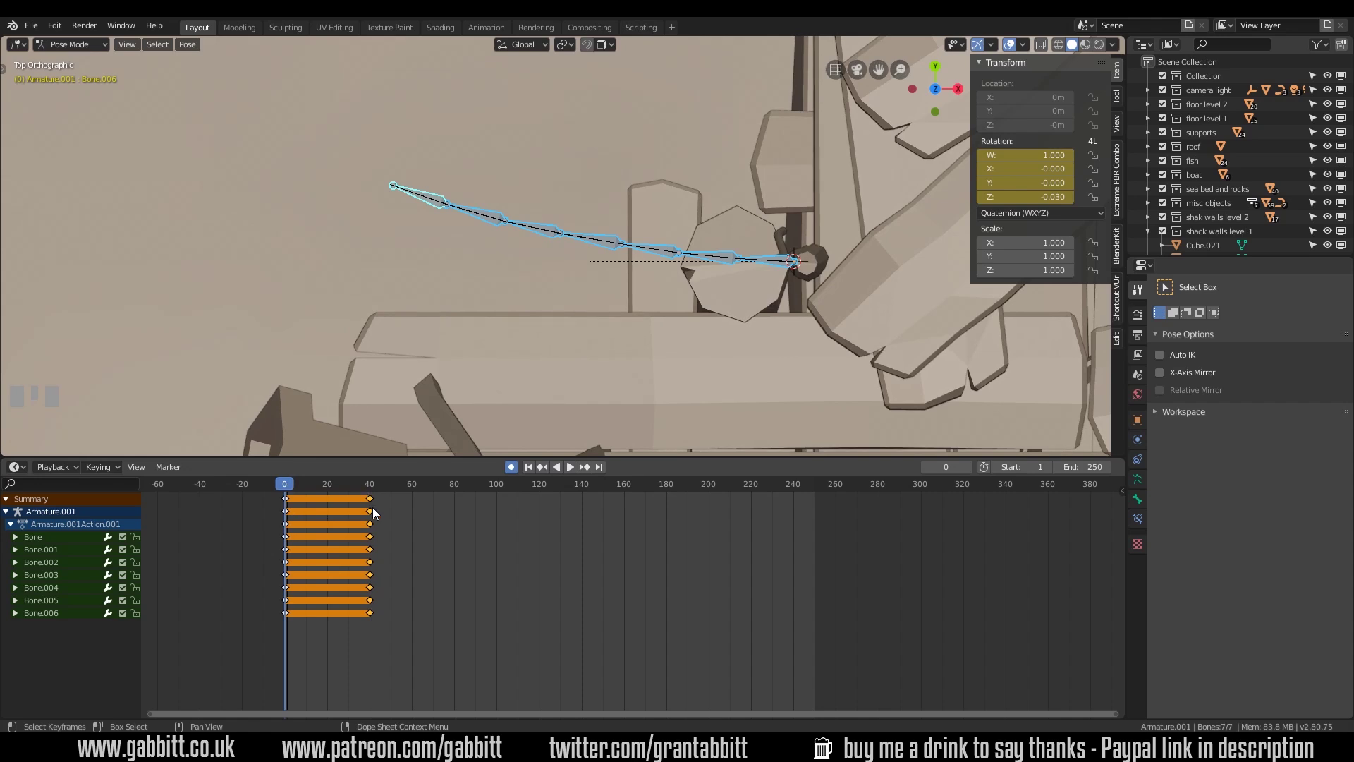
At frame 20, rotate each bone in turn to bend the chain into a downward curve
click(333, 487)
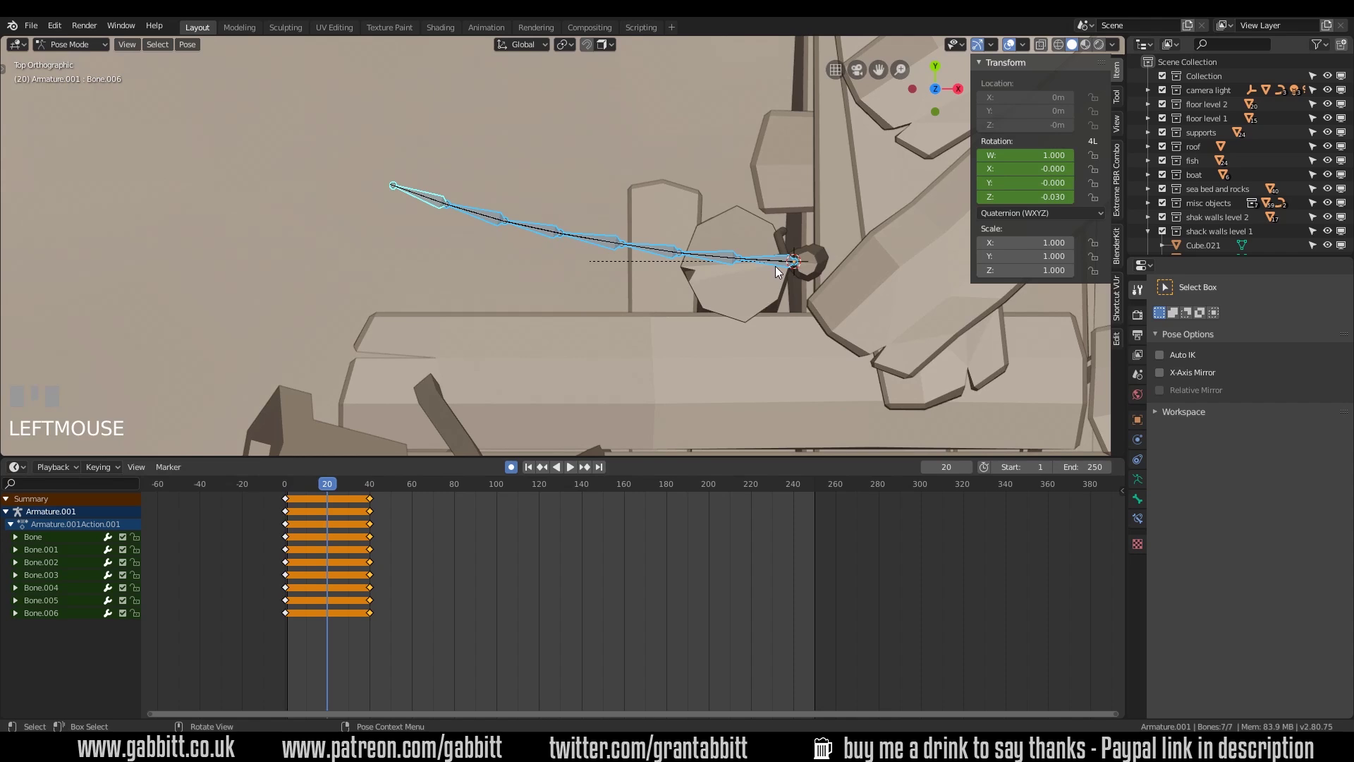
click(786, 268)
key(r)
click(739, 275)
key(r)
click(681, 281)
key(r)
click(626, 285)
key(r)
click(554, 305)
key(r)
click(504, 328)
key(r)
click(446, 347)
key(r)
click(660, 312)
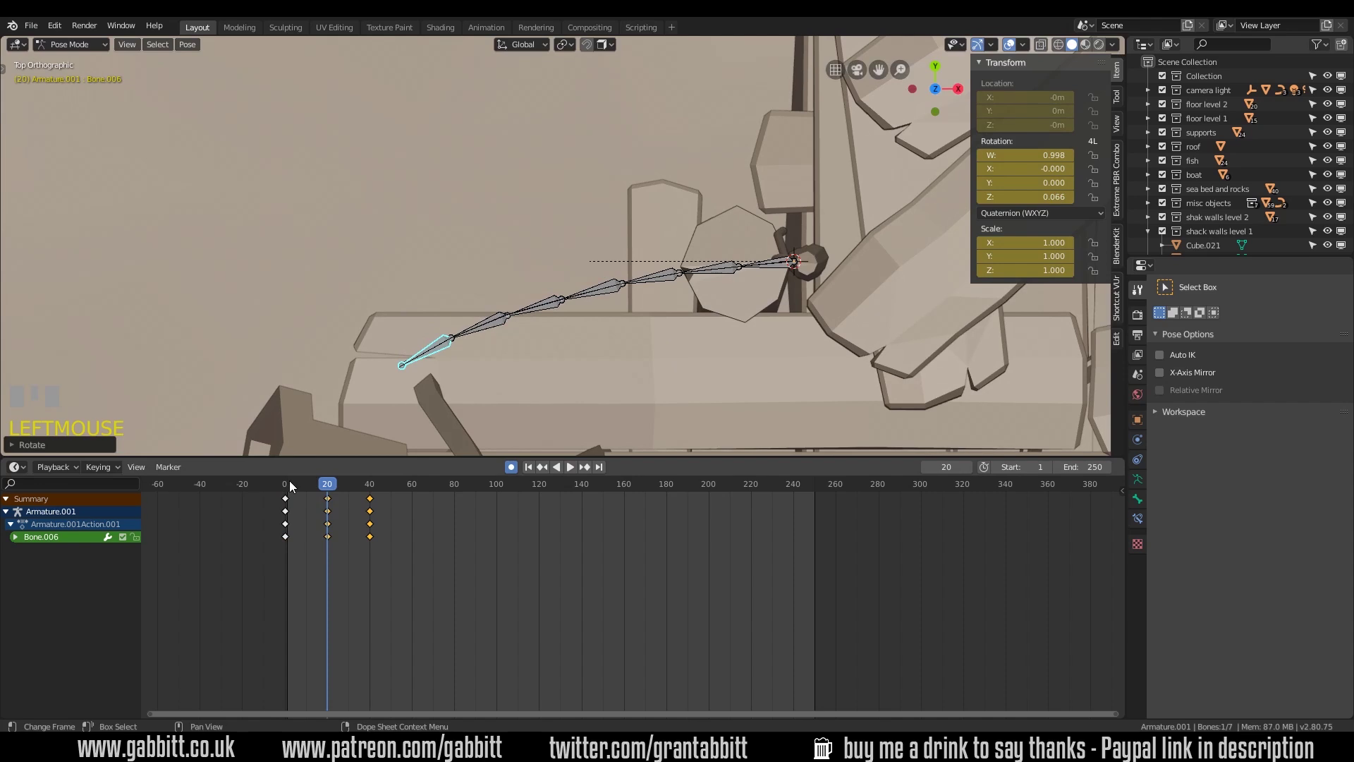
Set the End frame to 40 and play the banner's wave animation
drag(377, 484, 695, 323)
key(Return)
key(space)
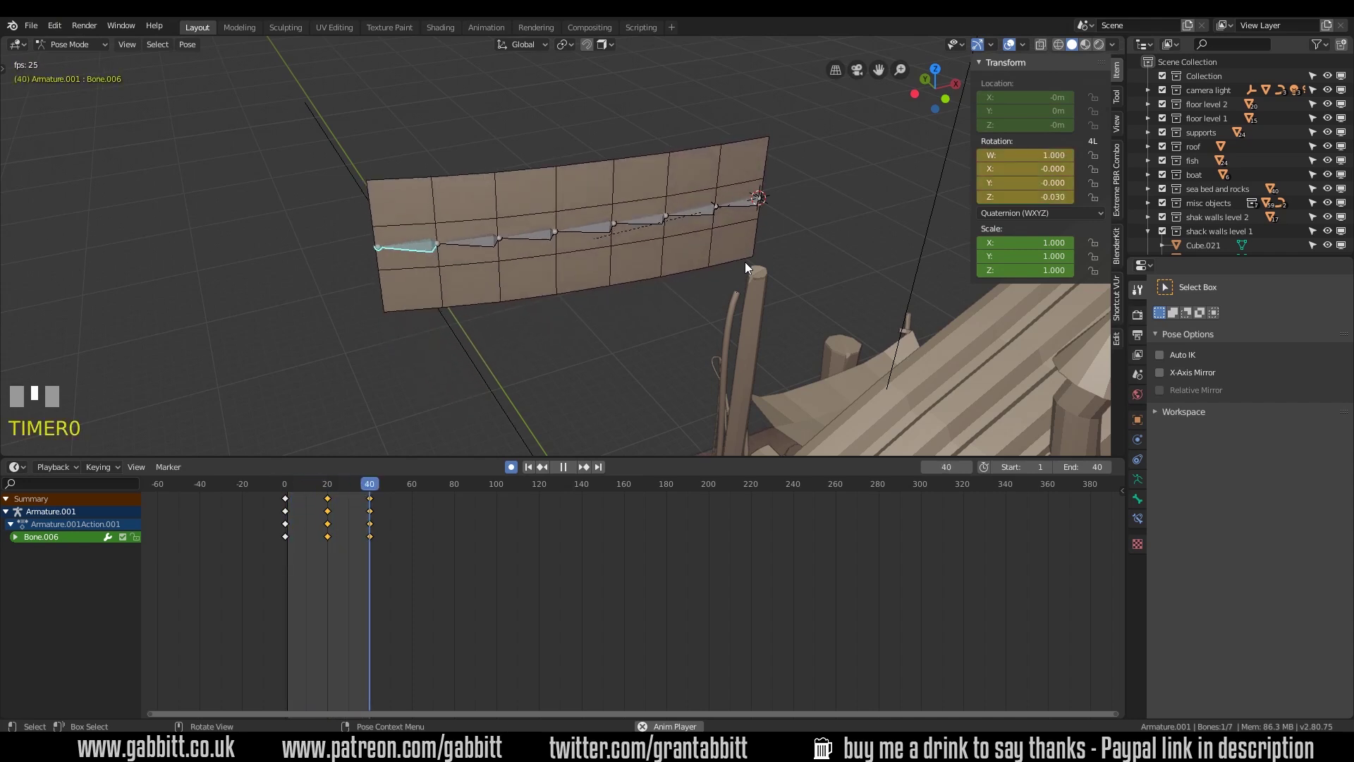
Stop playback and set the End frame back to 250
drag(375, 488, 319, 505)
key(Return)
scroll(down, 3)
scroll(up, 3)
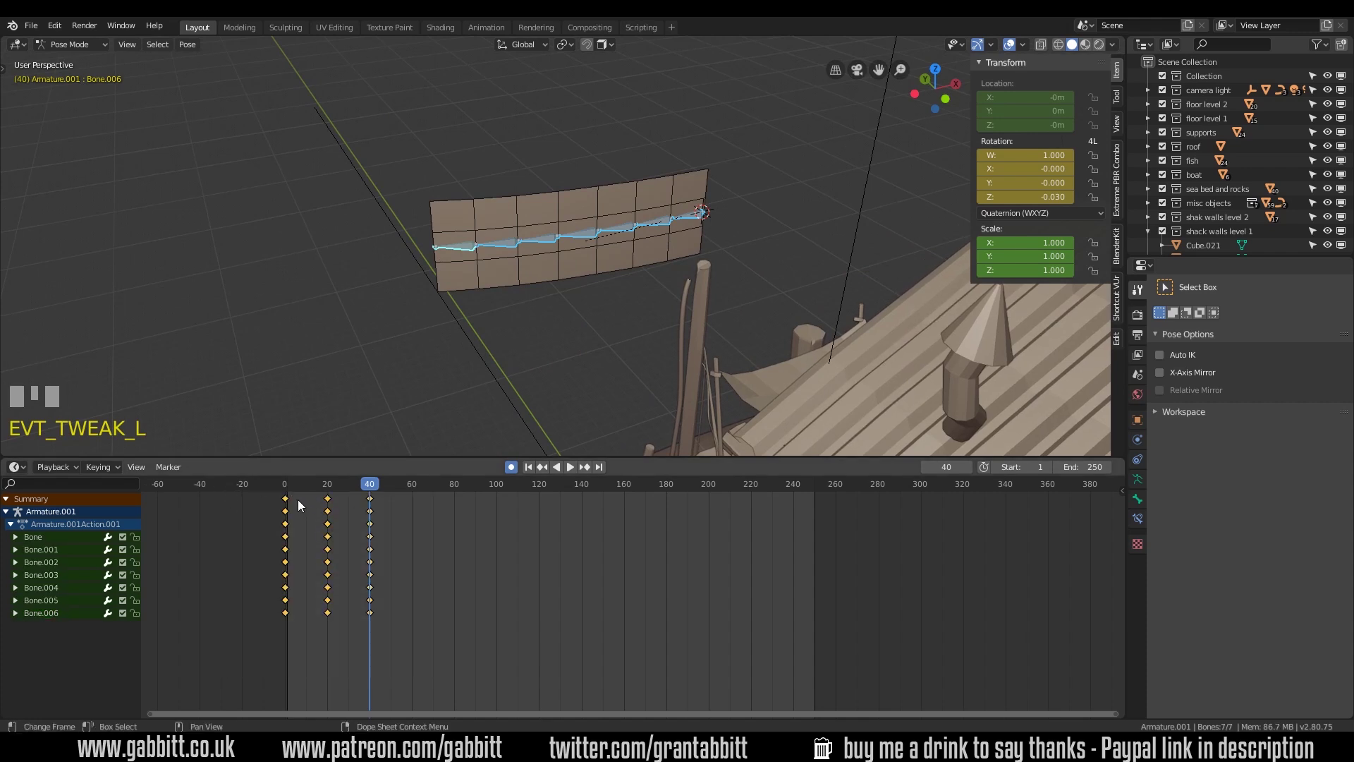
Duplicate the wave keyframes forward so the bones are keyed at frames 60 and 80
key(shift+d)
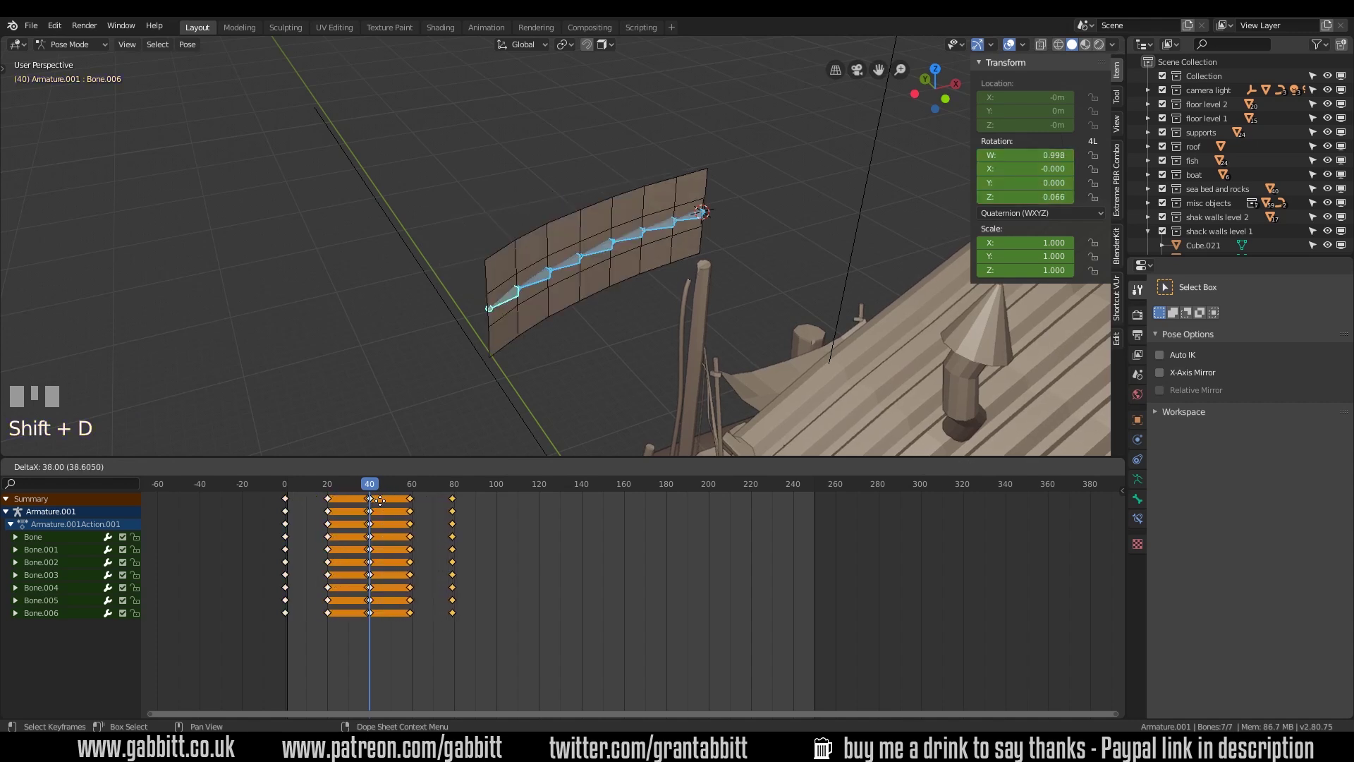
key(shift+d)
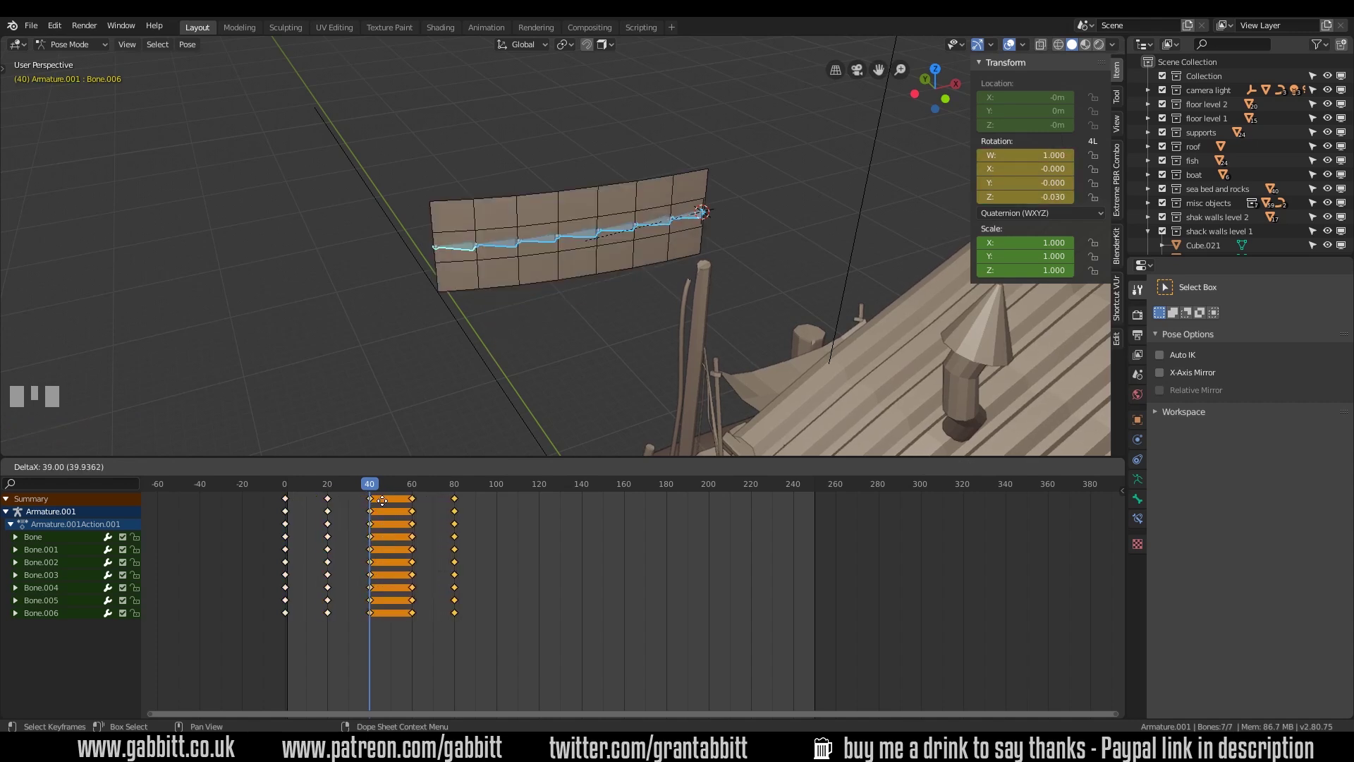
click(387, 506)
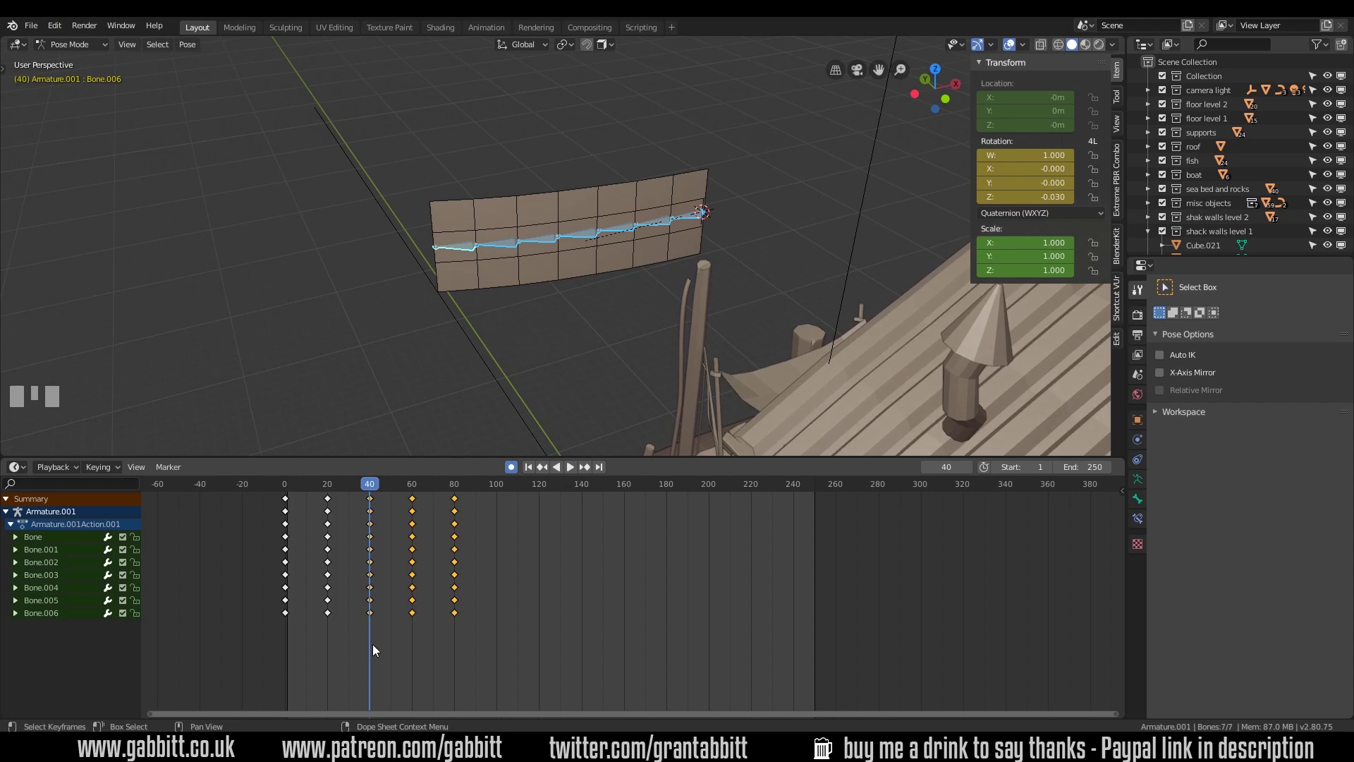
Copy all keyframes repeatedly along the timeline out to frame 240
click(492, 667)
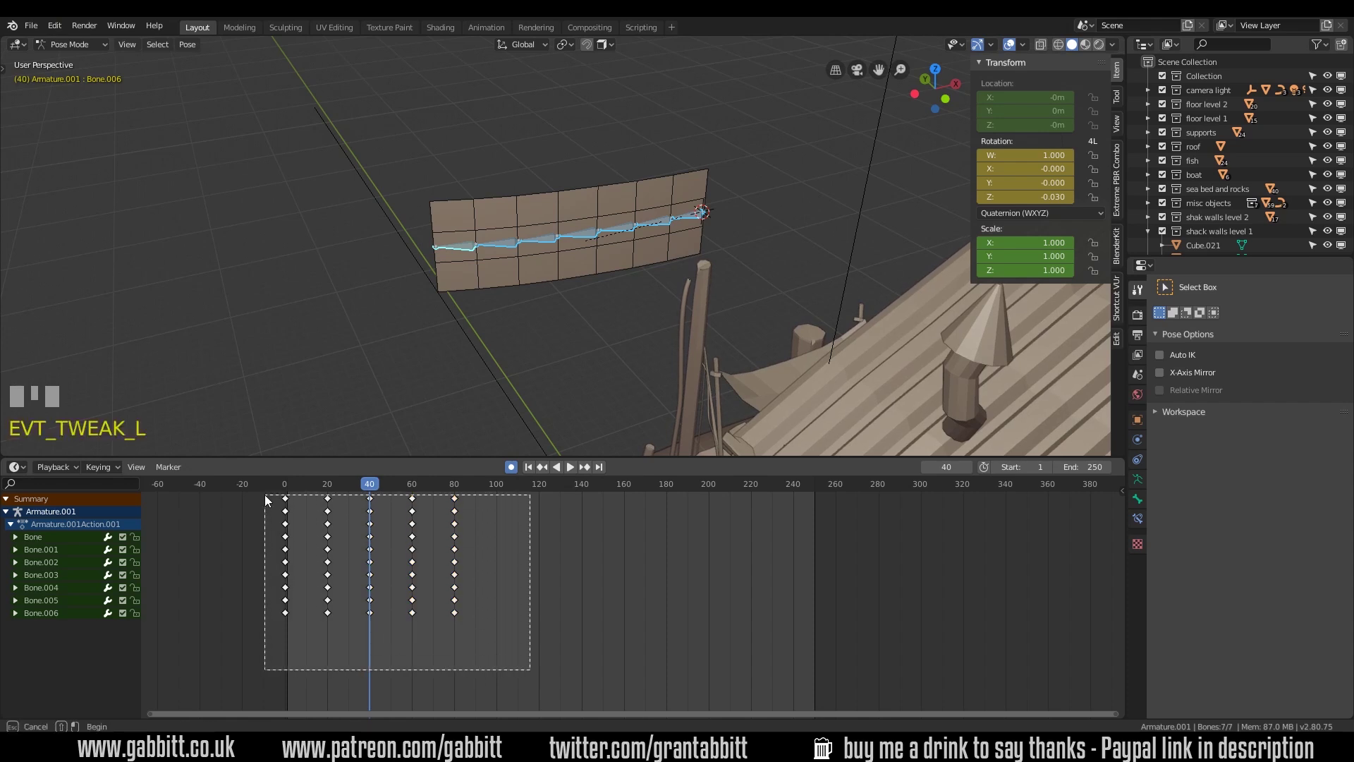
click(462, 487)
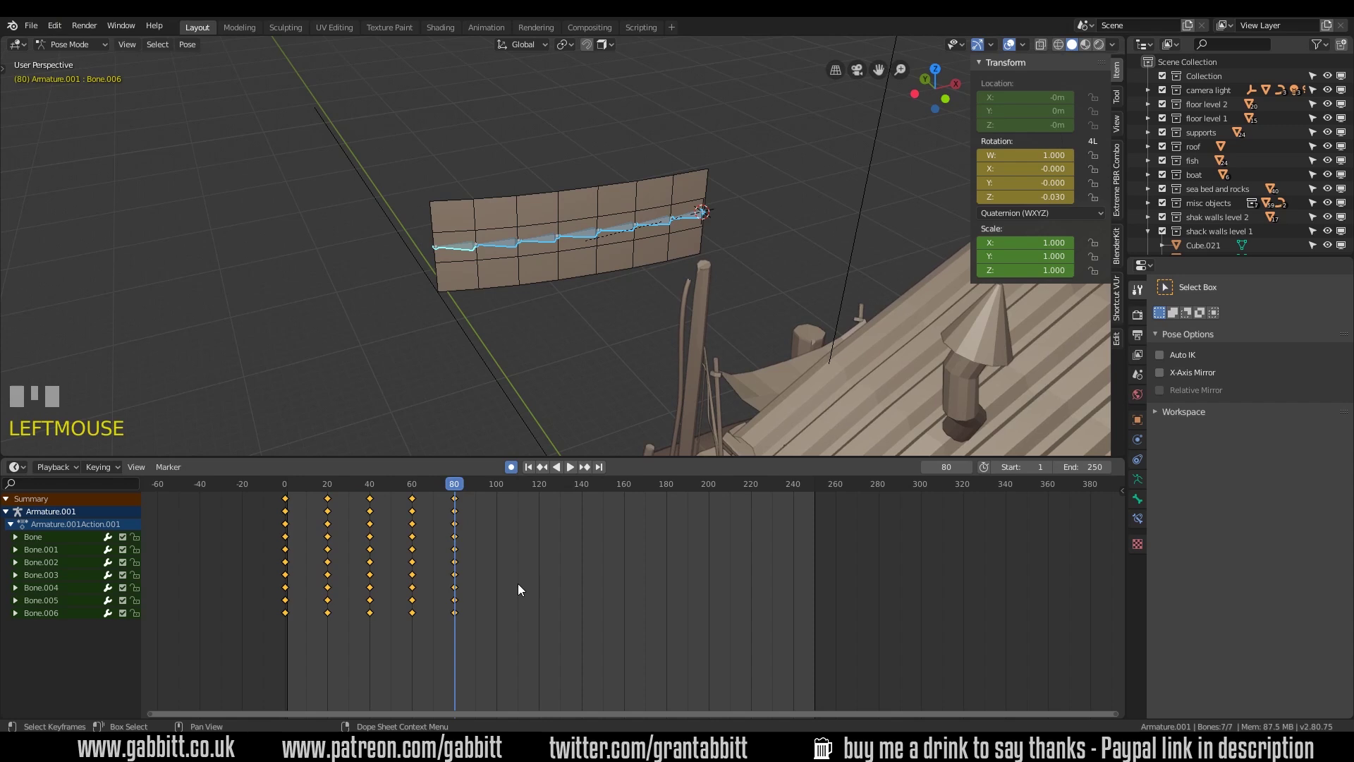
key(ctrl+c)
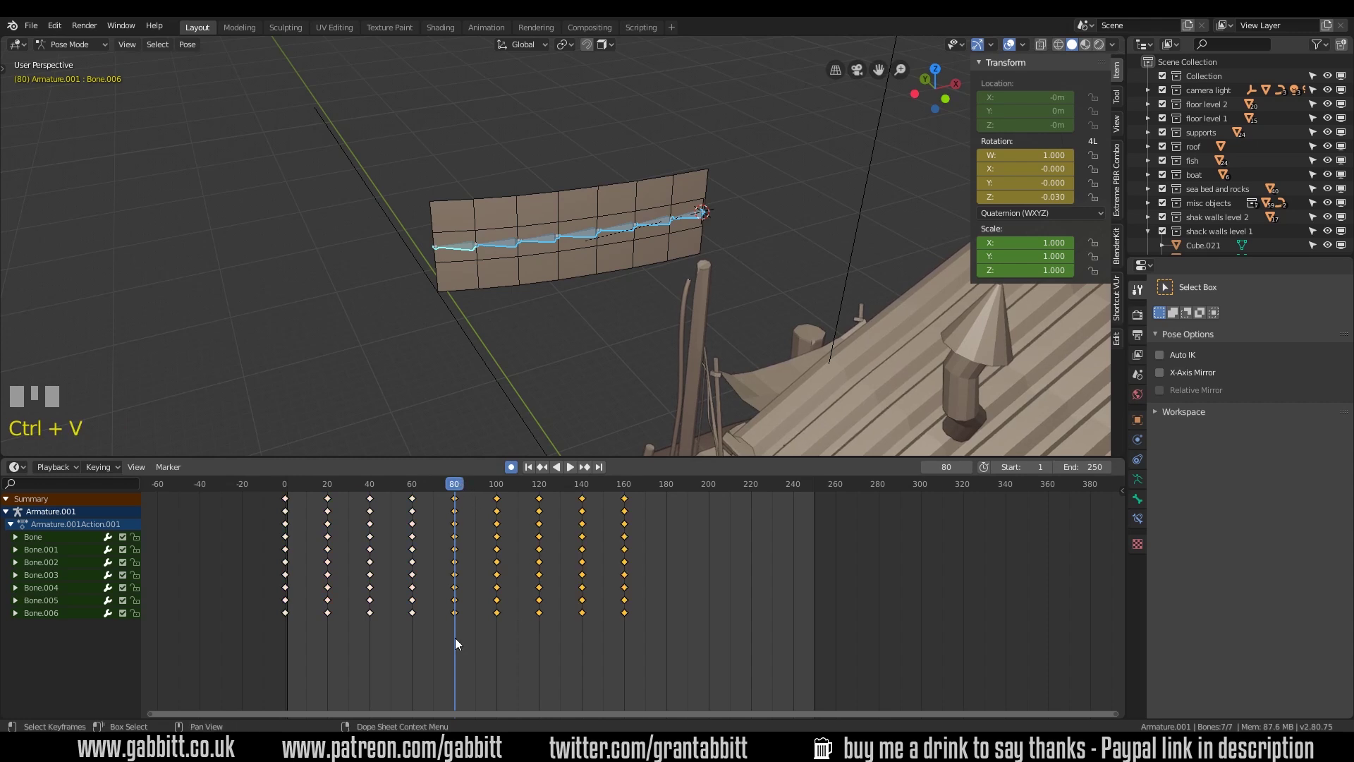
key(ctrl+v)
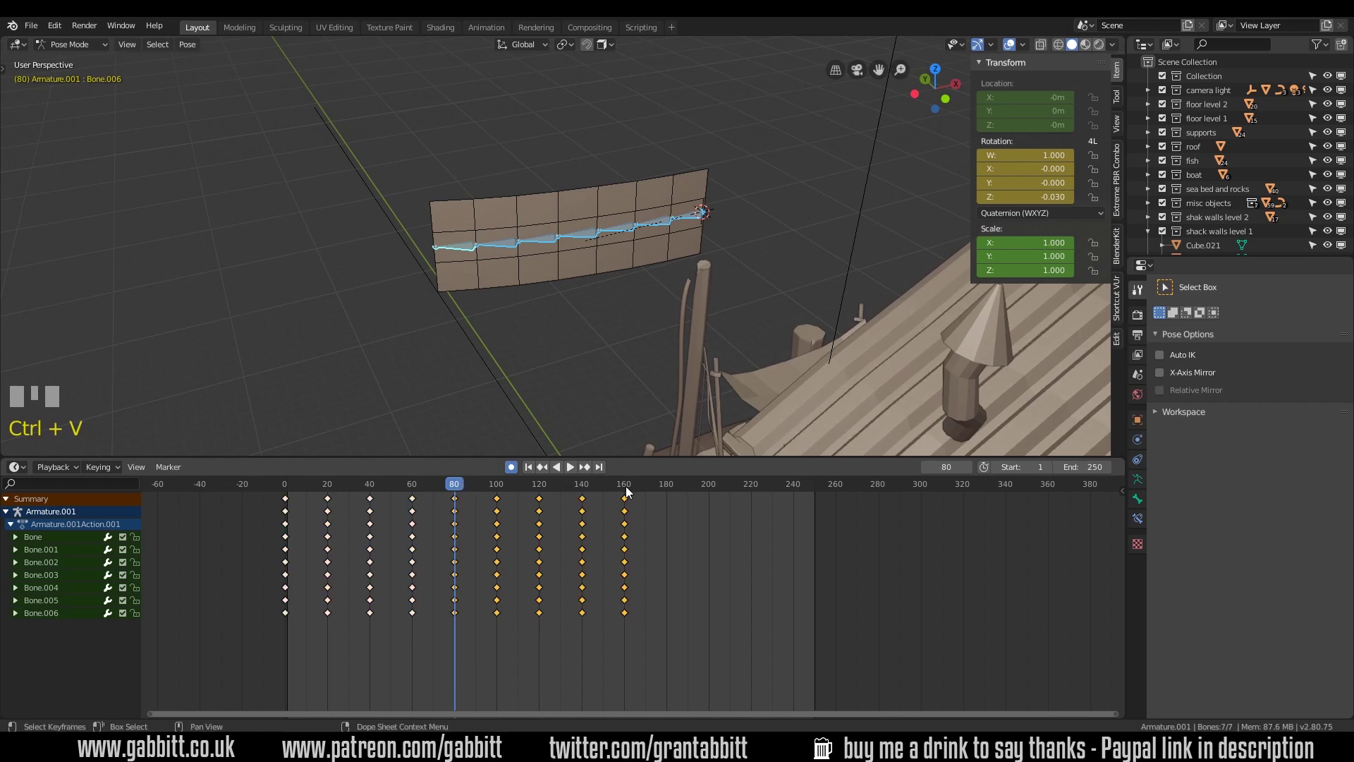
drag(633, 489, 869, 665)
key(Left)
key(ctrl+v)
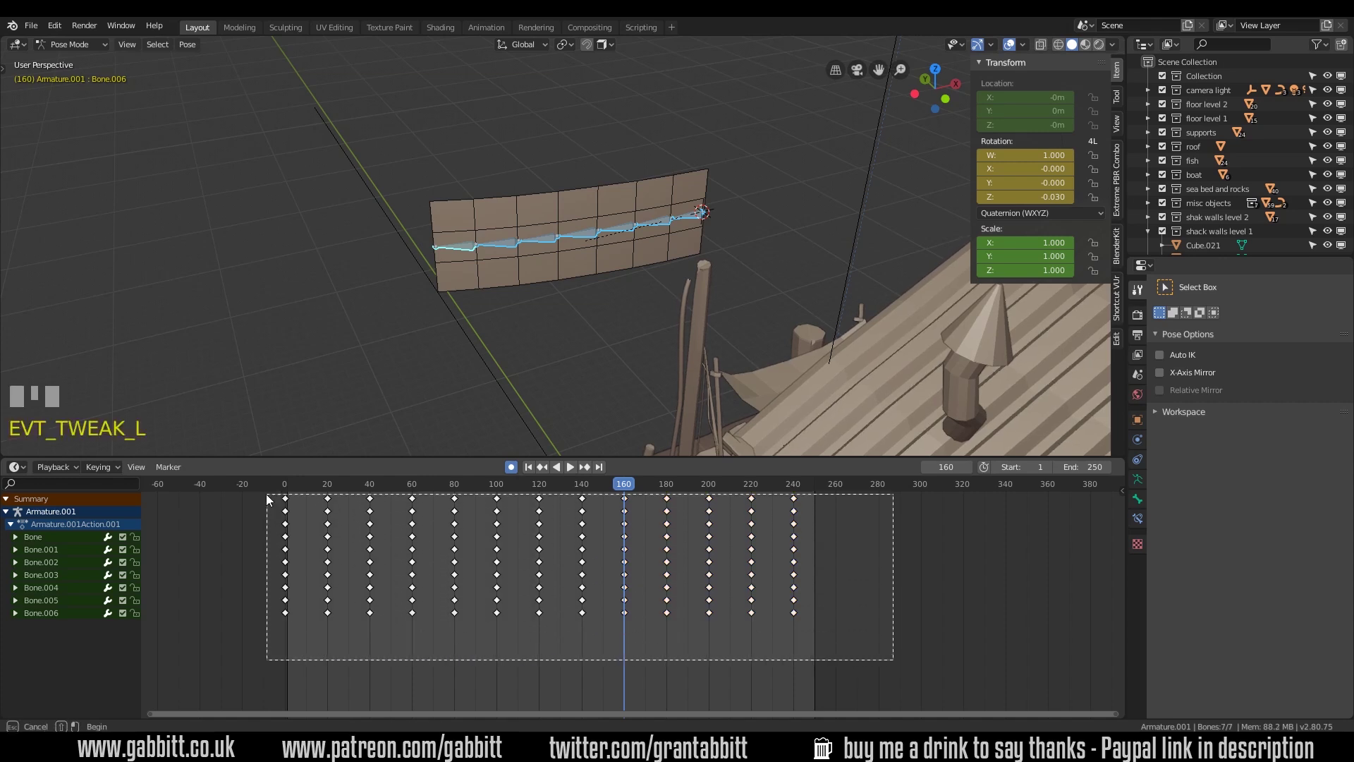
Return to frame 0, stretch the keys to the timeline end and play the looping wave
click(289, 487)
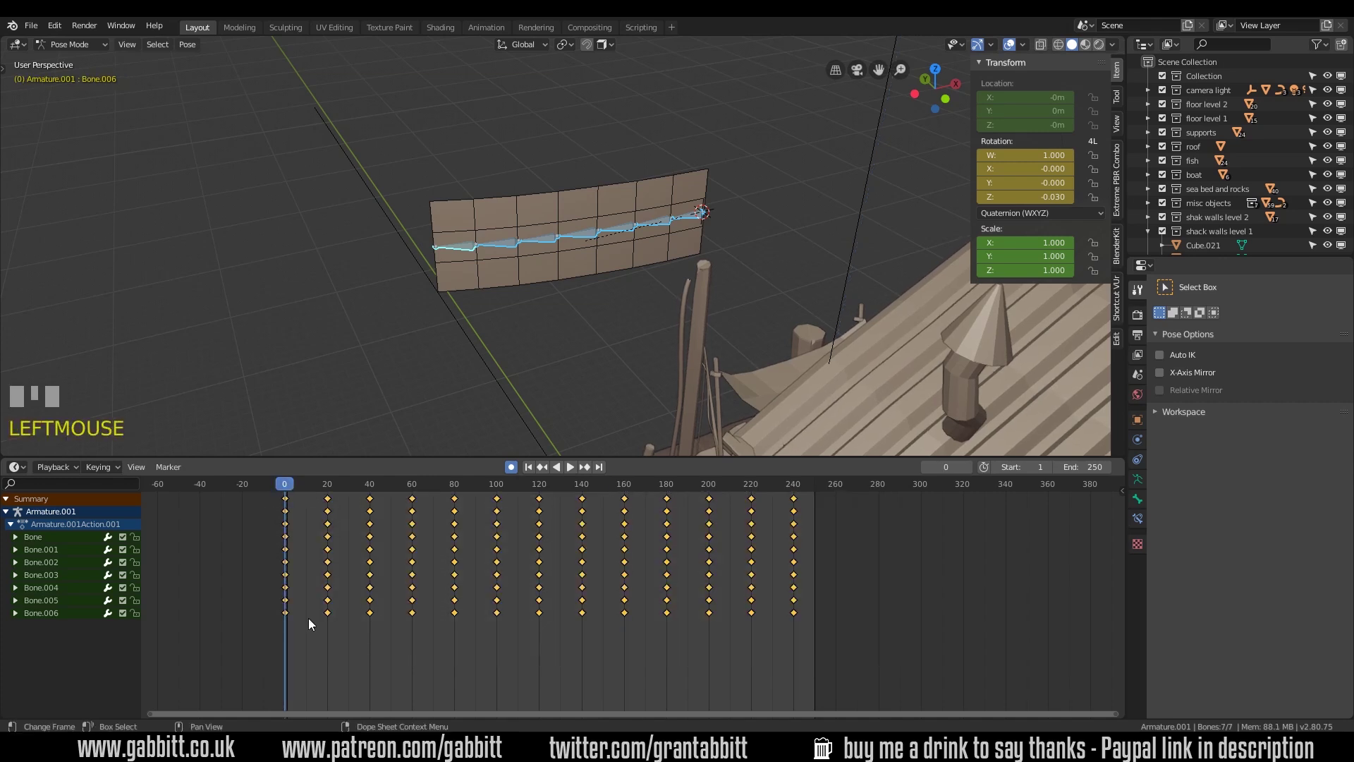
key(s)
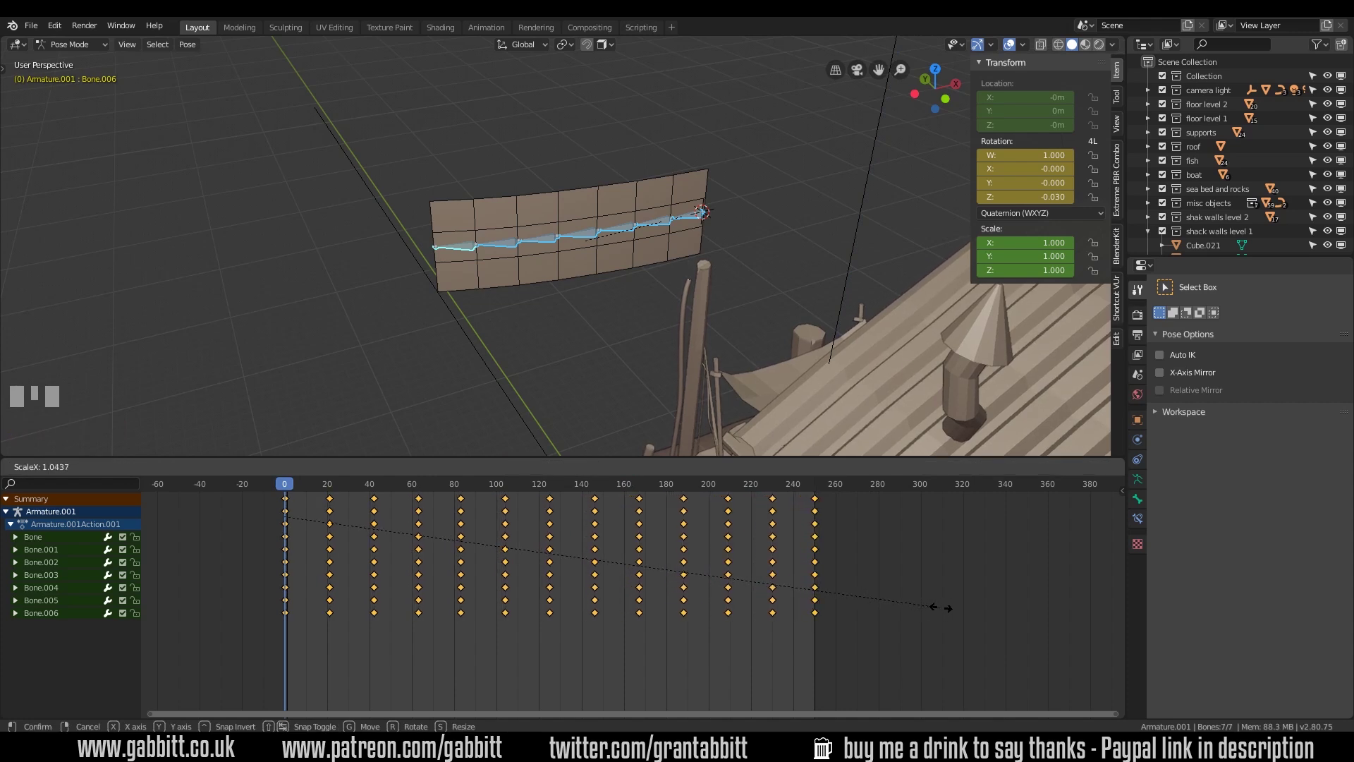
click(947, 611)
key(space)
click(780, 494)
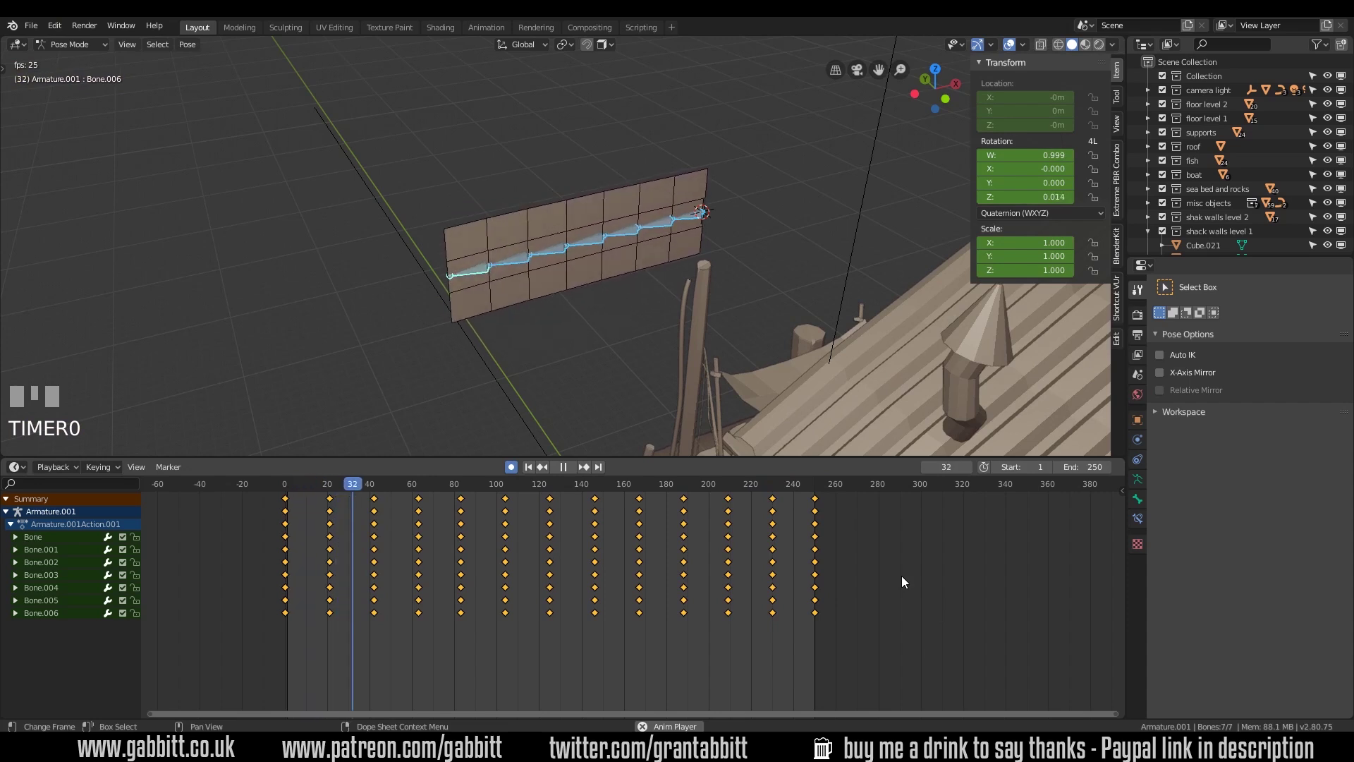